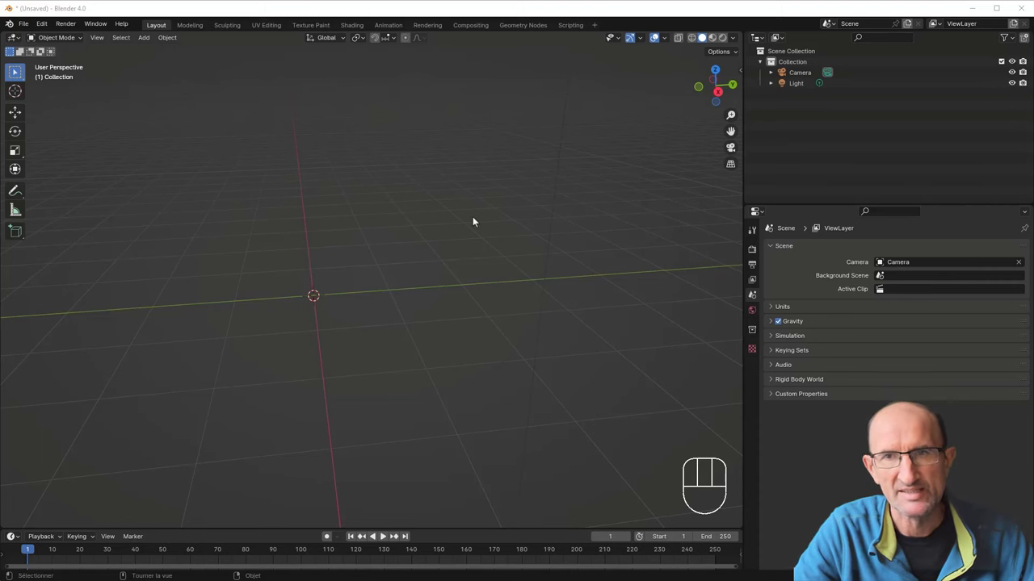
Step: Add a mesh plane to the empty scene and enter Edit Mode on it
left_click_drag(309, 247, 305, 259)
key("shift+a")
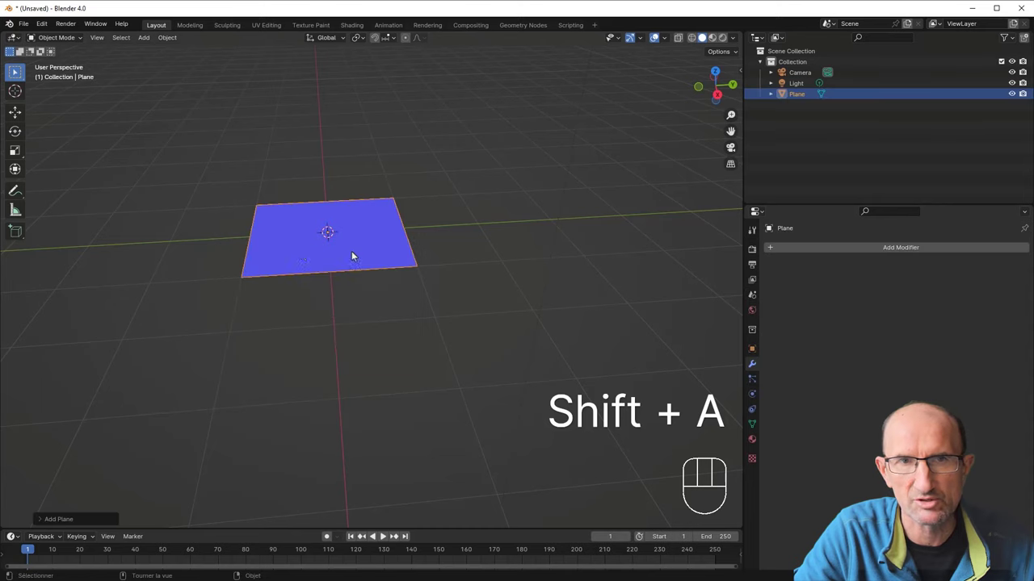
left_click_drag(311, 260, 456, 221)
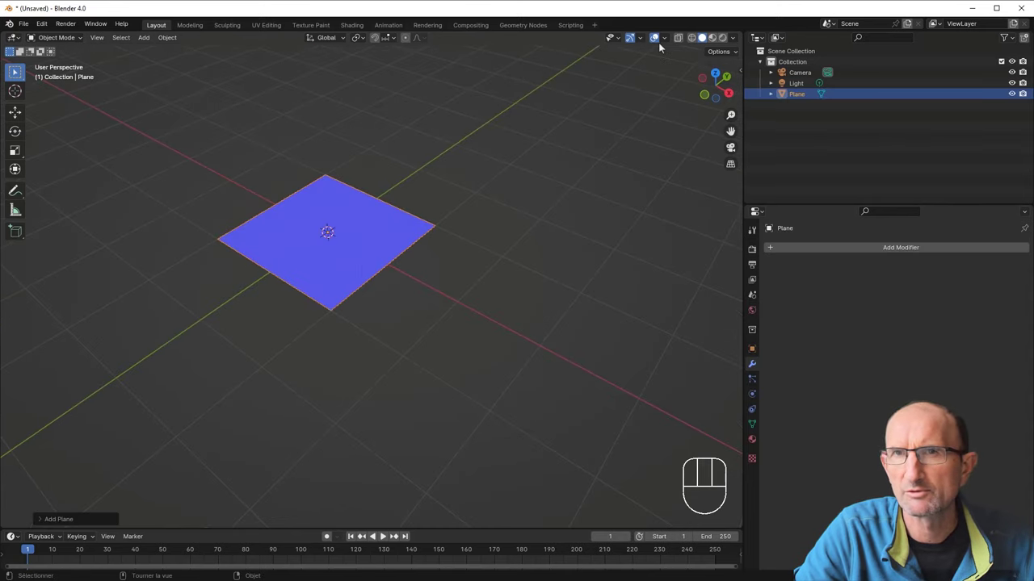
left_click_drag(669, 41, 310, 290)
left_click_drag(317, 290, 343, 291)
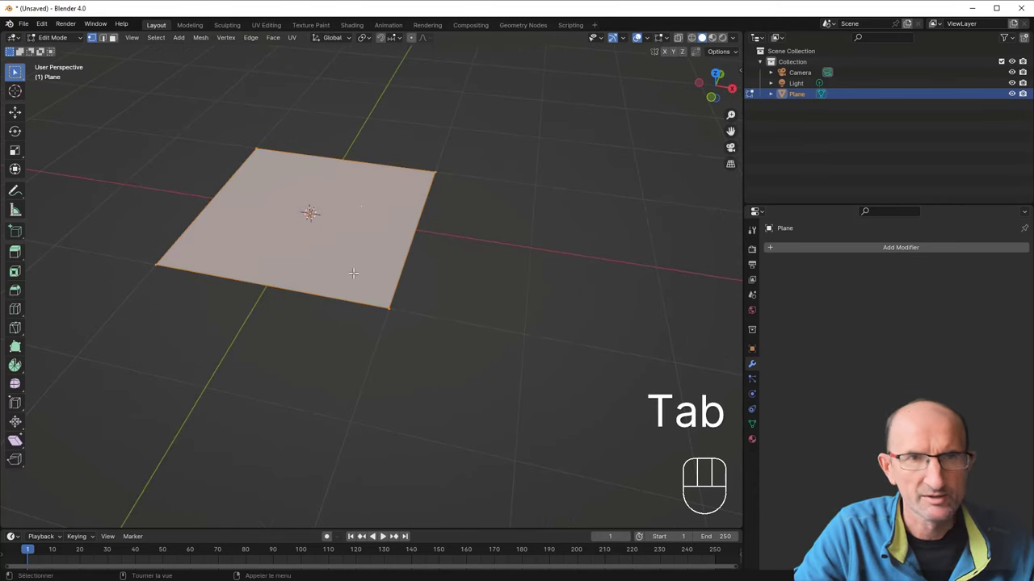
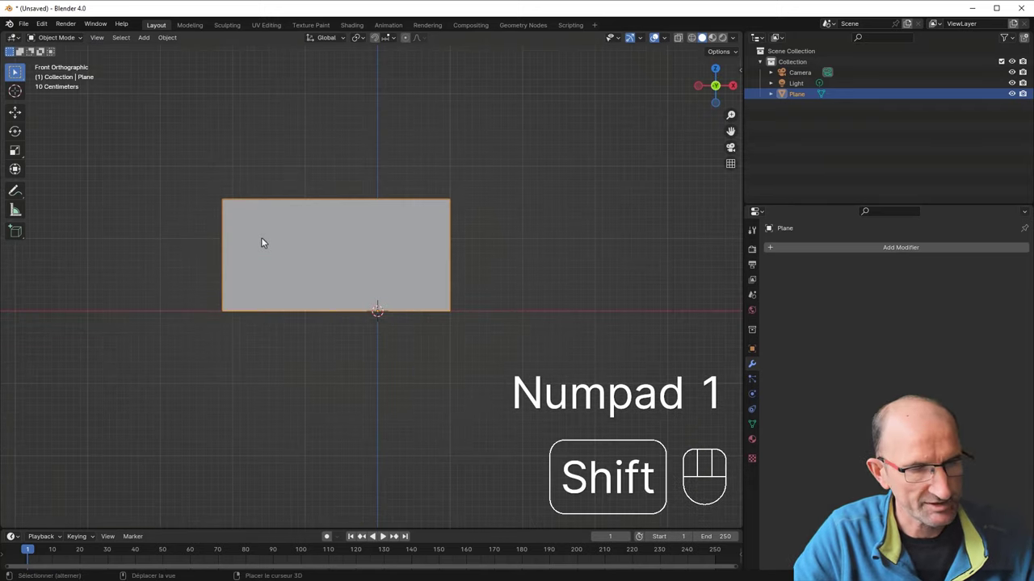
Step: Add a view-aligned cylinder, move it to the wall's upper left and scale it to about half size
key("shift+a")
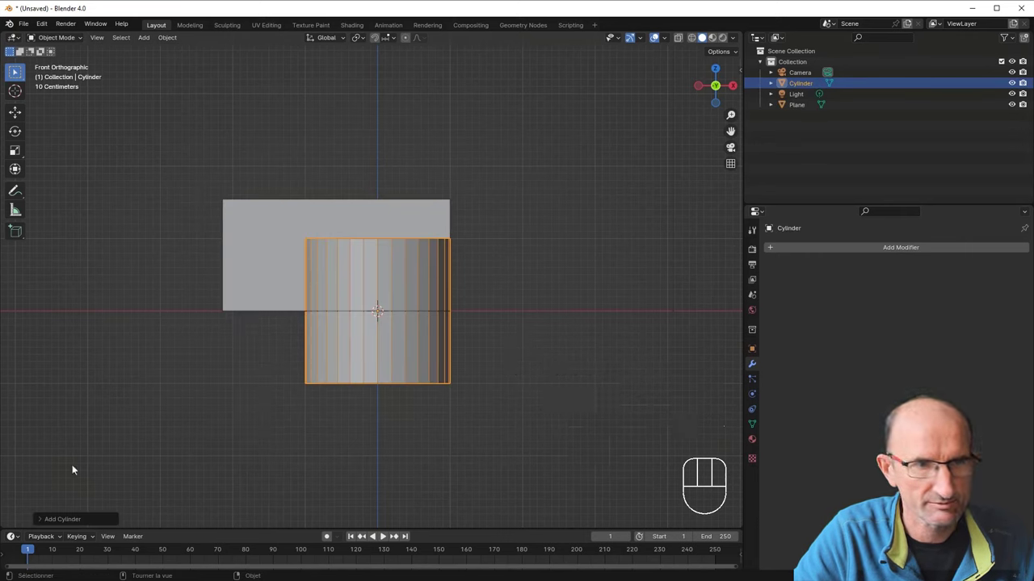
left_click_drag(133, 454, 167, 440)
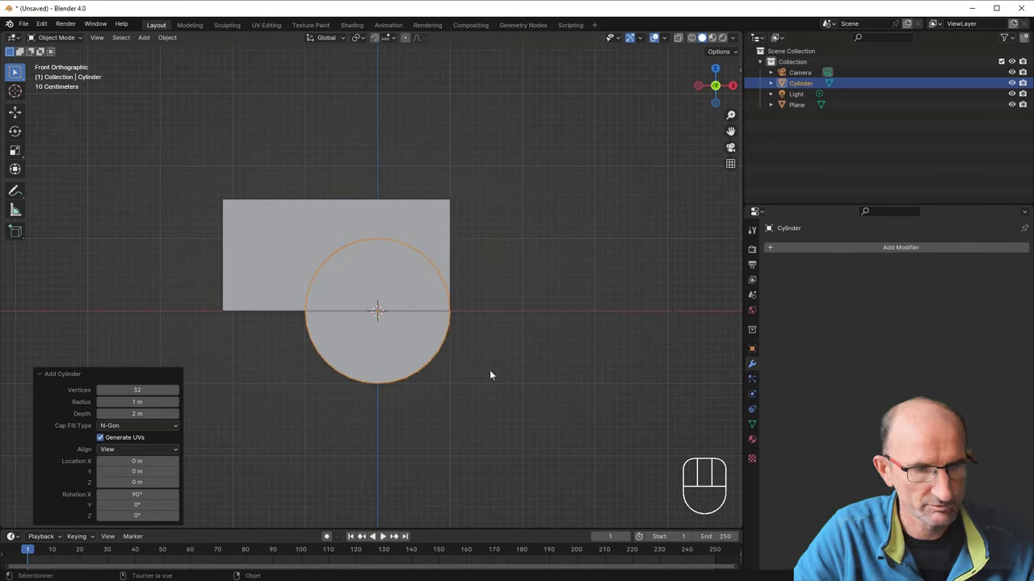
key("g")
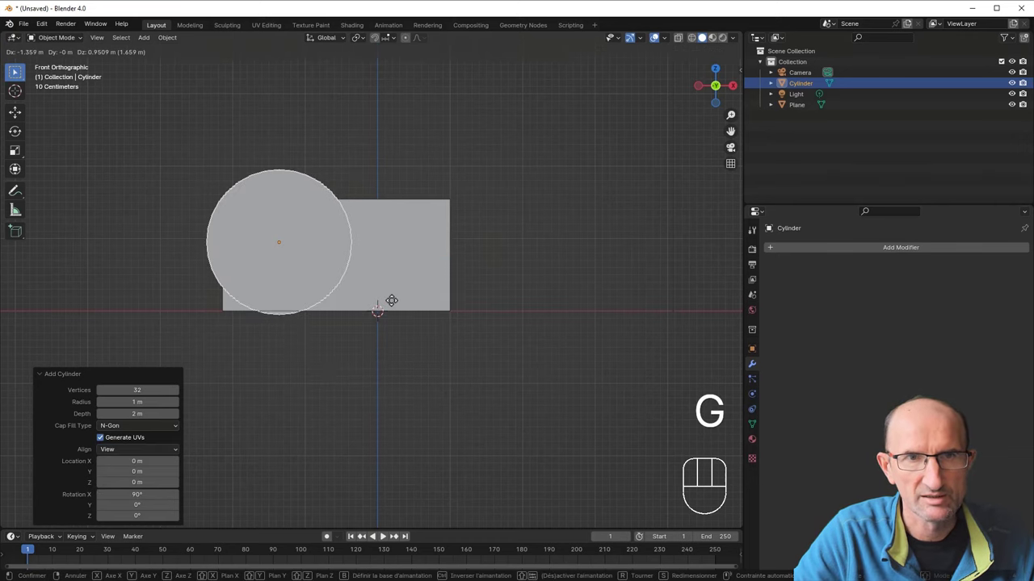
key("s")
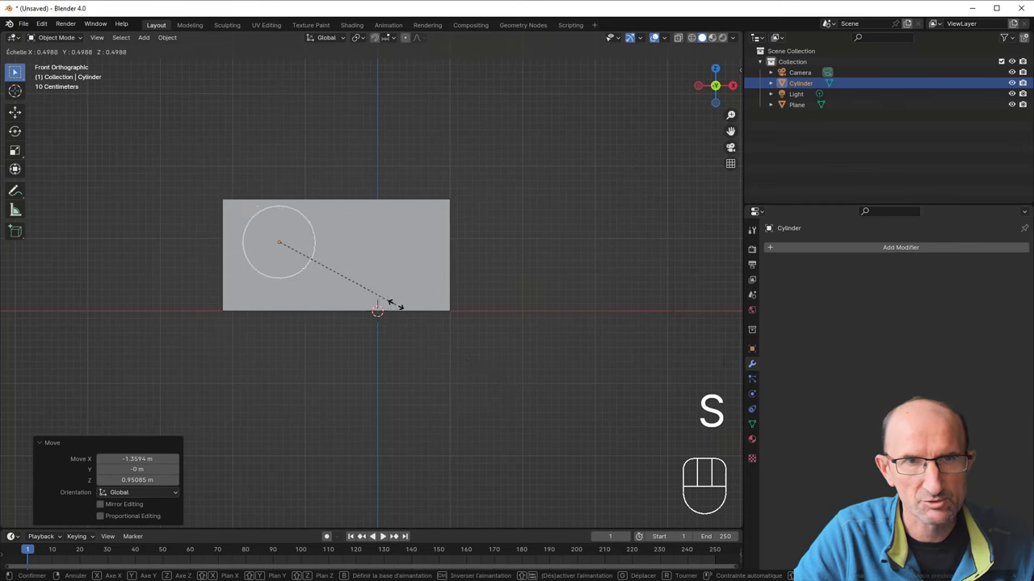
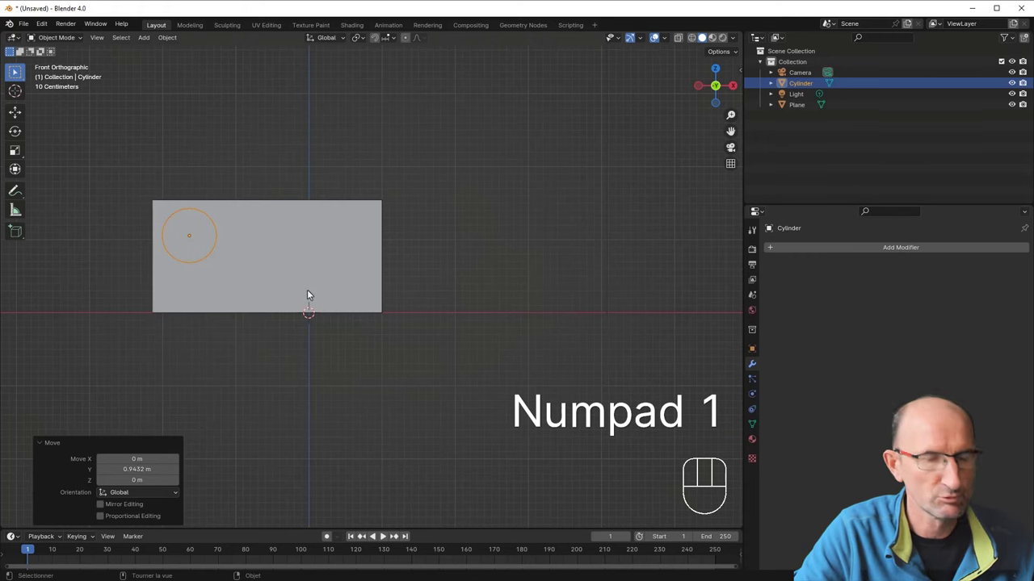
Step: Duplicate the small cylinder about 2.15 m along X toward the wall's upper right
key("shift+d")
key("x")
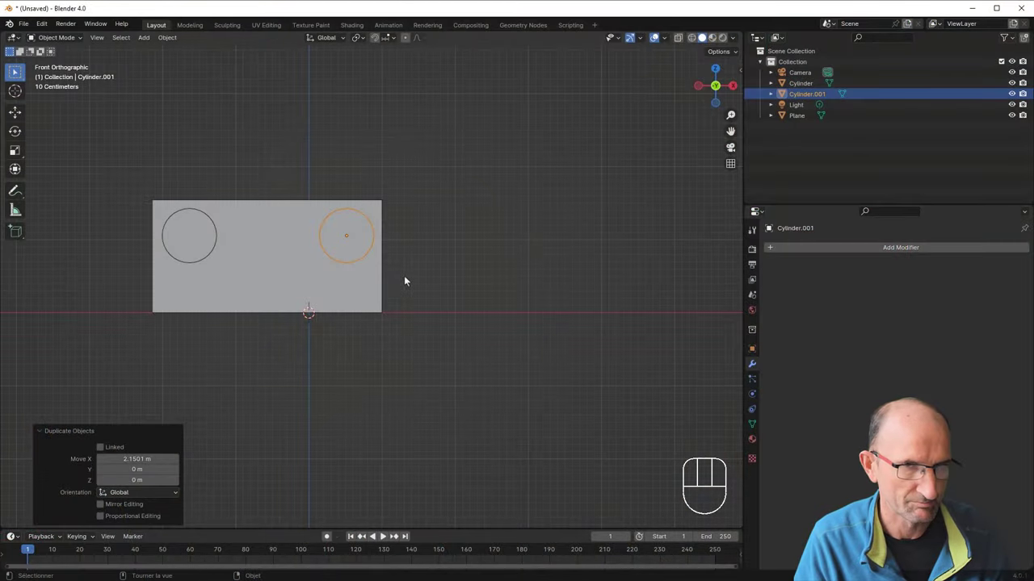
Step: Inspect the L-shaped plate in perspective and apply its transforms with Ctrl+A
left_click_drag(268, 239, 357, 265)
left_click(386, 365)
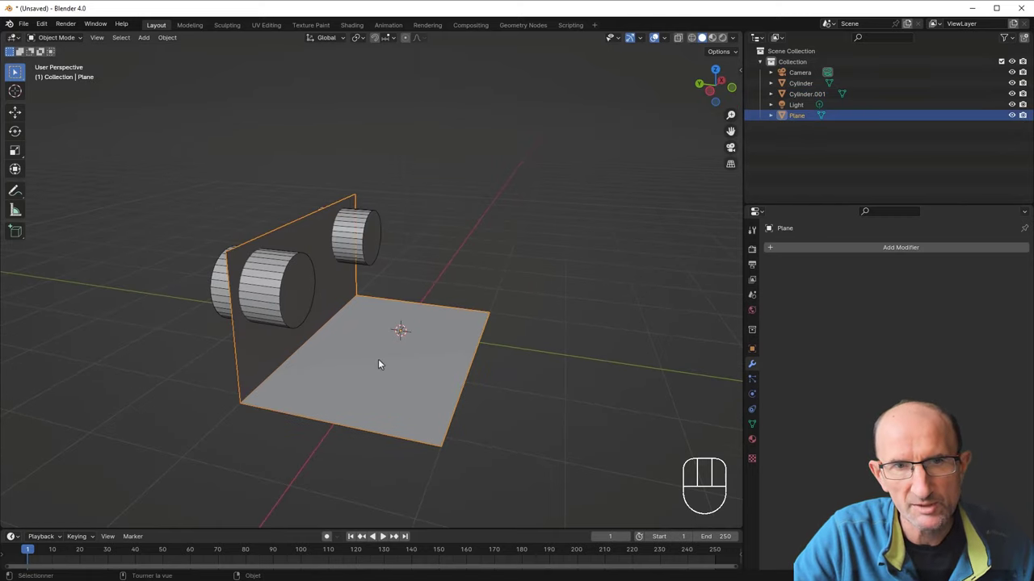
key("ctrl+a")
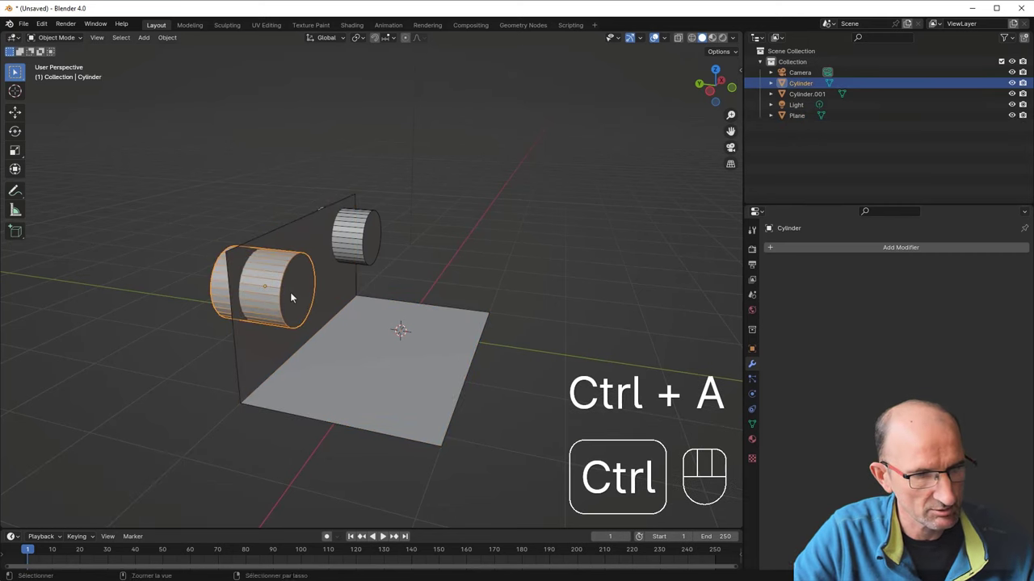
key("ctrl+a")
Step: Select the second cylinder, undo a stray change, and apply its scale
left_click(374, 231)
key("ctrl+z")
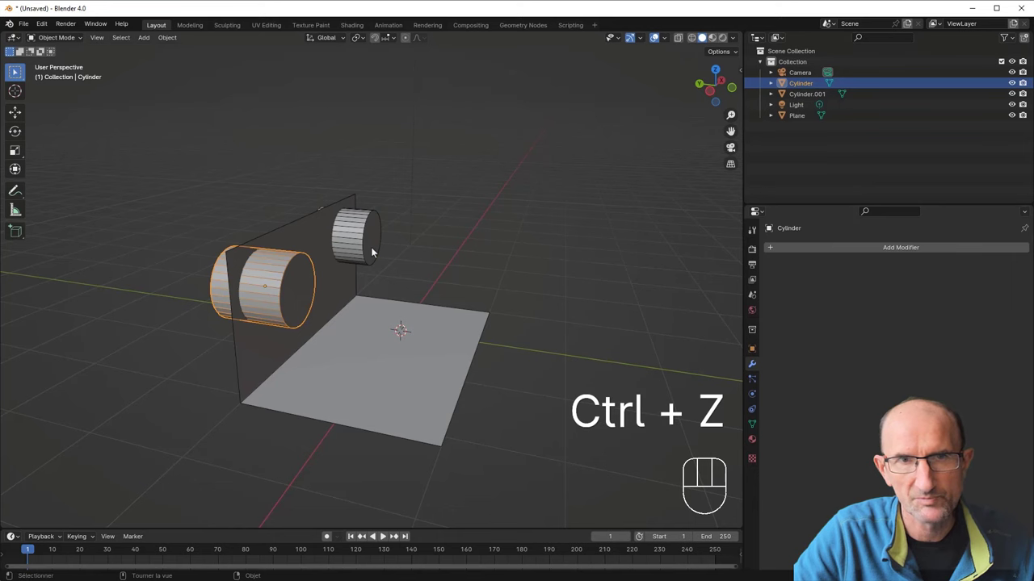
key("ctrl+a")
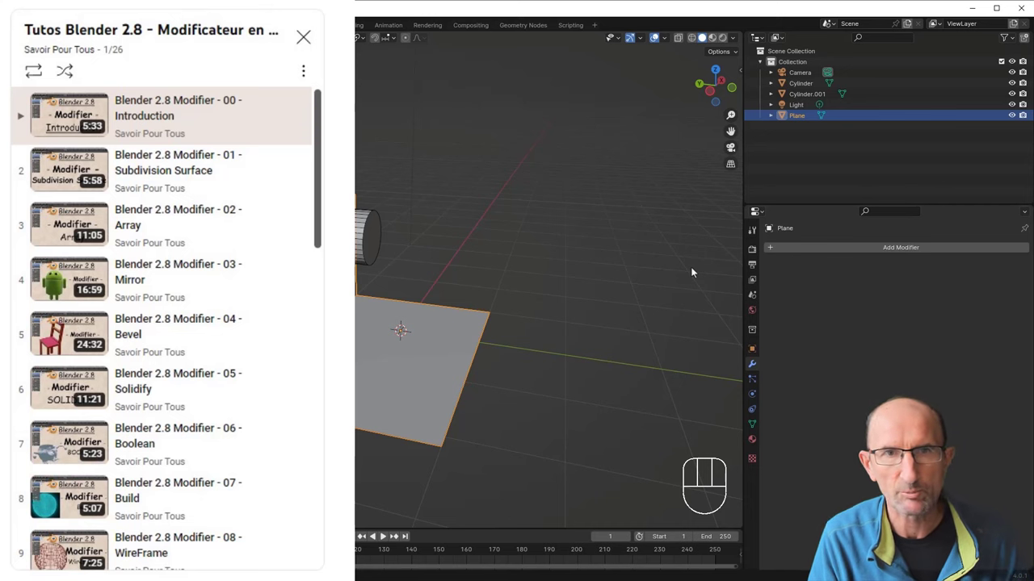
left_click_drag(897, 250, 843, 309)
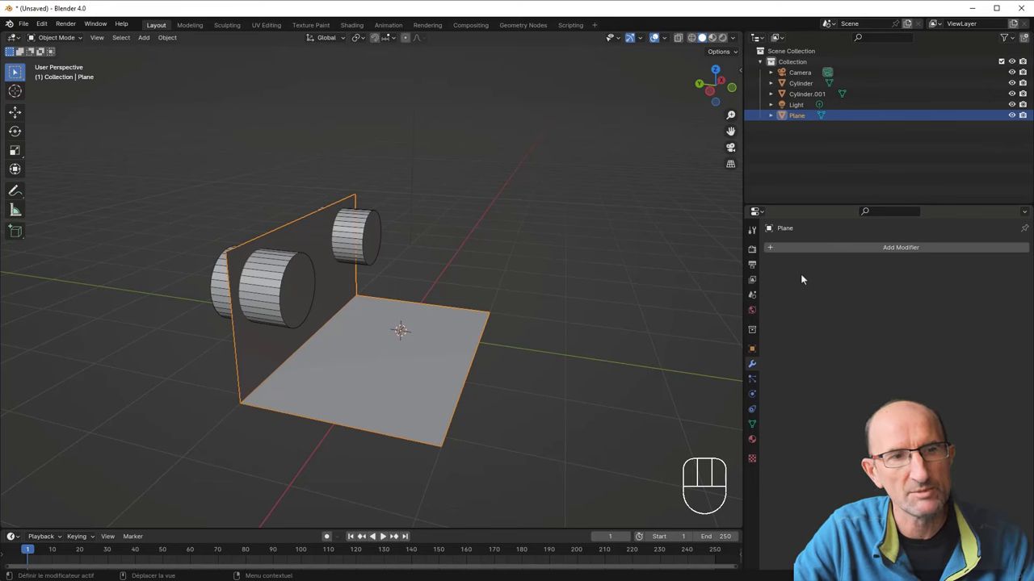
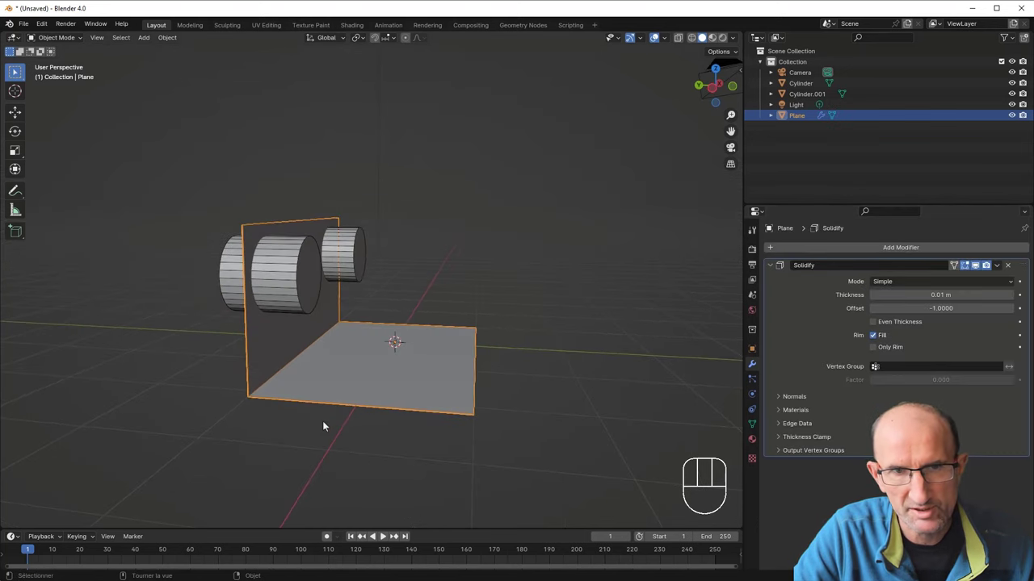
Step: Switch scene length units to centimetres and return to the plate's Solidify settings
left_click_drag(361, 407, 361, 382)
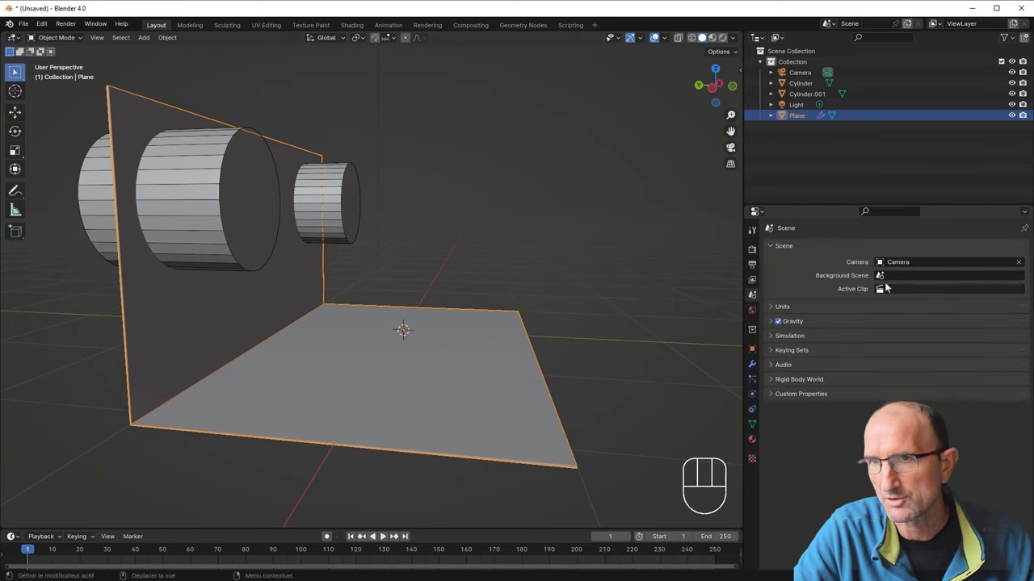
left_click(837, 311)
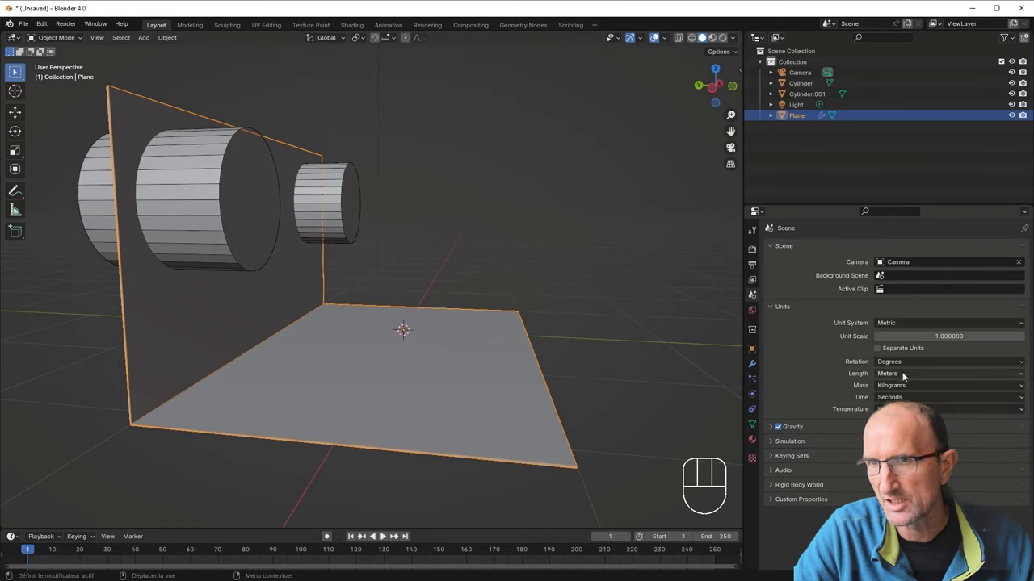
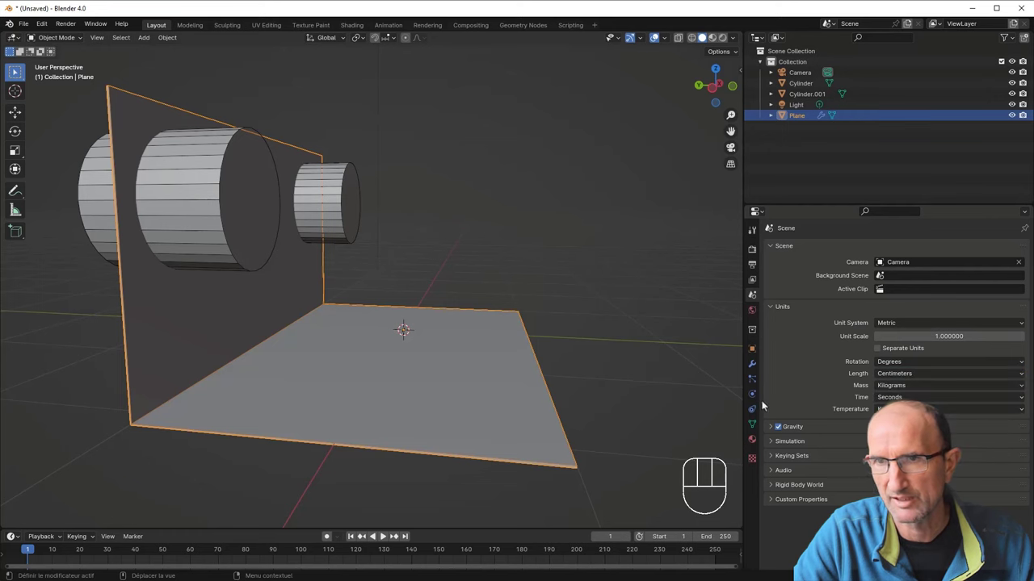
left_click(752, 363)
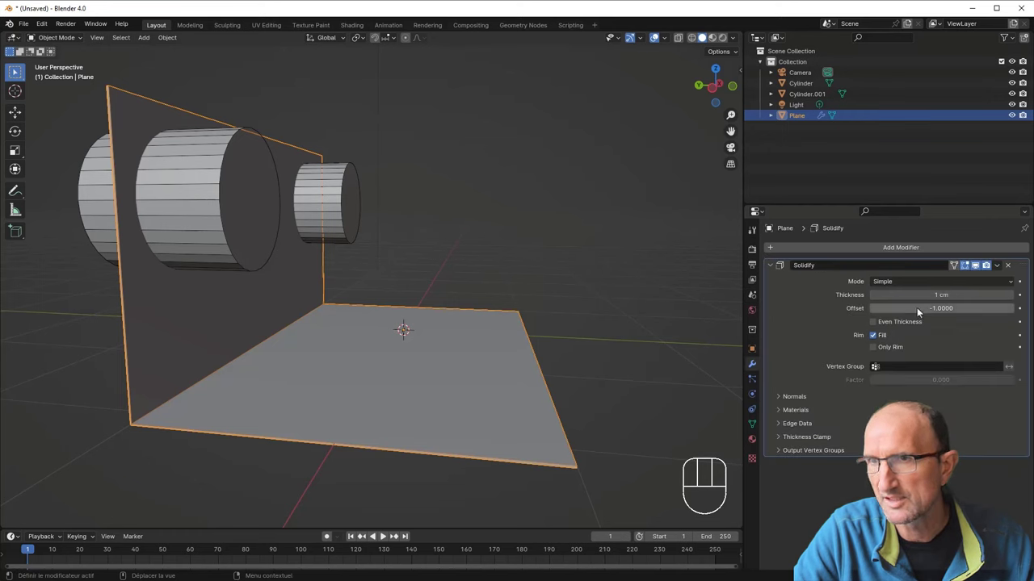
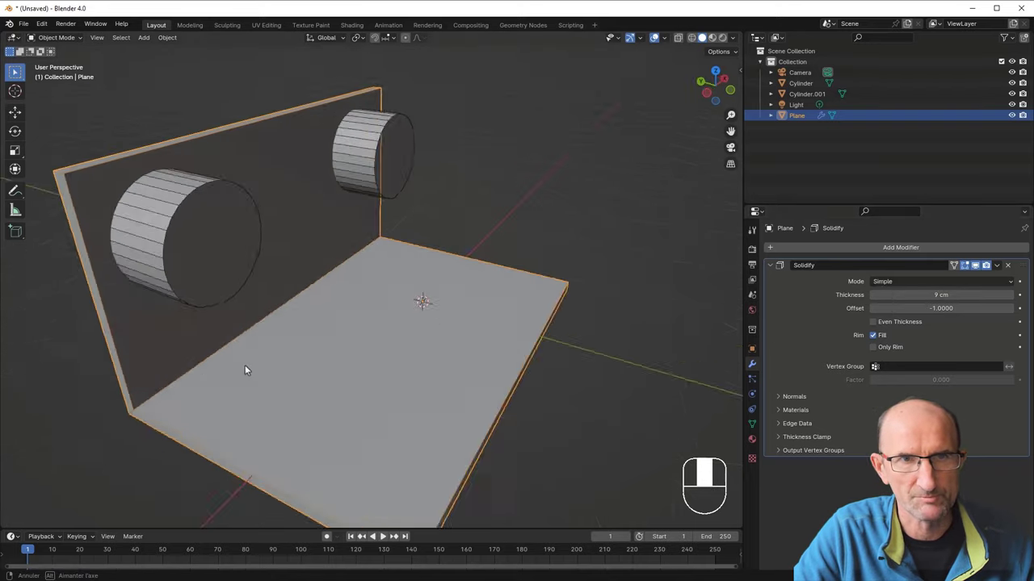
Step: Orbit around the thickened plate to view the wall and cylinders from the side
middle_click(420, 296)
left_click_drag(495, 286, 387, 288)
left_click_drag(872, 252, 924, 314)
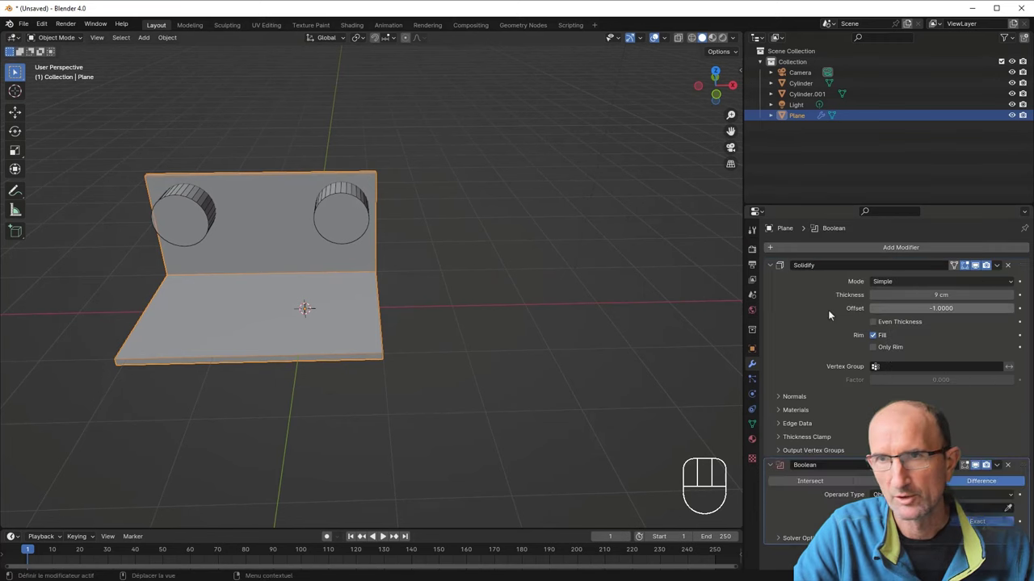
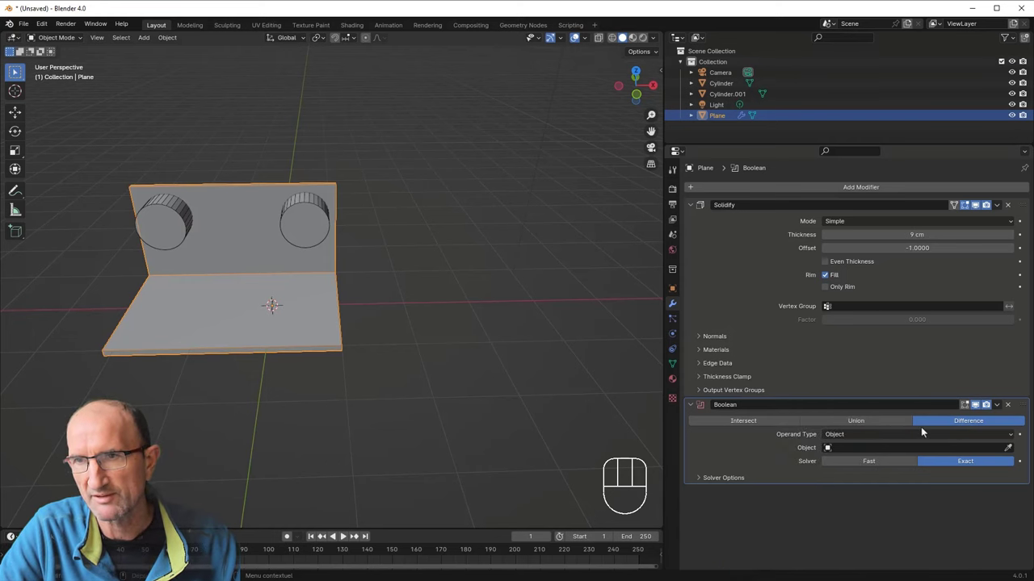
left_click_drag(256, 330, 326, 322)
left_click_drag(271, 341, 368, 318)
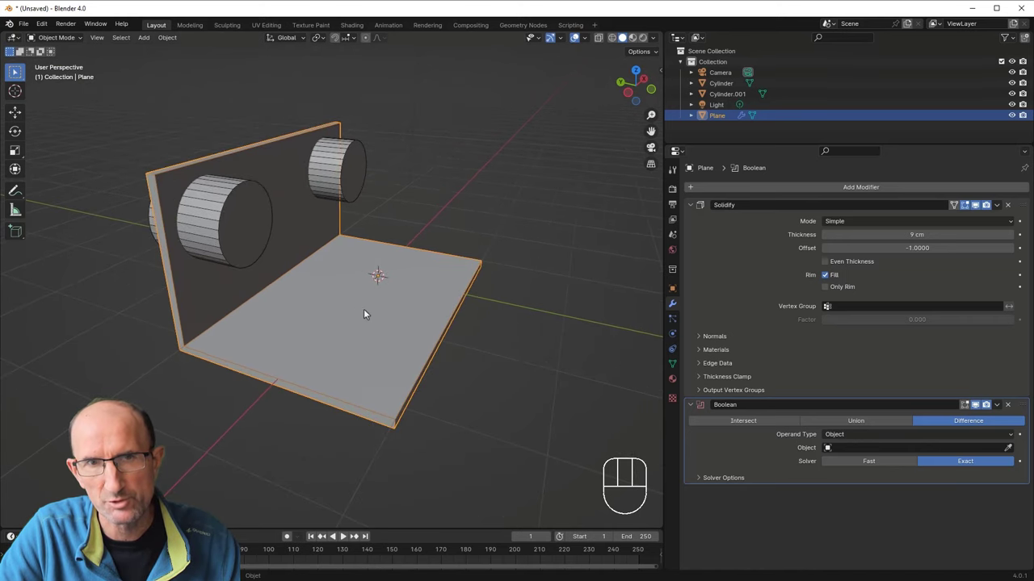
left_click_drag(380, 304, 376, 306)
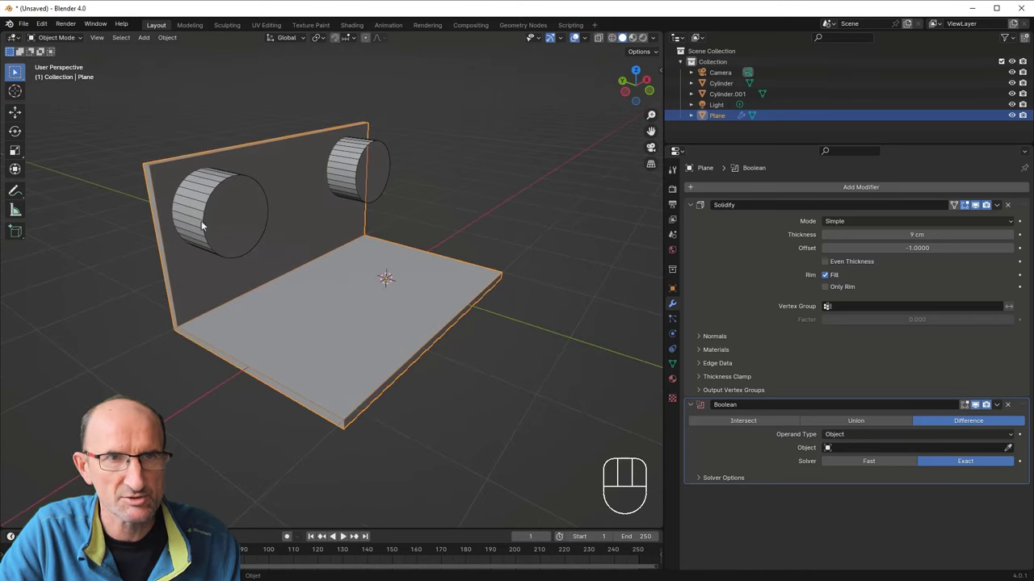
Step: Join the two cylinders into one object and assign it as the Boolean cutter, cutting both holes
left_click(229, 204)
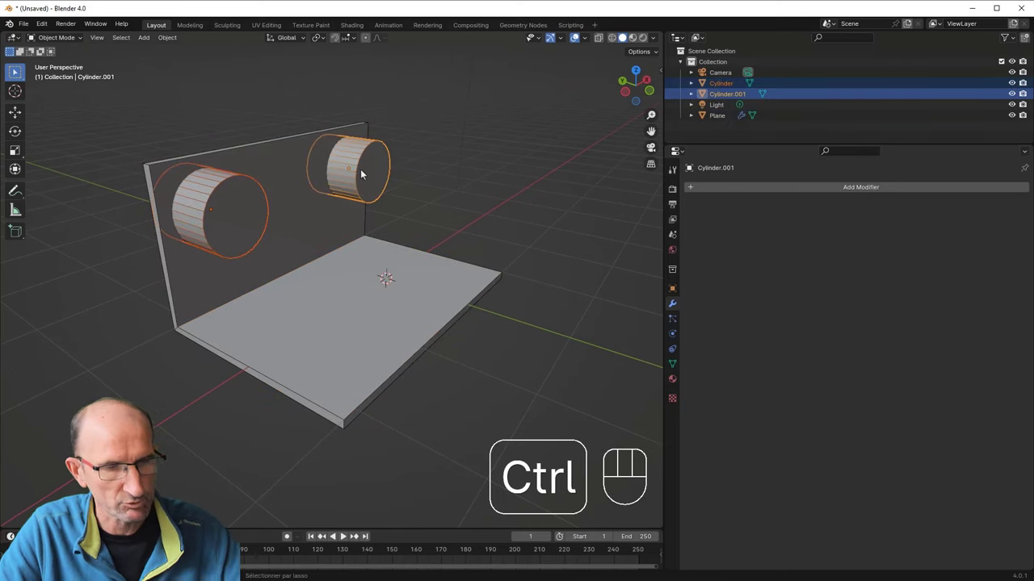
key("ctrl+j")
left_click_drag(386, 227, 406, 233)
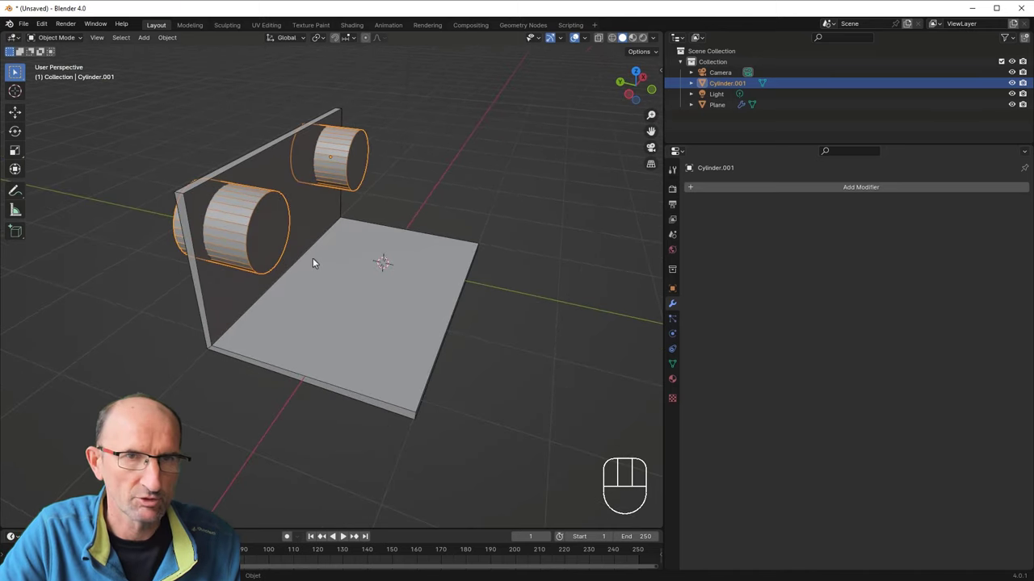
left_click(359, 326)
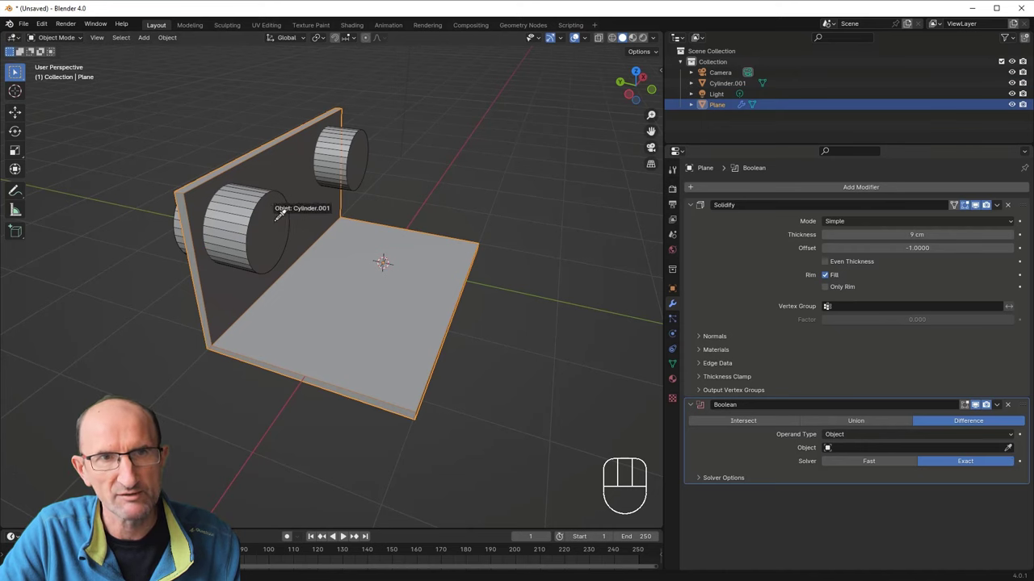
left_click_drag(295, 259, 260, 253)
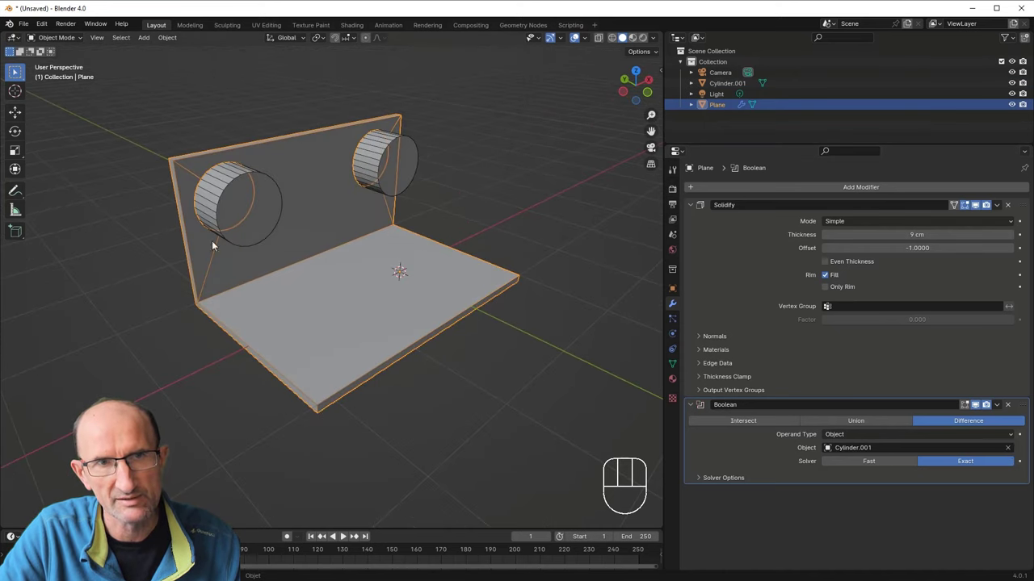
left_click_drag(388, 262, 372, 254)
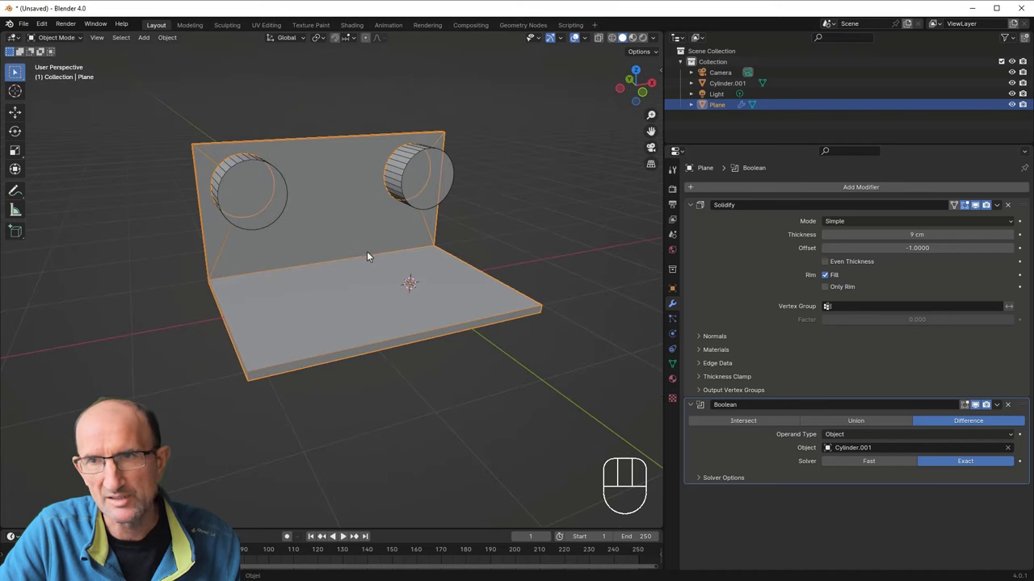
Step: Add a Simple Subdivision Surface modifier to the plate and inspect the blobby result
left_click(888, 469)
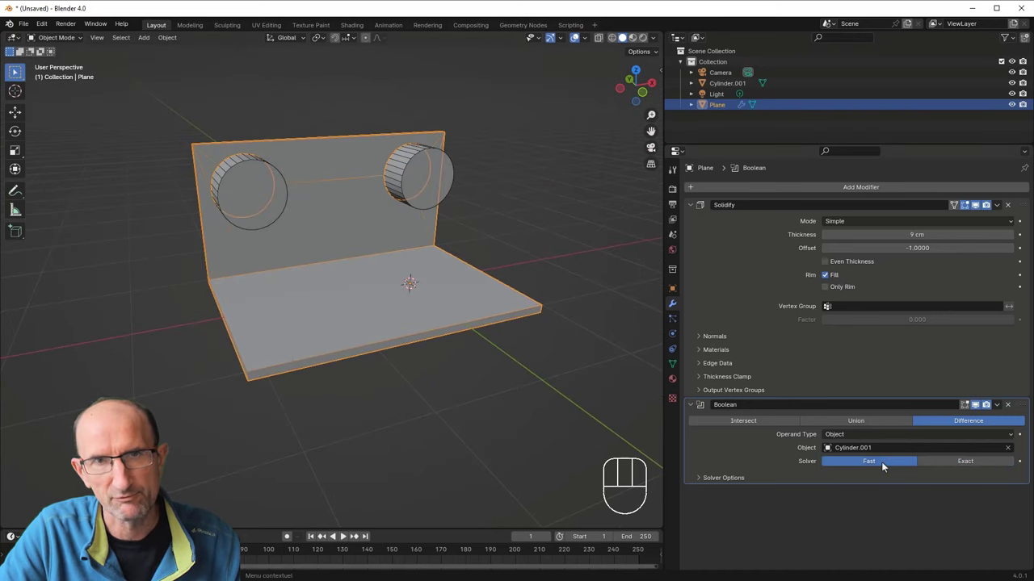
left_click_drag(481, 285, 460, 274)
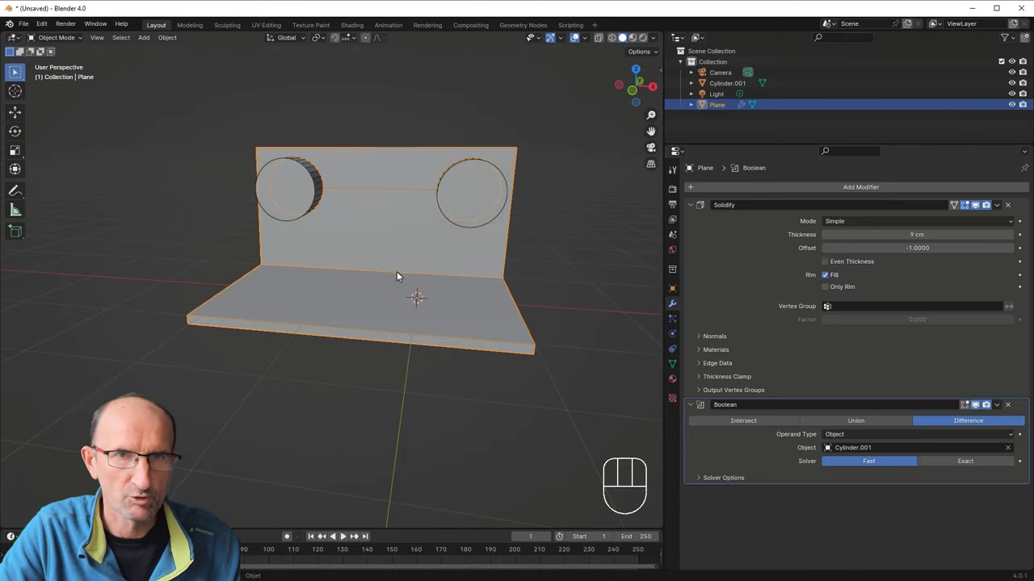
left_click_drag(349, 244, 394, 260)
left_click_drag(385, 400, 374, 372)
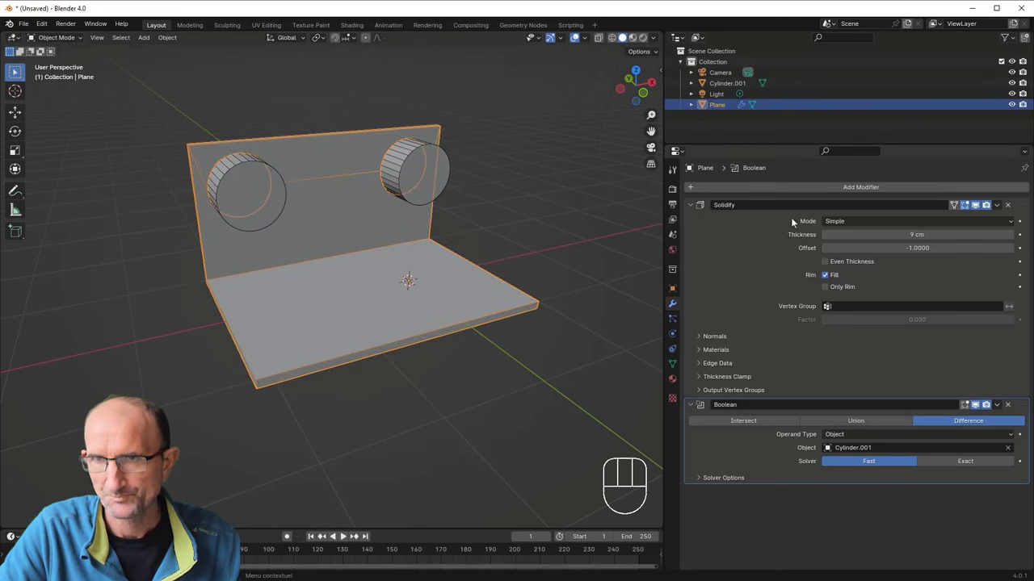
left_click_drag(797, 190, 856, 333)
left_click_drag(260, 266, 243, 257)
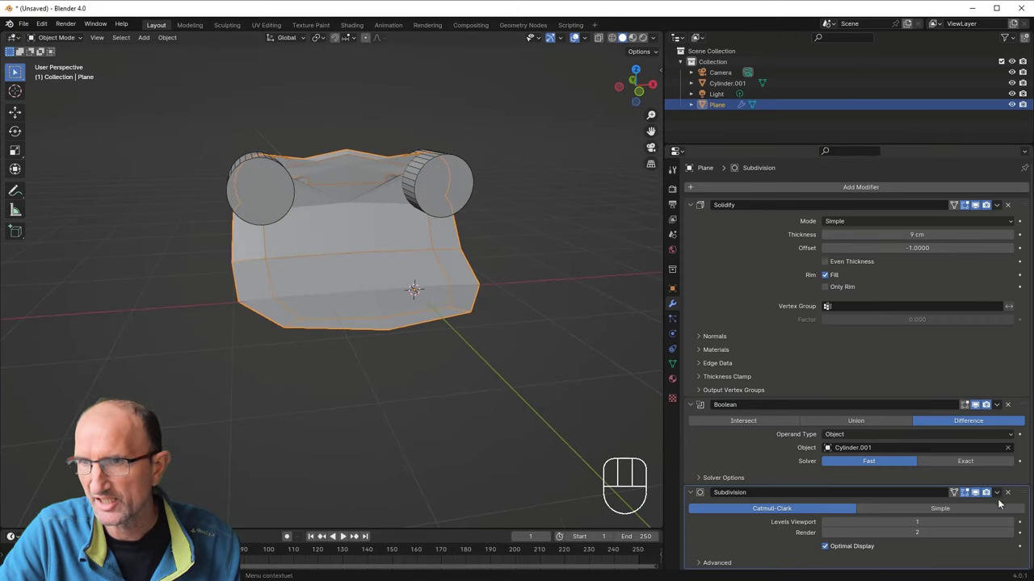
Step: Delete the Subdivision modifier, leaving Solidify and Boolean on the L-shaped plate
middle_click(356, 243)
left_click_drag(375, 233, 346, 243)
left_click_drag(349, 274, 356, 258)
left_click_drag(268, 256, 289, 267)
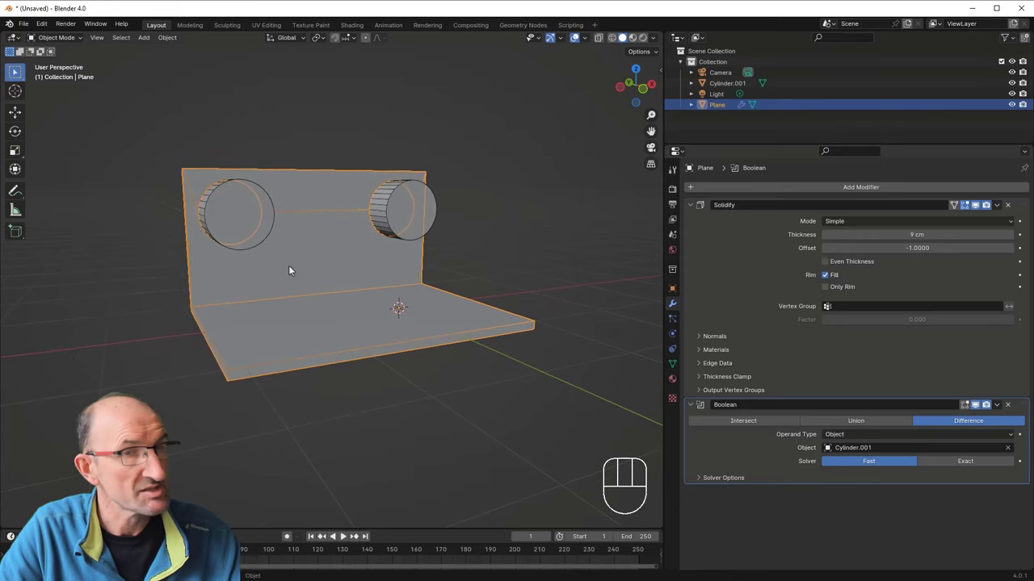
Step: Select the cutter Cylinder.001, display it as a bounding box and show its Object transform values
left_click_drag(284, 259, 264, 264)
middle_click(273, 268)
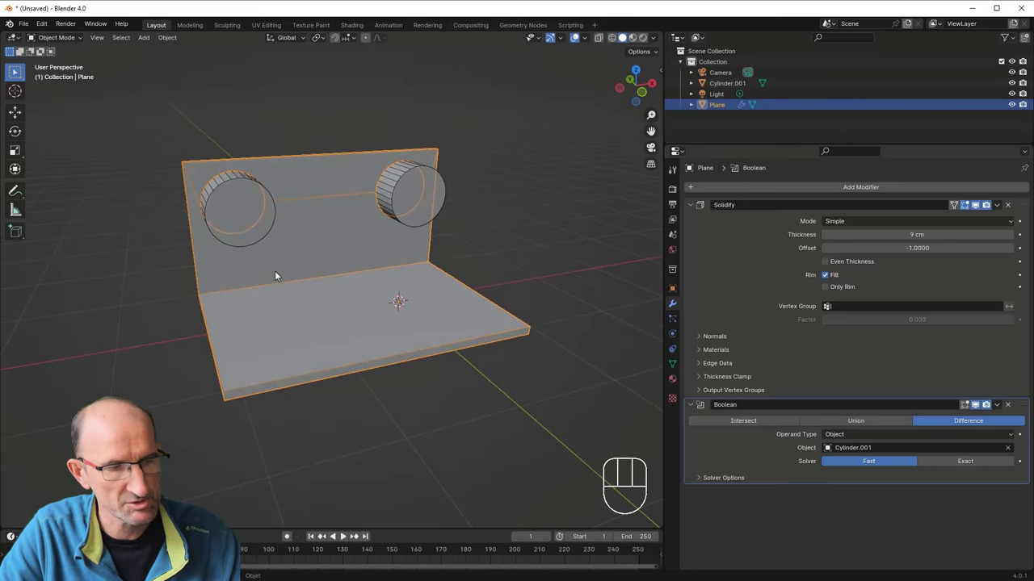
middle_click(283, 266)
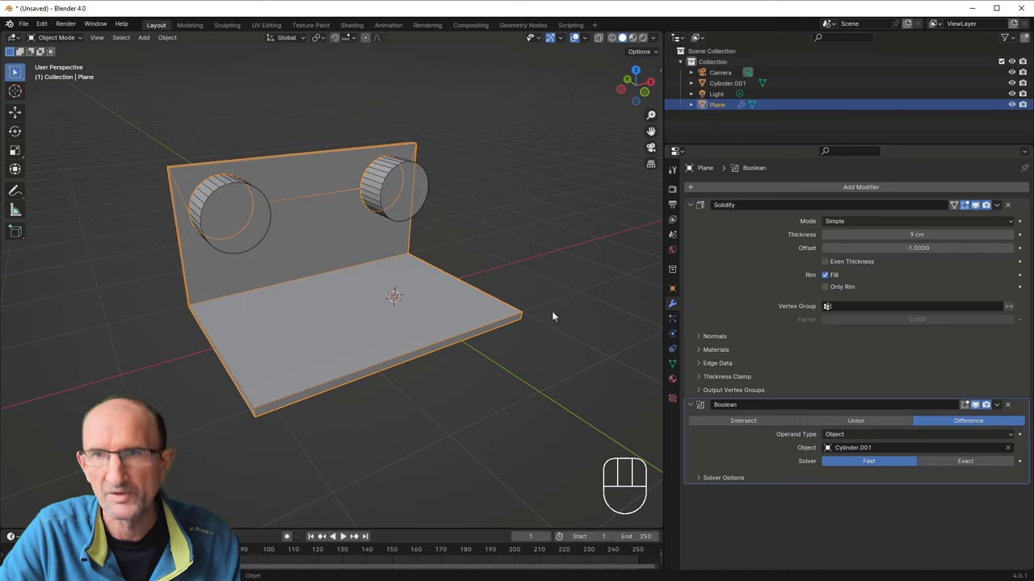
left_click_drag(295, 262, 312, 268)
left_click(269, 229)
left_click_drag(589, 43, 406, 220)
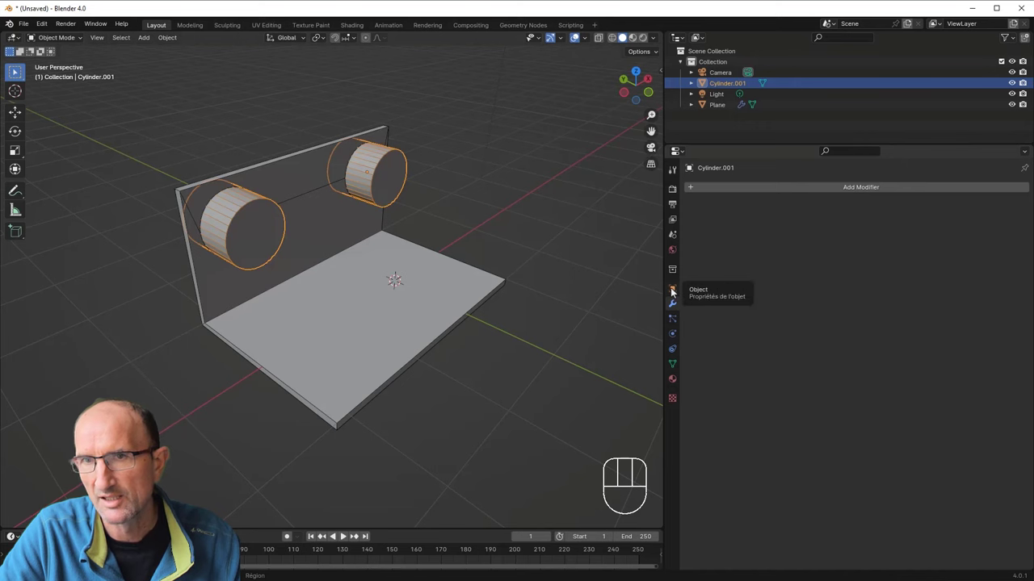
left_click(677, 293)
left_click(691, 430)
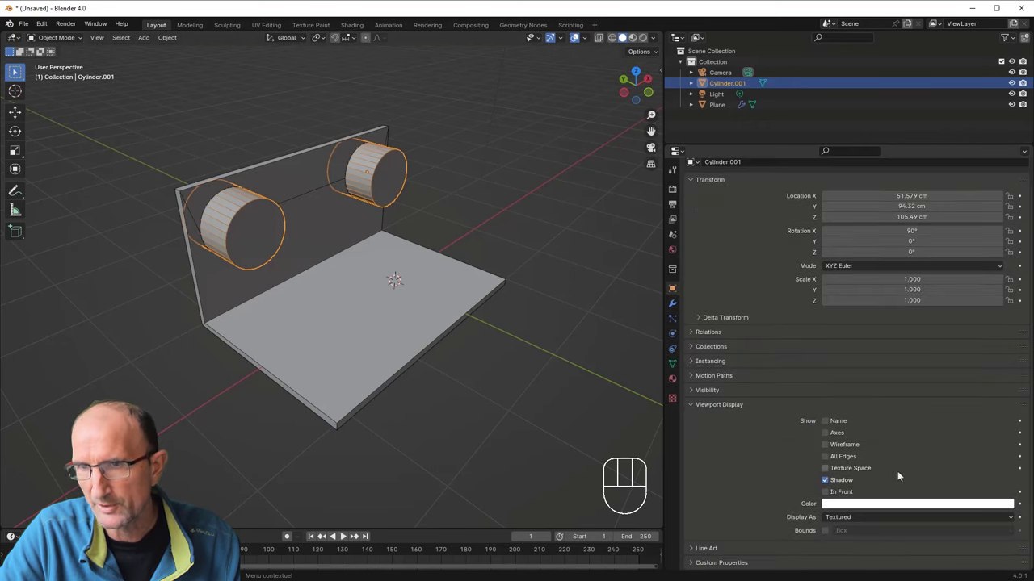
Step: In front view, move the cutter cylinder along Z to reposition the holes in the wall
left_click_drag(871, 522, 859, 532)
left_click_drag(394, 323, 351, 320)
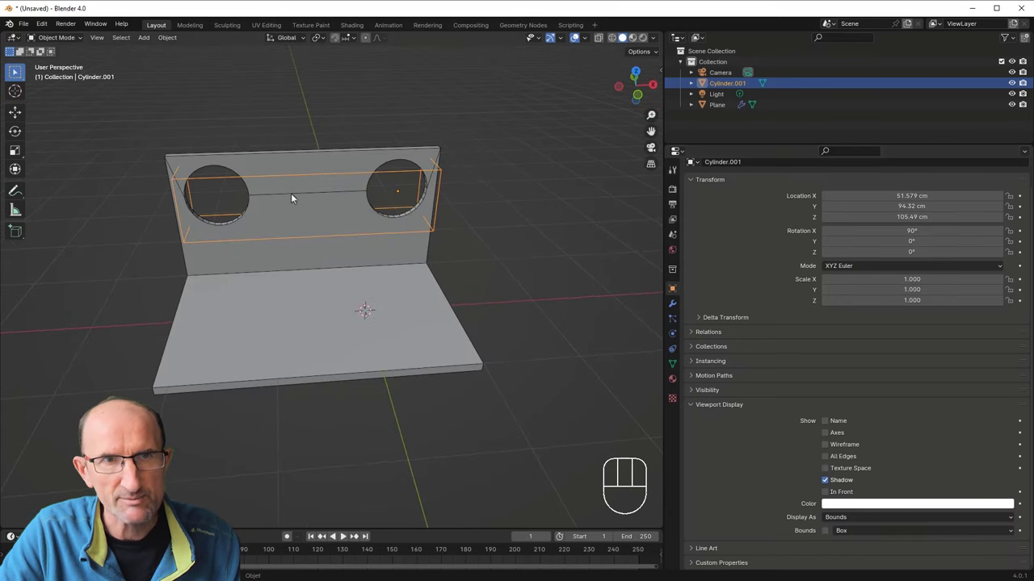
key("KP_1")
key("g")
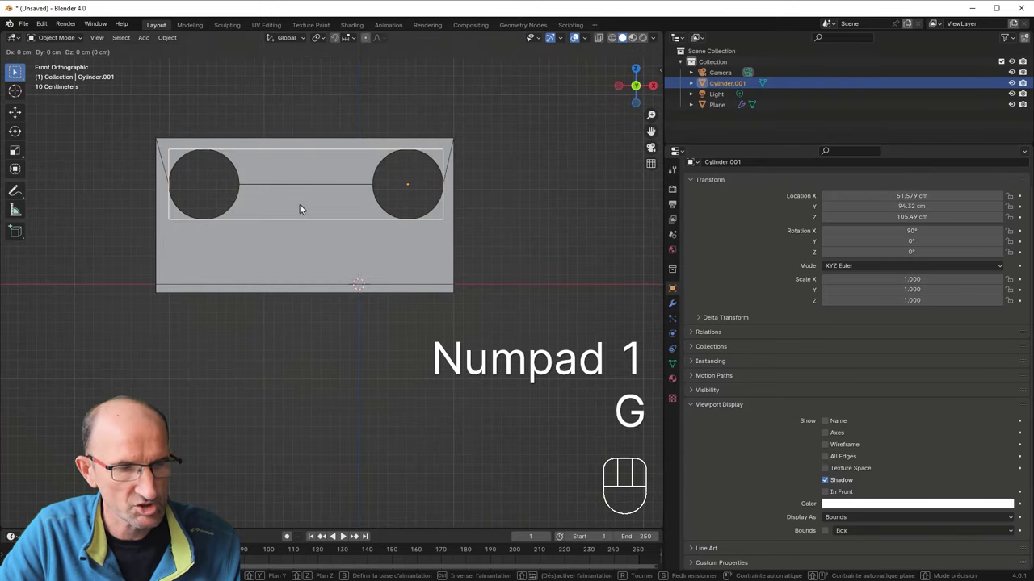
key("z")
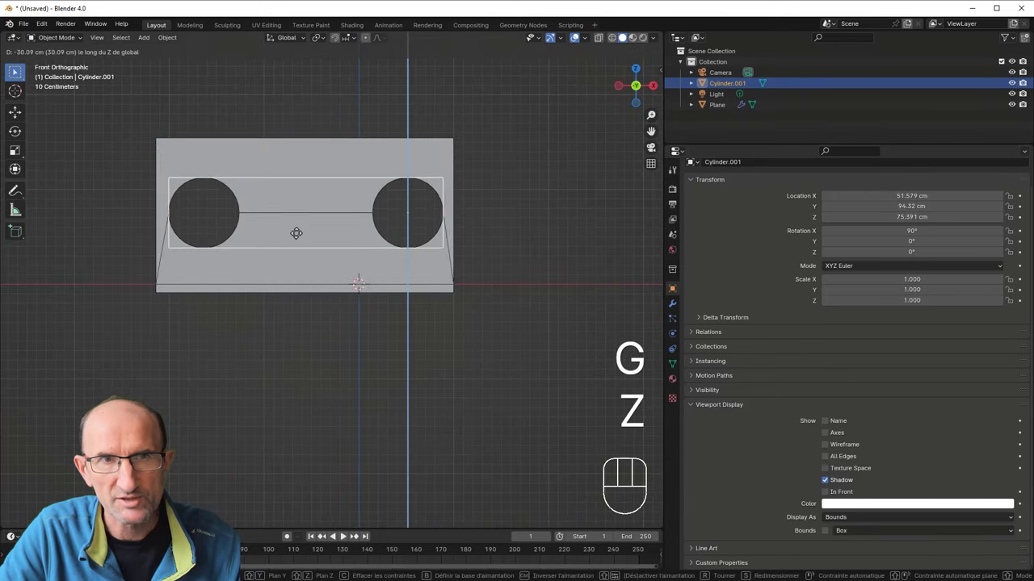
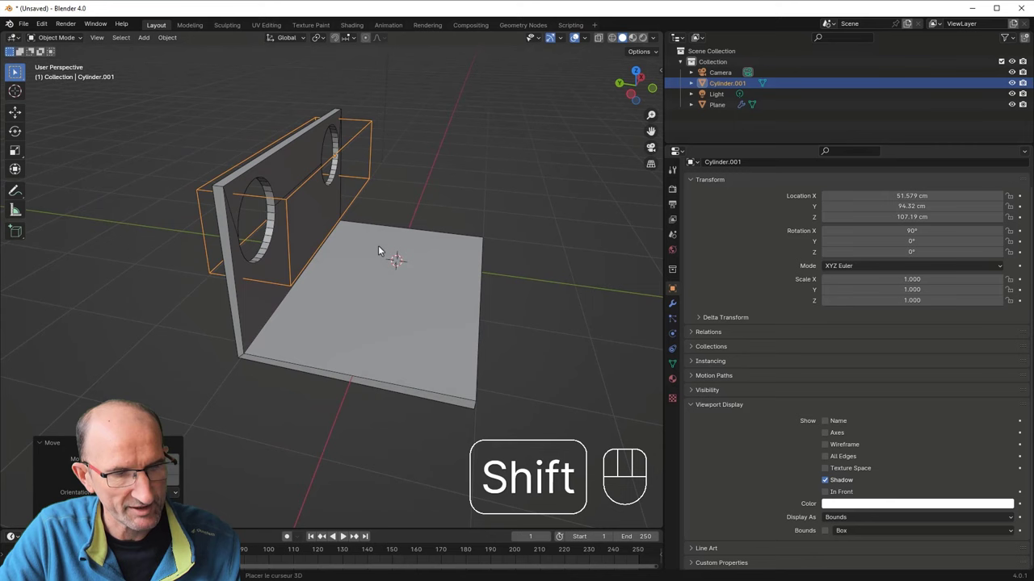
key("shift+d")
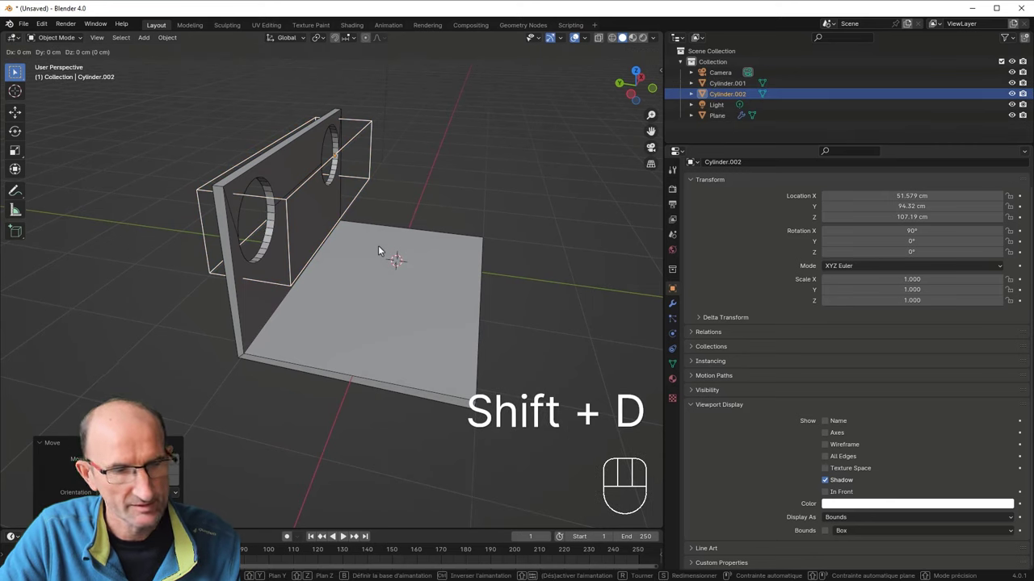
key("g")
key("y")
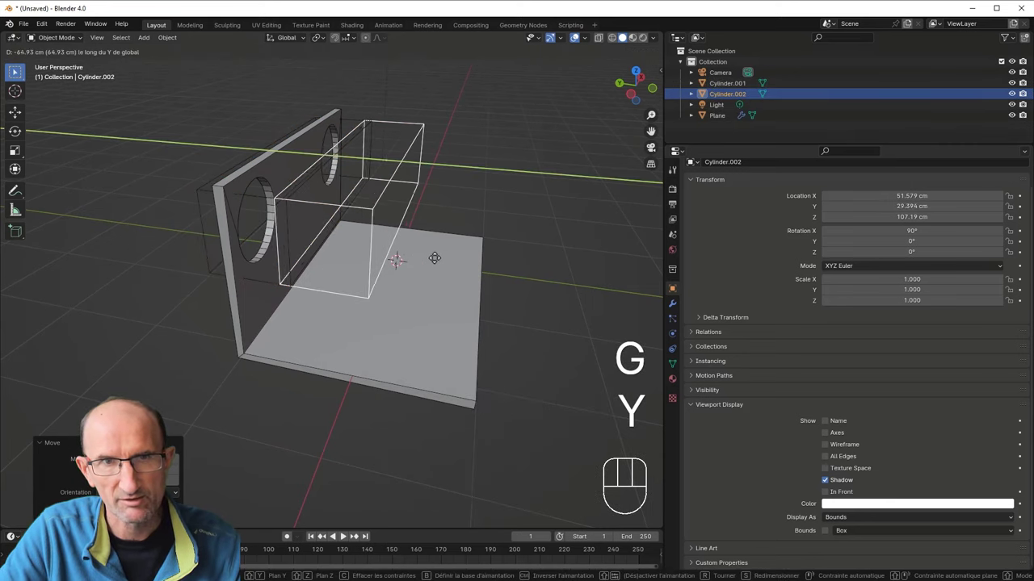
key("g")
key("z")
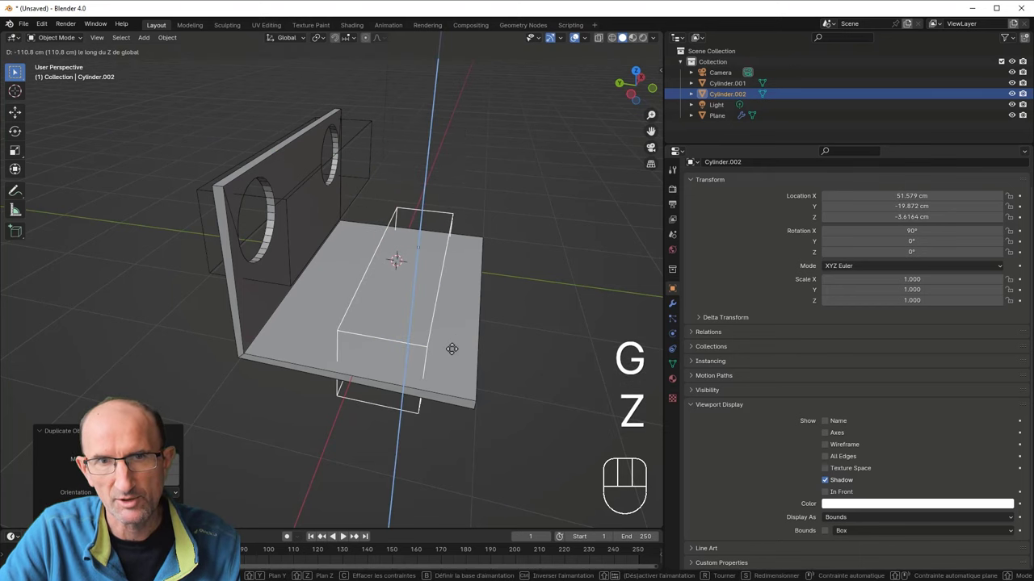
left_click_drag(442, 338, 376, 336)
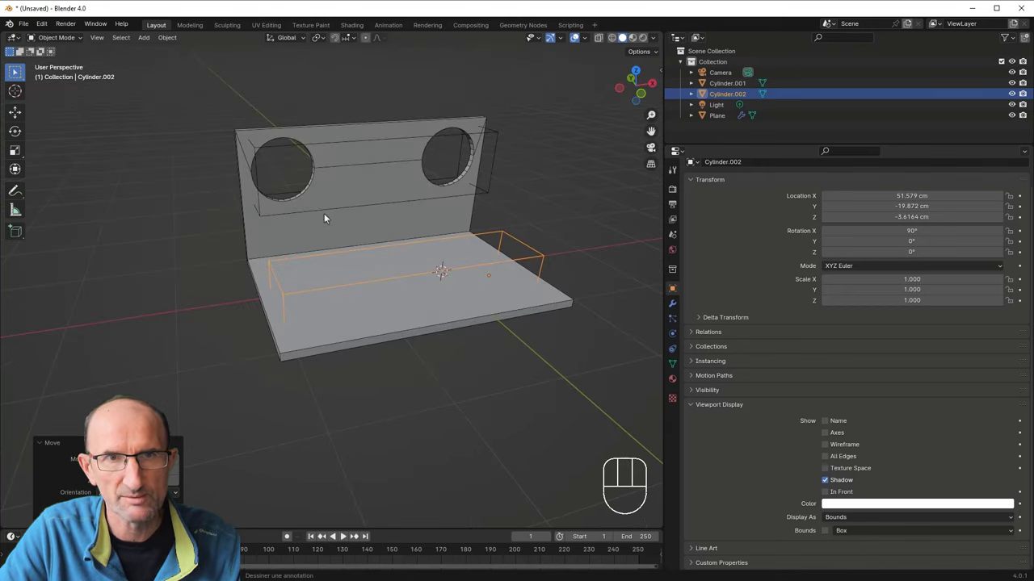
key("Delete")
left_click(306, 212)
left_click_drag(343, 221, 385, 227)
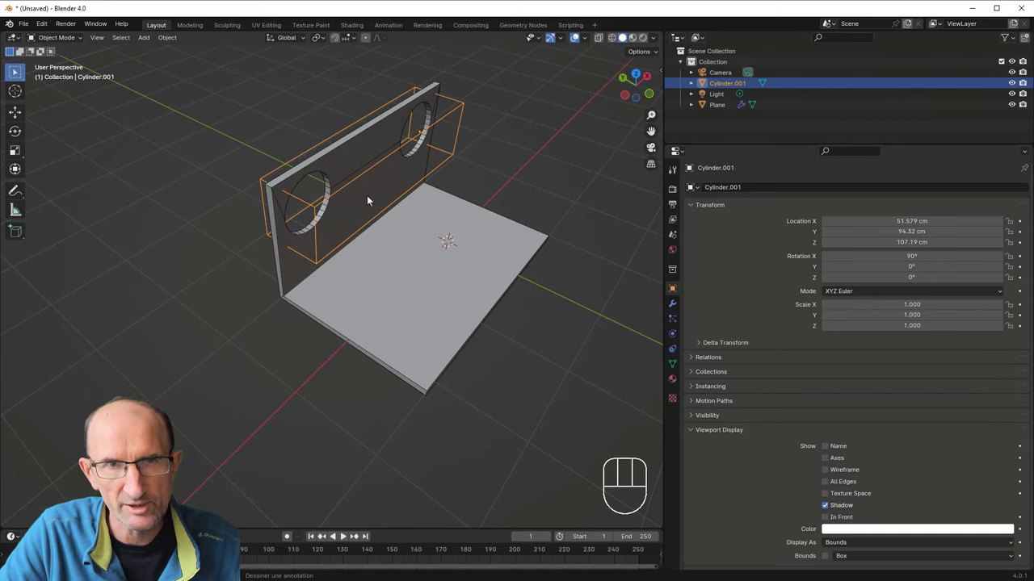
Step: In Edit Mode, rotate the duplicated cylinders 90° about X and lower them along Z through the base
key("Tab")
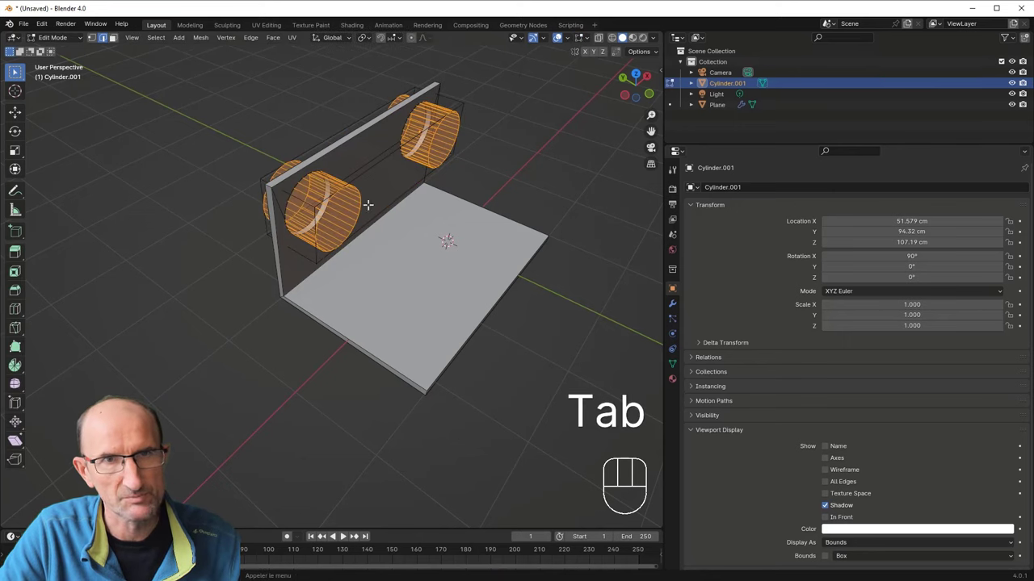
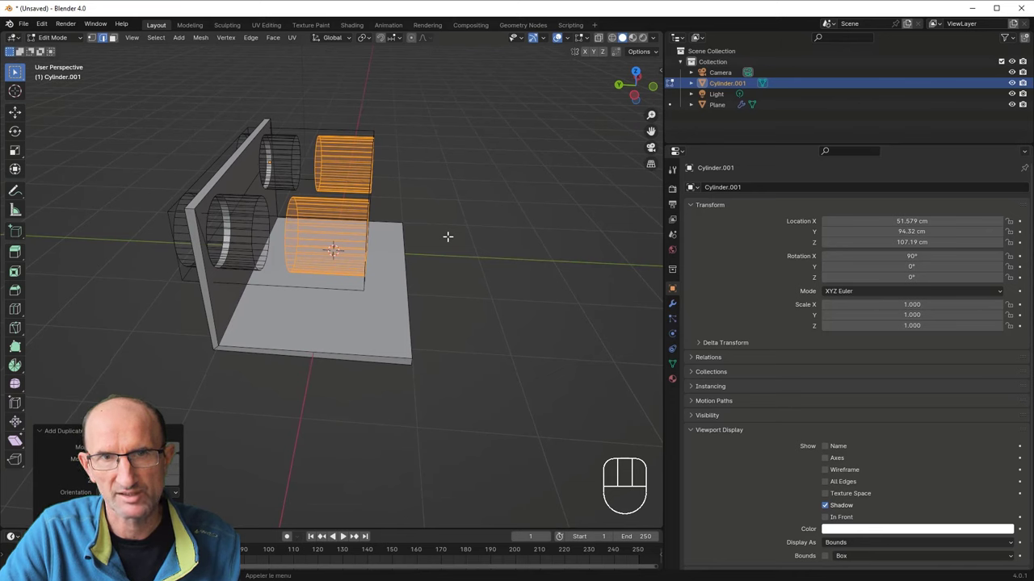
key("r")
key("x")
key("KP_9")
key("KP_0")
key("KP_Enter")
key("g")
key("z")
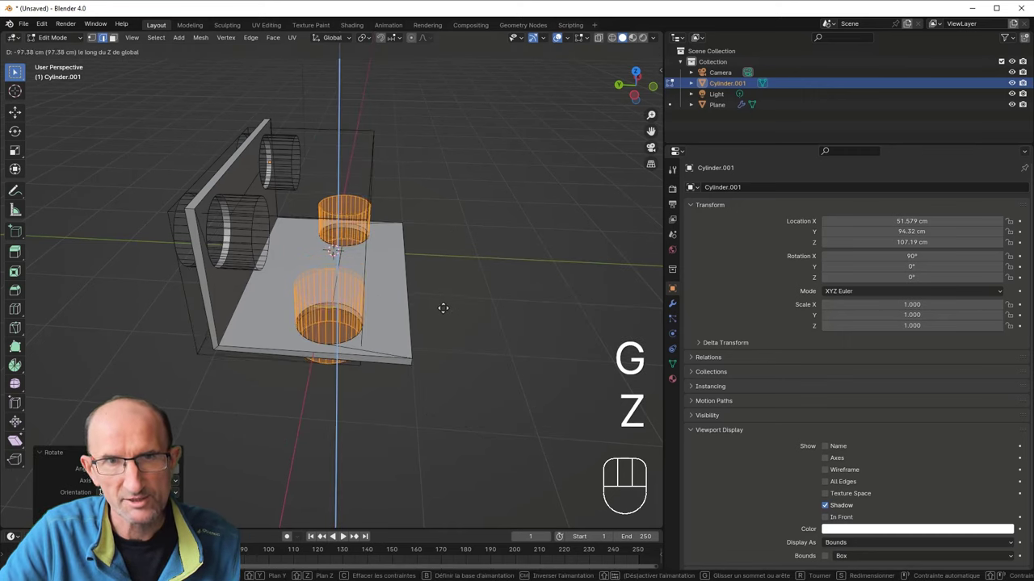
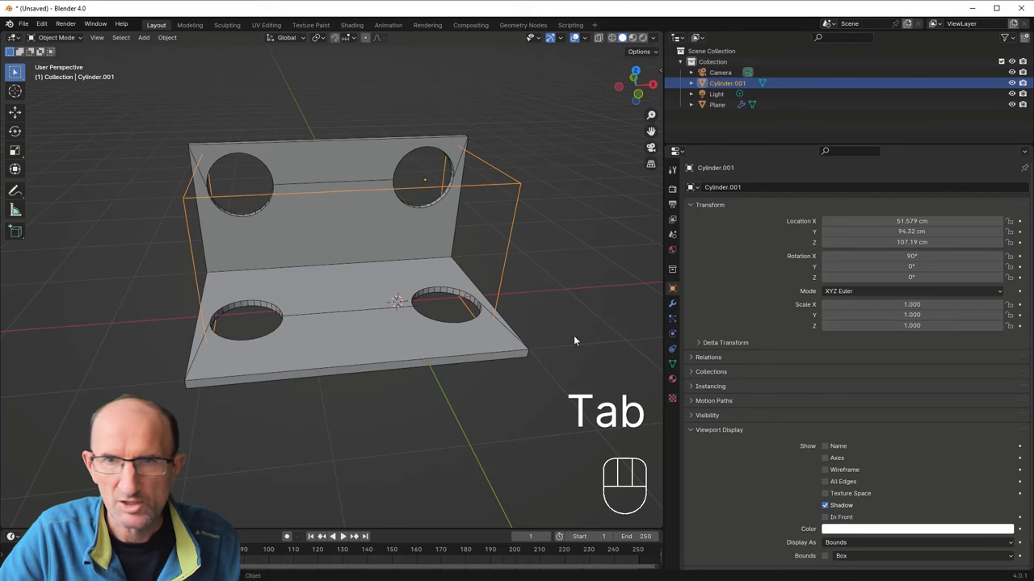
Step: Check the wall's hole up close, then select the L-shaped plate
left_click_drag(269, 245, 294, 262)
left_click_drag(294, 246, 397, 310)
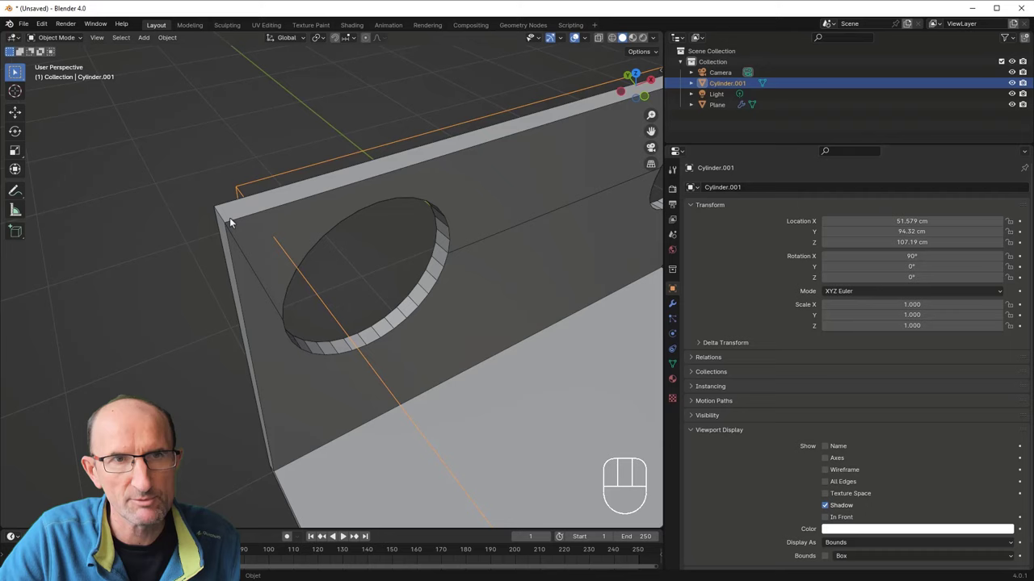
left_click_drag(416, 306, 284, 220)
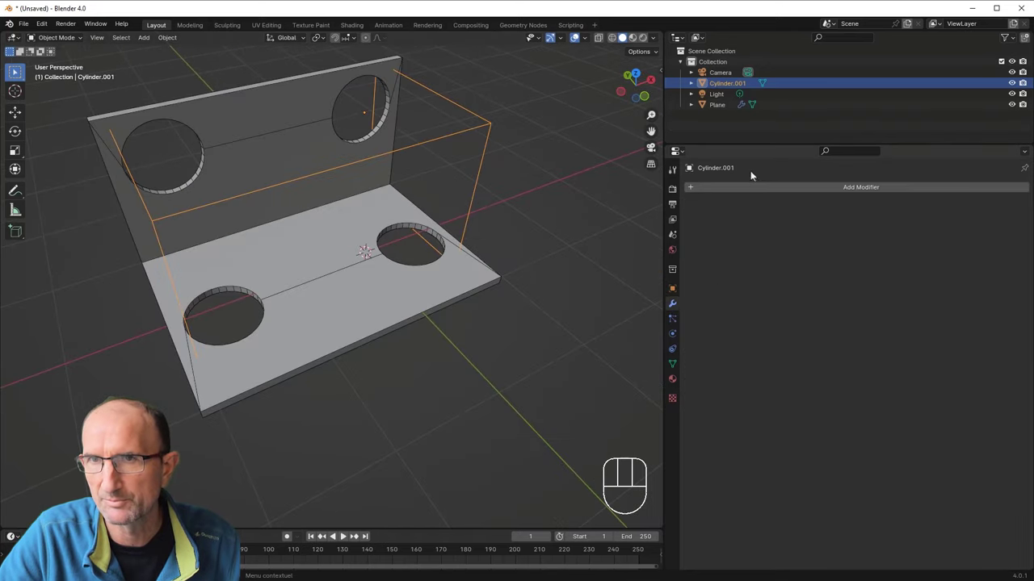
left_click(755, 188)
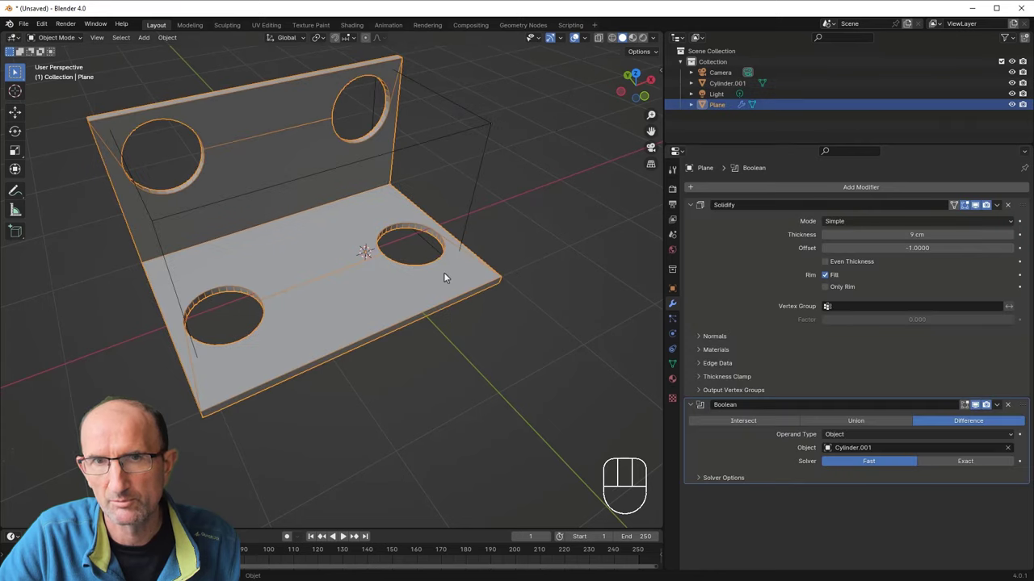
Step: Add a Bevel modifier to the plate and zoom in on the chamfered wall edge
left_click_drag(806, 193, 848, 201)
left_click_drag(219, 225, 332, 300)
left_click_drag(207, 224, 235, 213)
left_click_drag(222, 270, 335, 255)
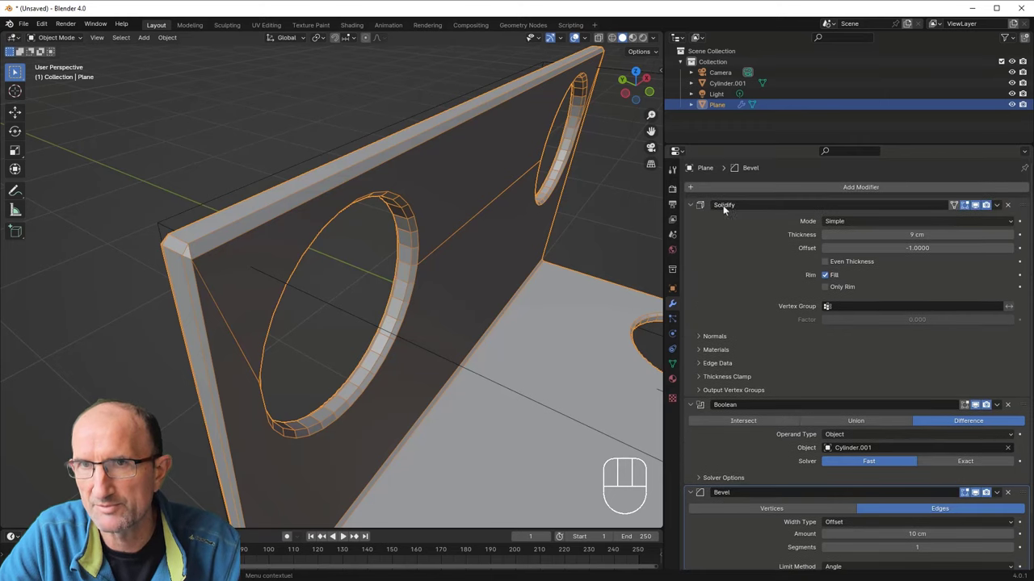
Step: Collapse Solidify and Boolean, disable Clamp Overlap, and set the 1 cm bevel to 3 segments
left_click(696, 205)
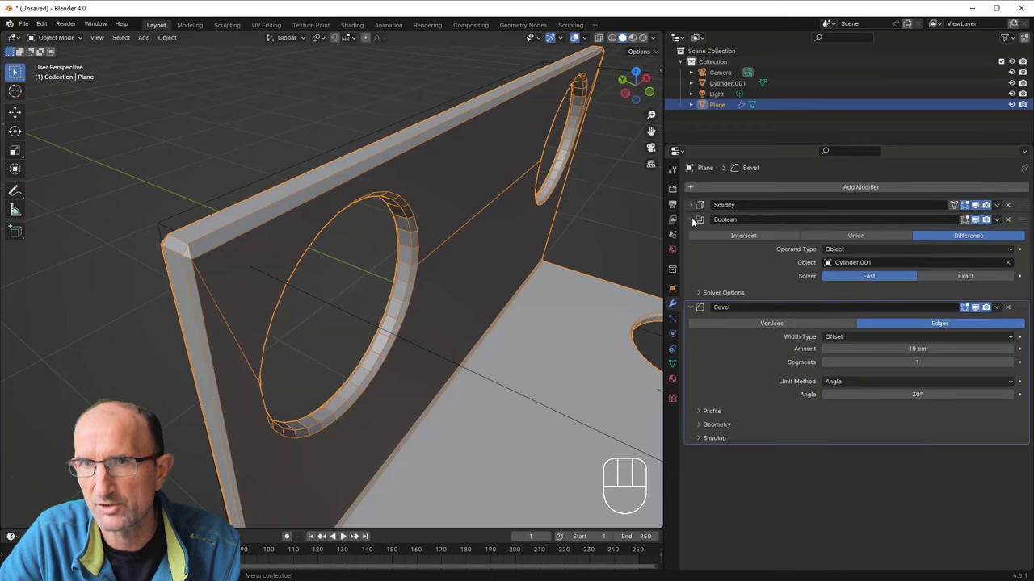
left_click(696, 221)
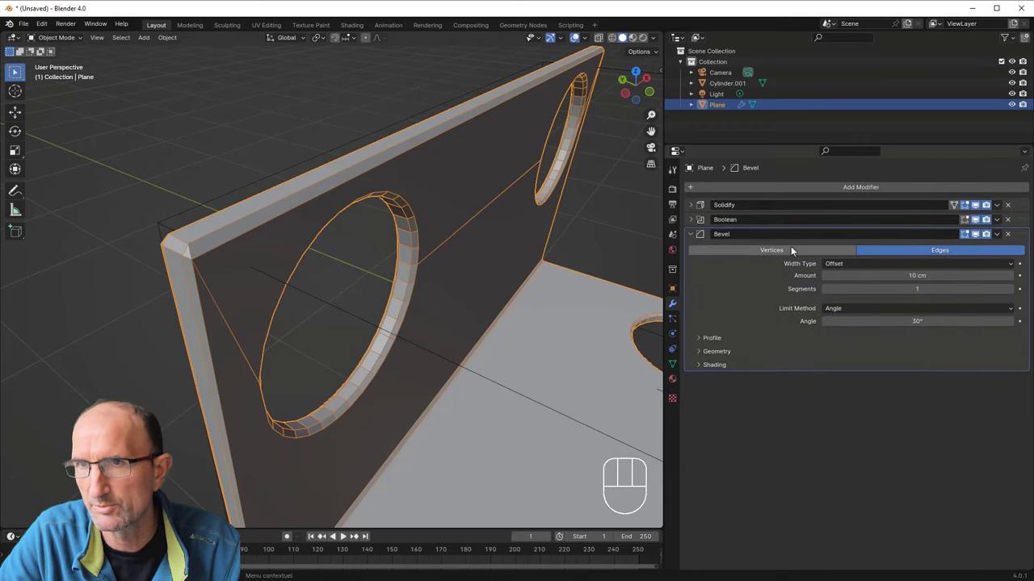
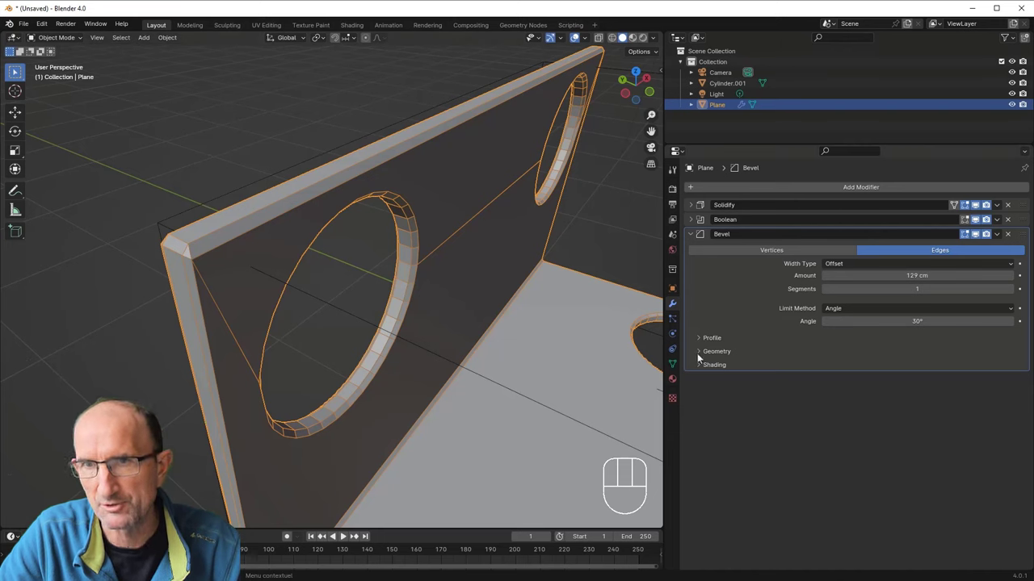
left_click(702, 356)
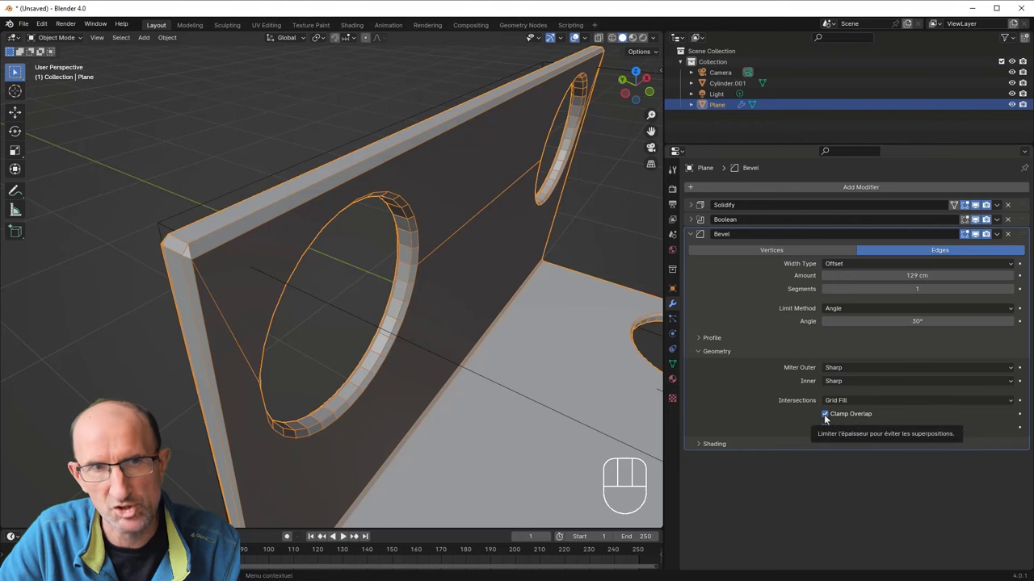
left_click(831, 421)
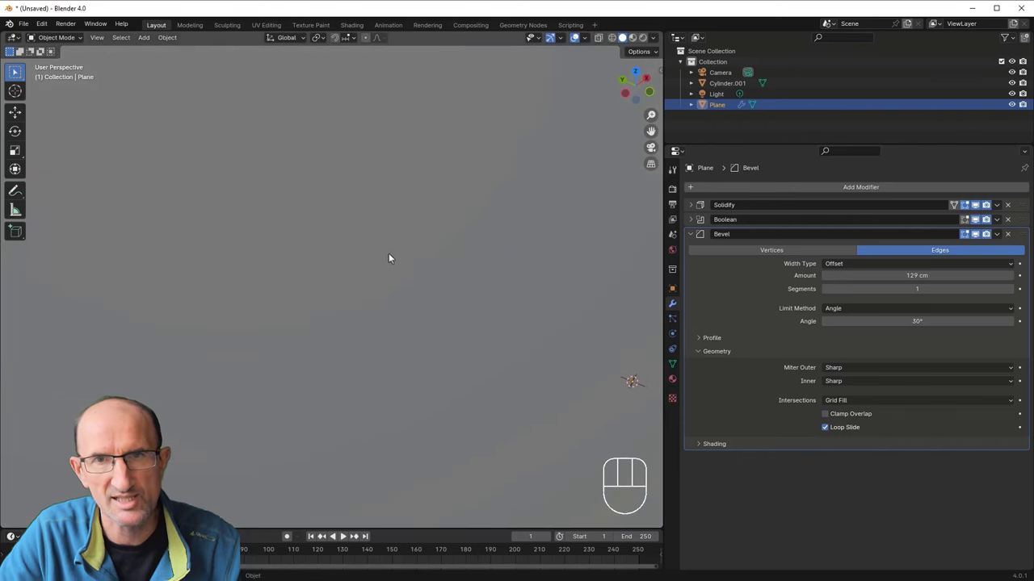
left_click_drag(361, 283, 321, 280)
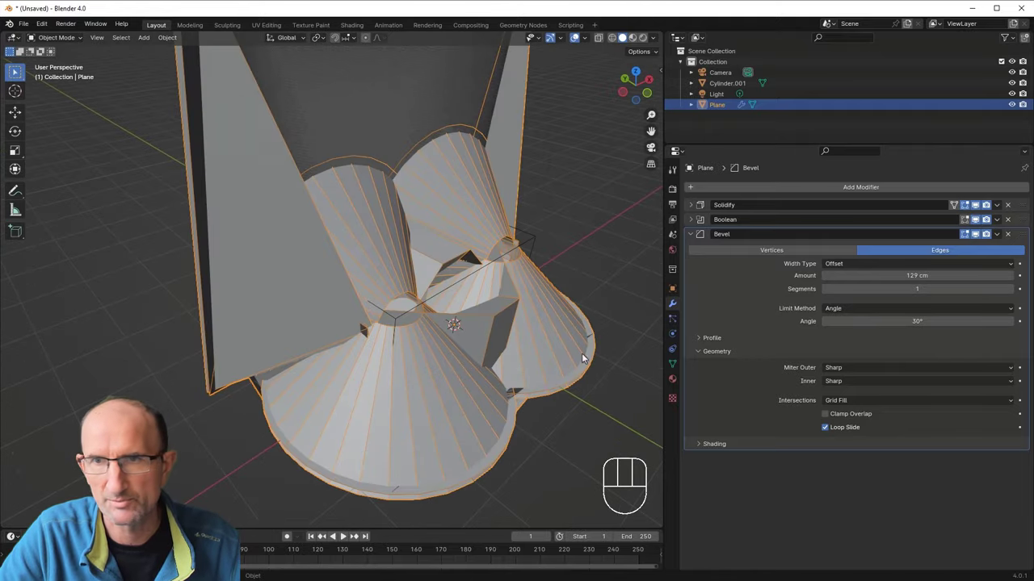
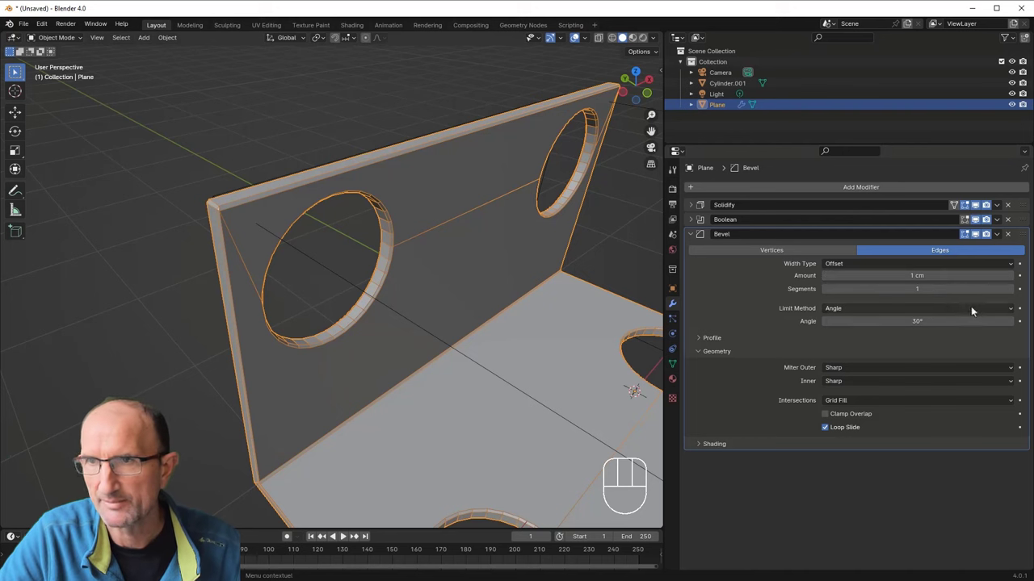
left_click(1013, 290)
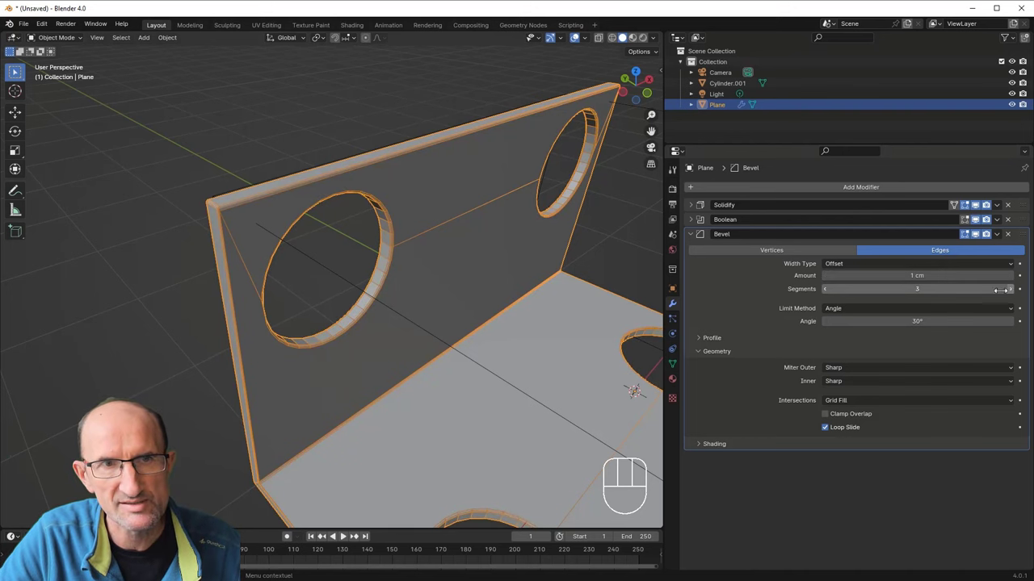
left_click_drag(423, 264, 433, 258)
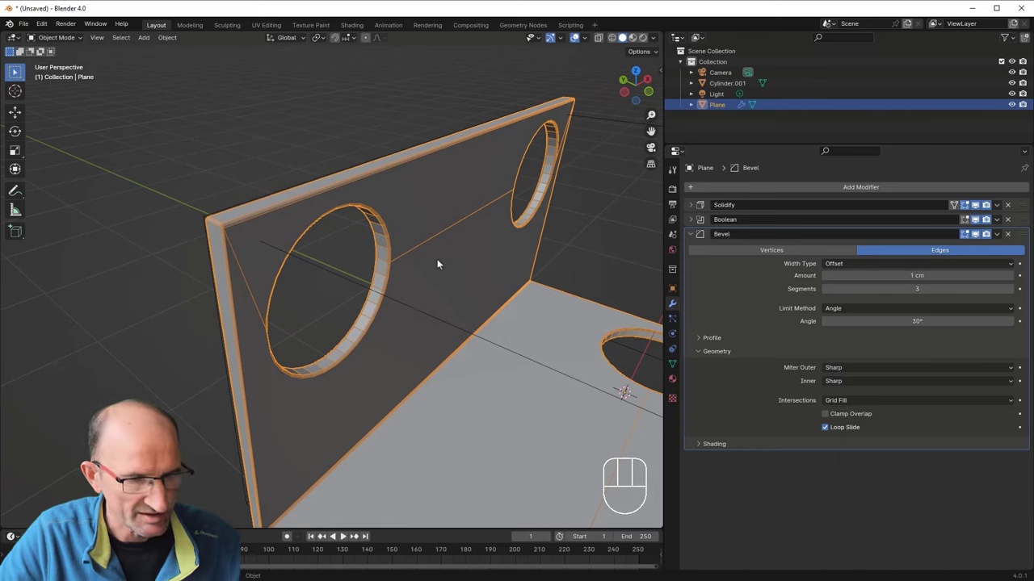
Step: Orbit and zoom around the deselected plate to inspect the rounded hole rims from all sides
left_click_drag(452, 283, 458, 260)
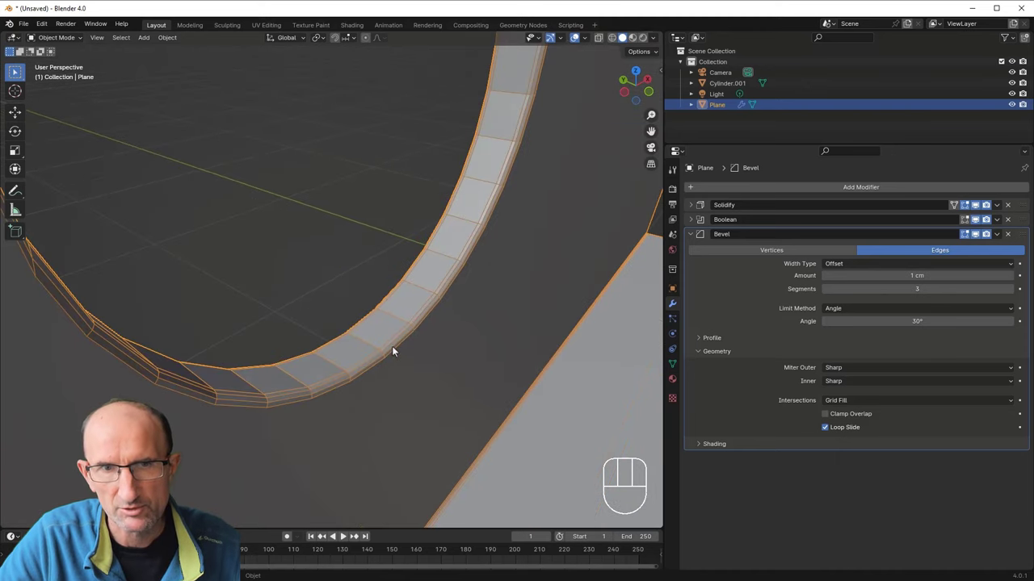
left_click_drag(395, 358, 389, 387)
left_click_drag(397, 348, 363, 320)
left_click_drag(502, 322, 370, 338)
left_click(544, 341)
left_click_drag(552, 353, 528, 339)
left_click_drag(516, 339, 500, 346)
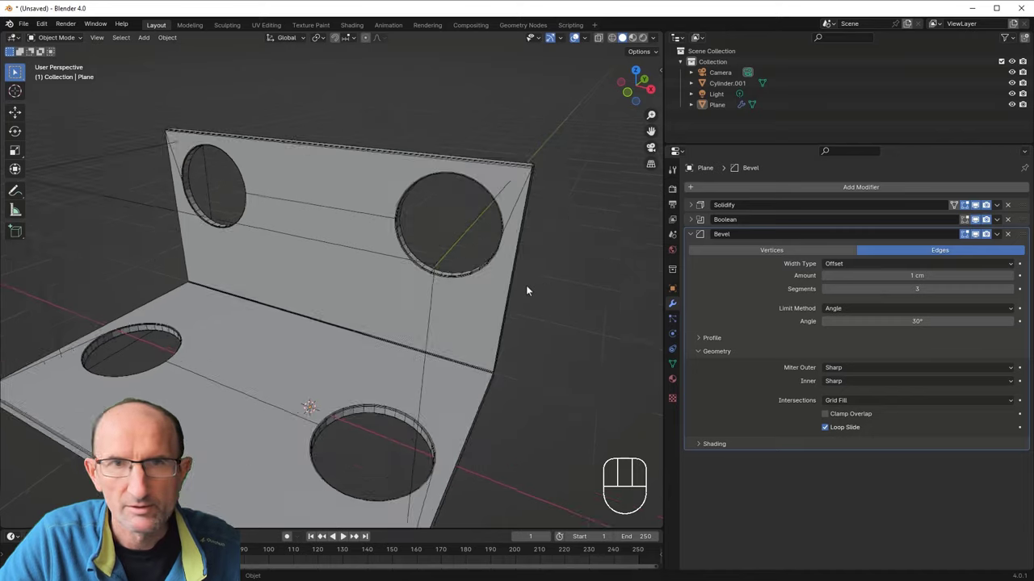
middle_click(577, 213)
left_click_drag(588, 39, 294, 251)
left_click_drag(263, 273, 386, 291)
left_click_drag(394, 353, 375, 325)
left_click_drag(394, 359, 327, 363)
left_click_drag(402, 309, 336, 359)
middle_click(363, 335)
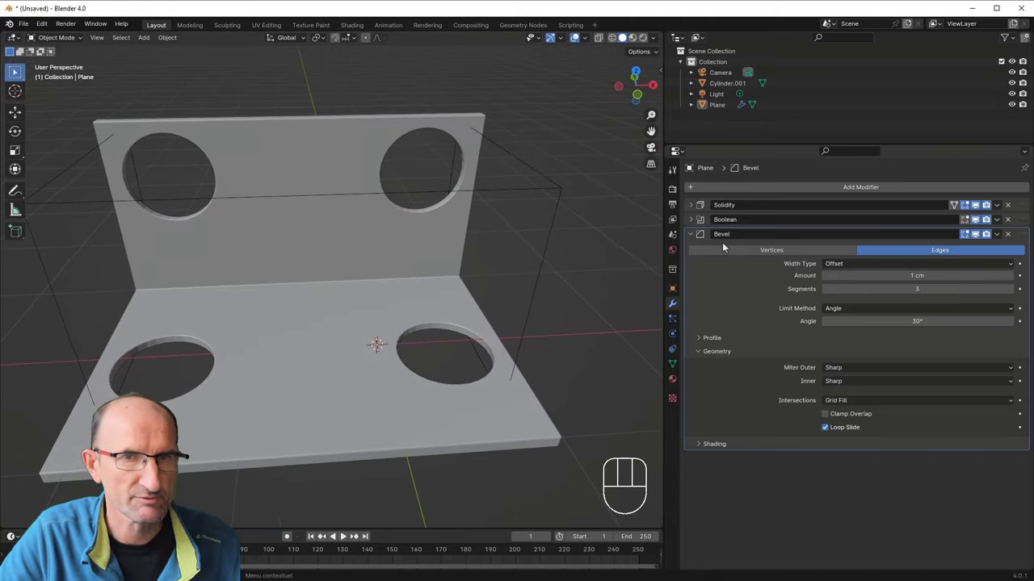
Step: Remove the accidentally added Subdivision Surface modifier and go to the plate's Material Properties
left_click_drag(784, 188, 487, 286)
left_click_drag(348, 331, 386, 321)
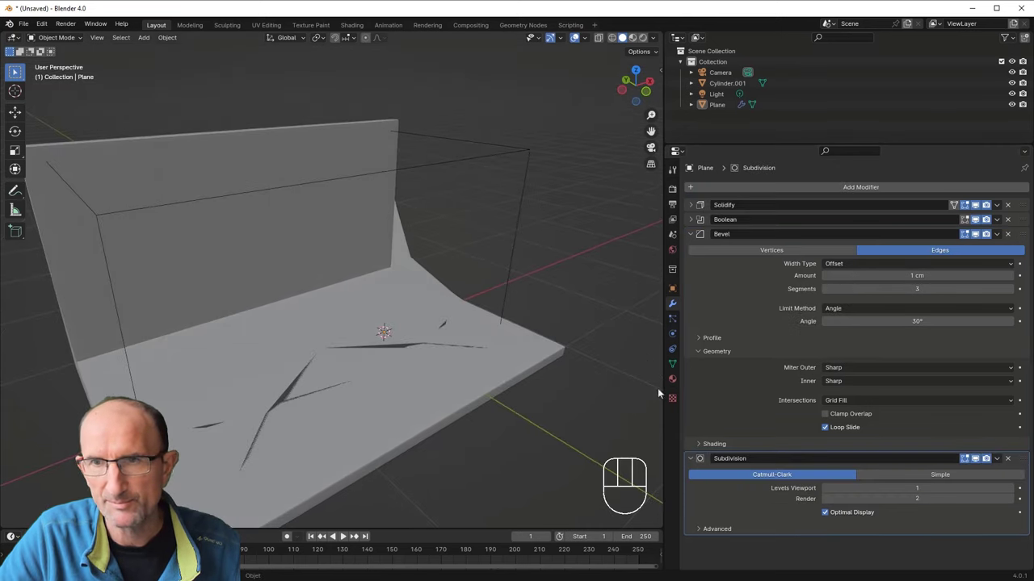
left_click(1007, 460)
left_click_drag(406, 389, 372, 390)
middle_click(320, 385)
middle_click(330, 385)
left_click_drag(311, 357, 352, 371)
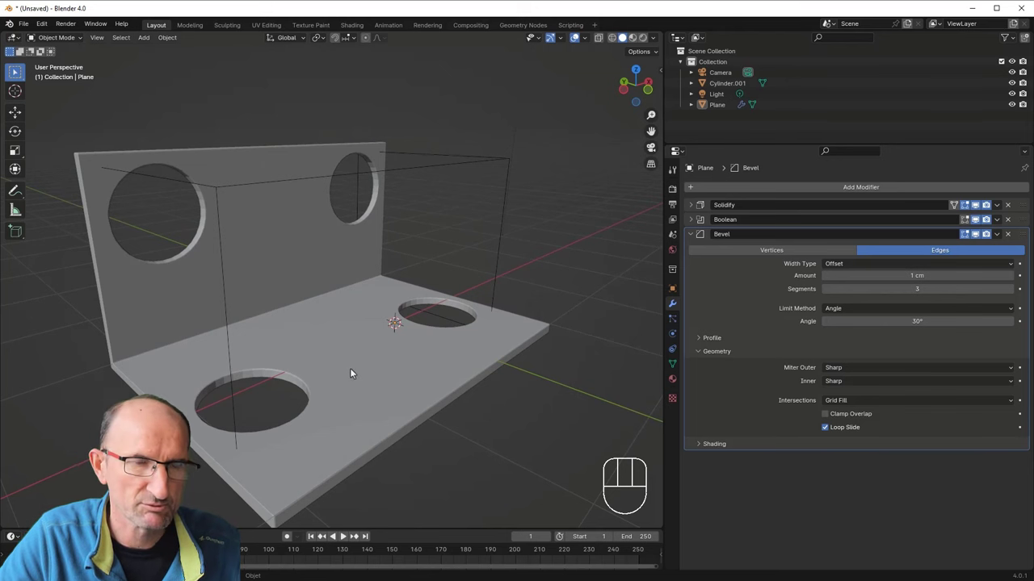
left_click_drag(294, 343, 299, 354)
left_click(680, 378)
Step: Create a new material for the plate and start renaming it, trimming the name to 'Materia'
left_click(744, 238)
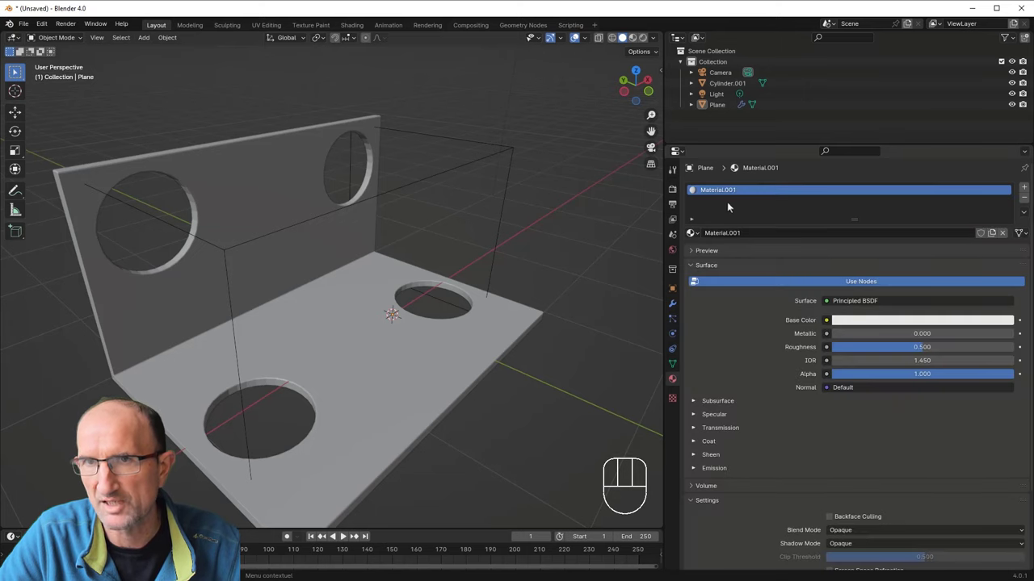
left_click(718, 190)
left_click(689, 186)
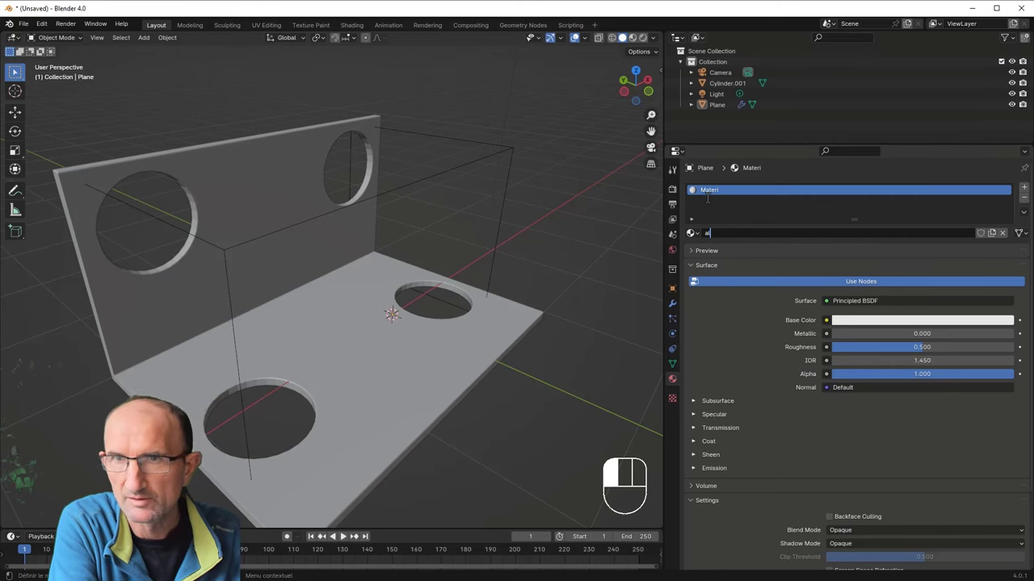
key("BackSpace")
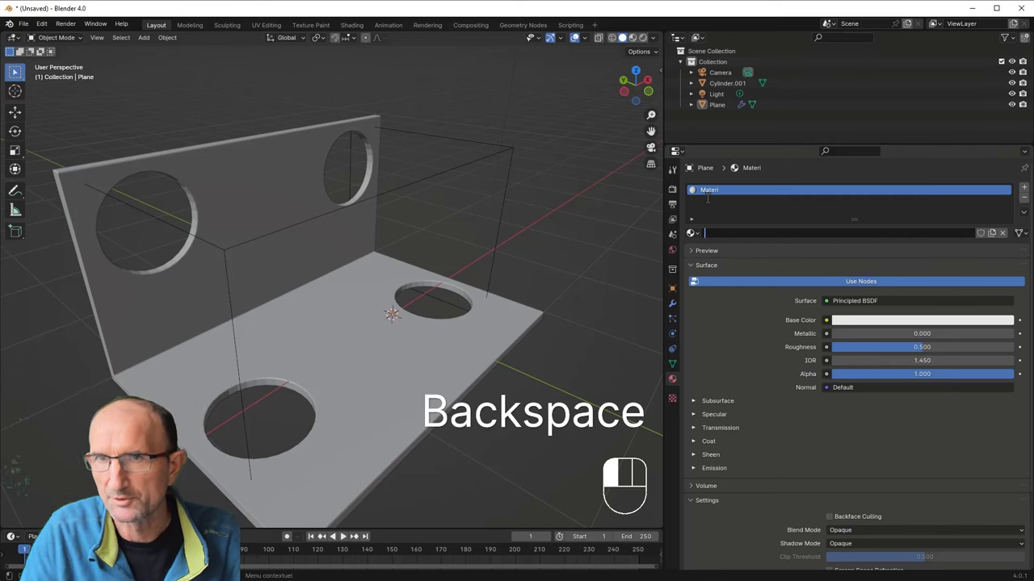
left_click(719, 192)
key("BackSpace")
key("BackSpace")
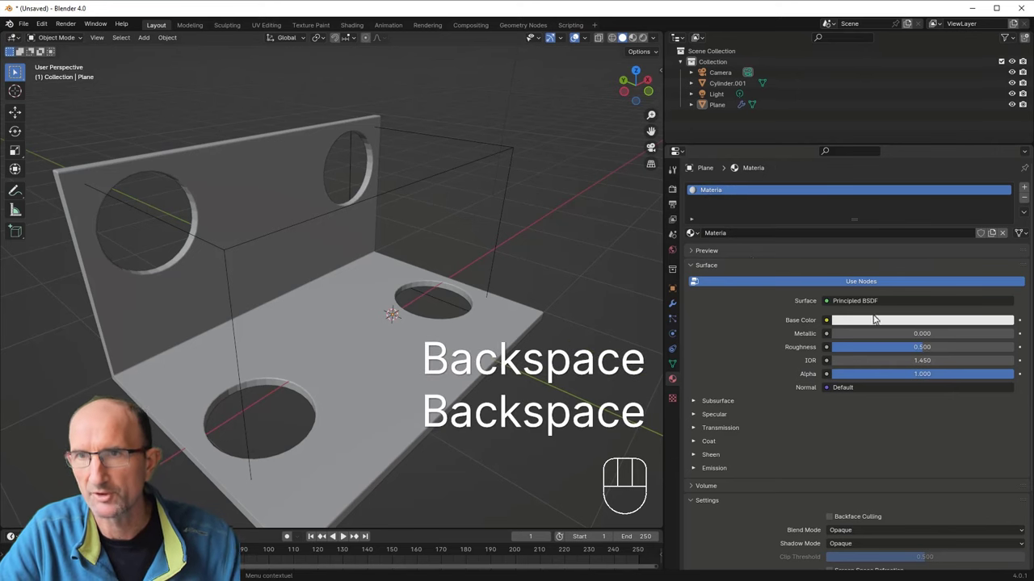
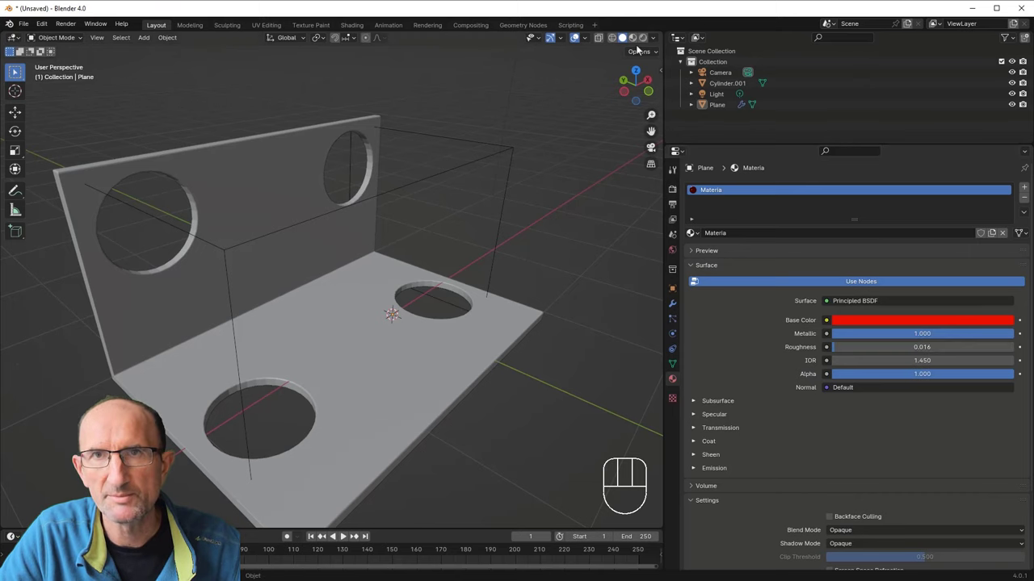
Step: Switch the viewport to Material Preview shading and orbit to check the red metallic finish
left_click(639, 43)
left_click_drag(294, 327, 70, 308)
left_click_drag(301, 306, 276, 284)
left_click_drag(308, 271, 333, 300)
left_click_drag(384, 306, 208, 315)
left_click_drag(436, 302, 356, 286)
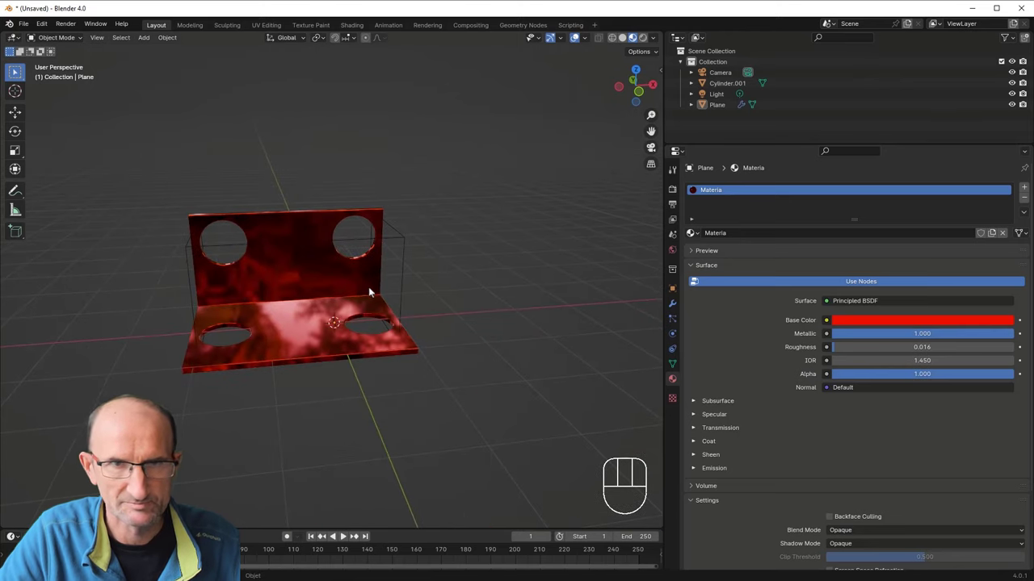
middle_click(358, 289)
Step: Return to the plate's Modifier Properties while viewing it from another angle
left_click(676, 305)
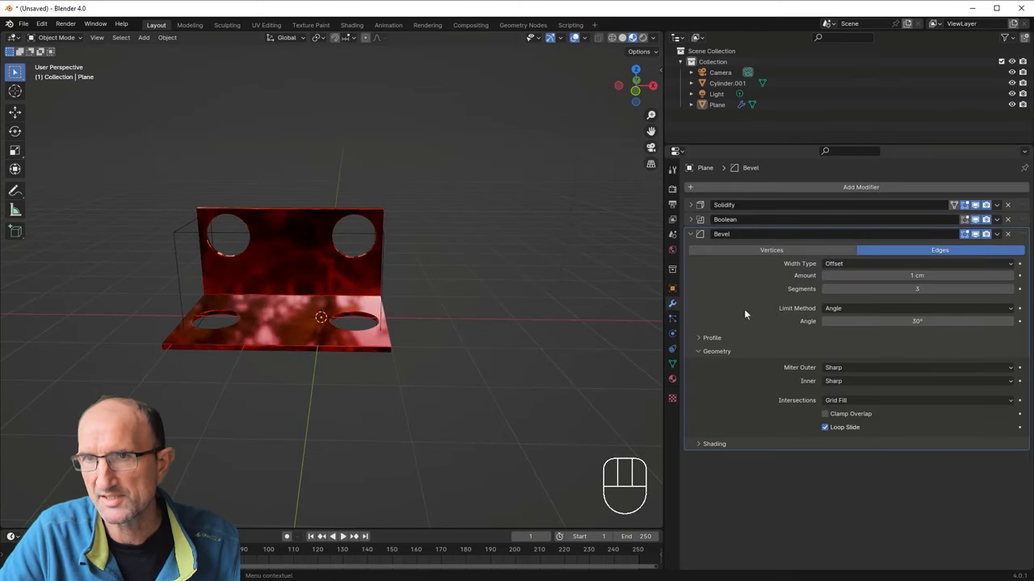
left_click_drag(311, 276, 349, 291)
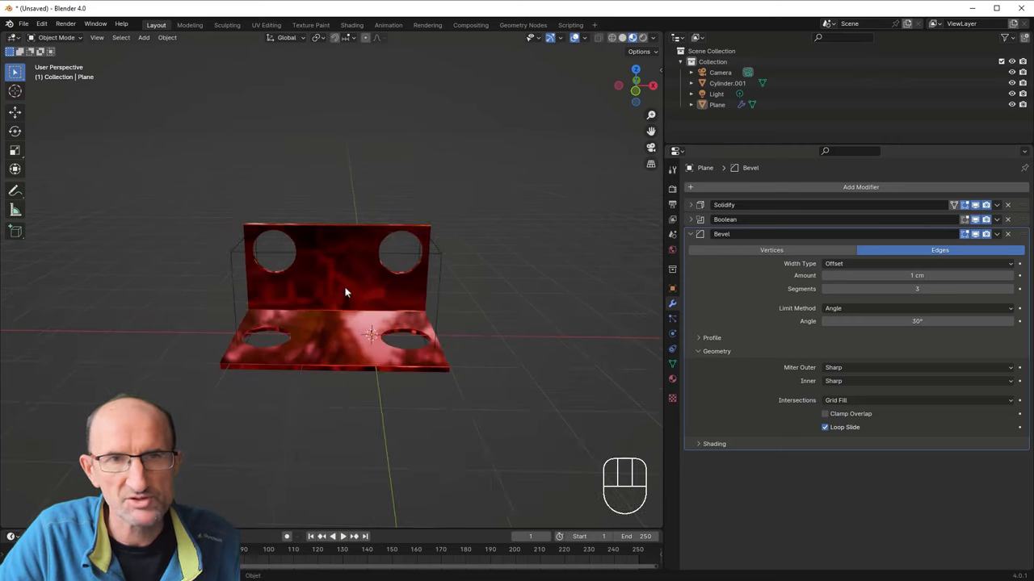
middle_click(351, 289)
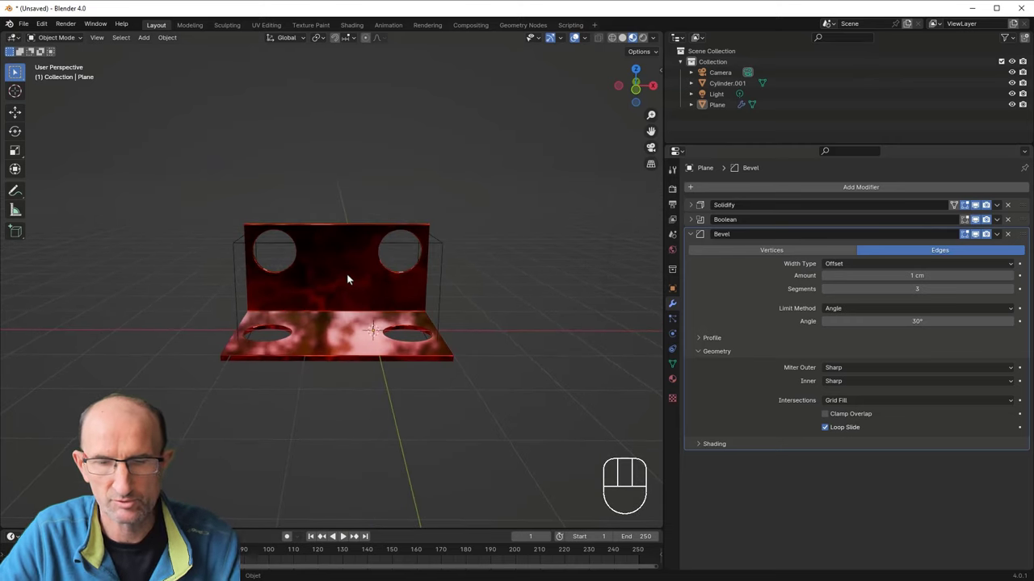
Step: From front view, add a cube with Shift+A, shrink it and start moving it toward the back wall
key("KP_1")
key("shift+a")
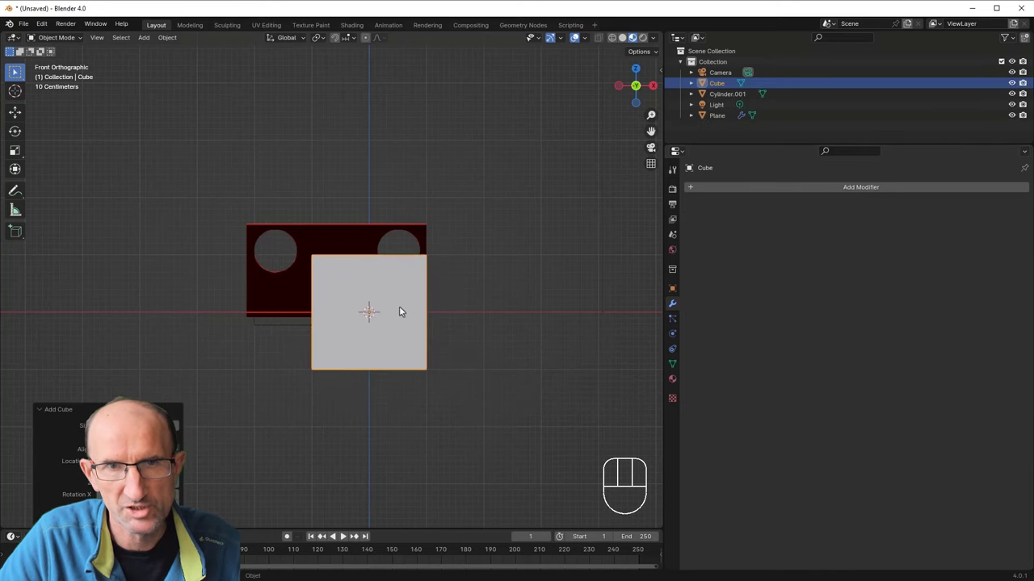
key("g")
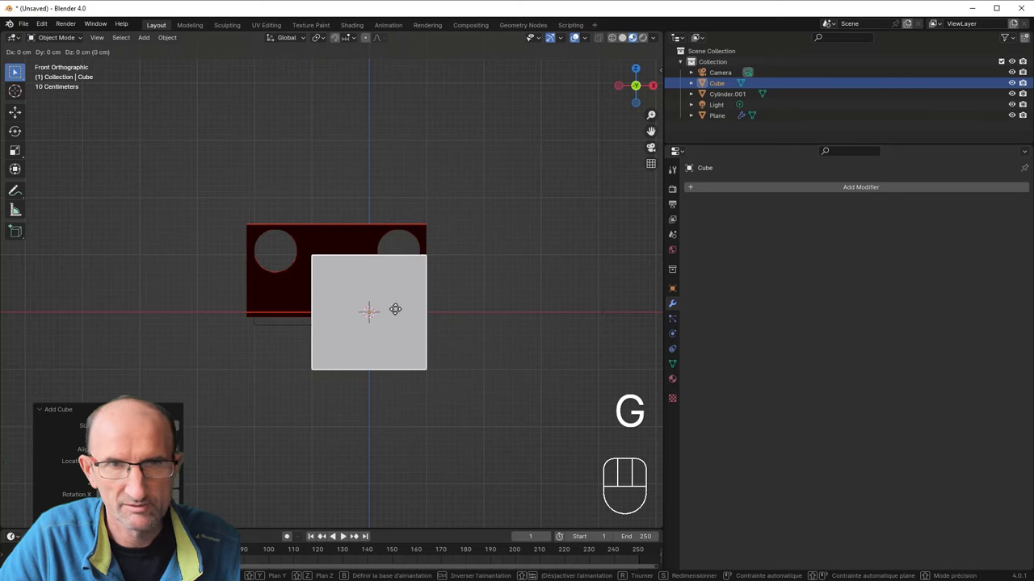
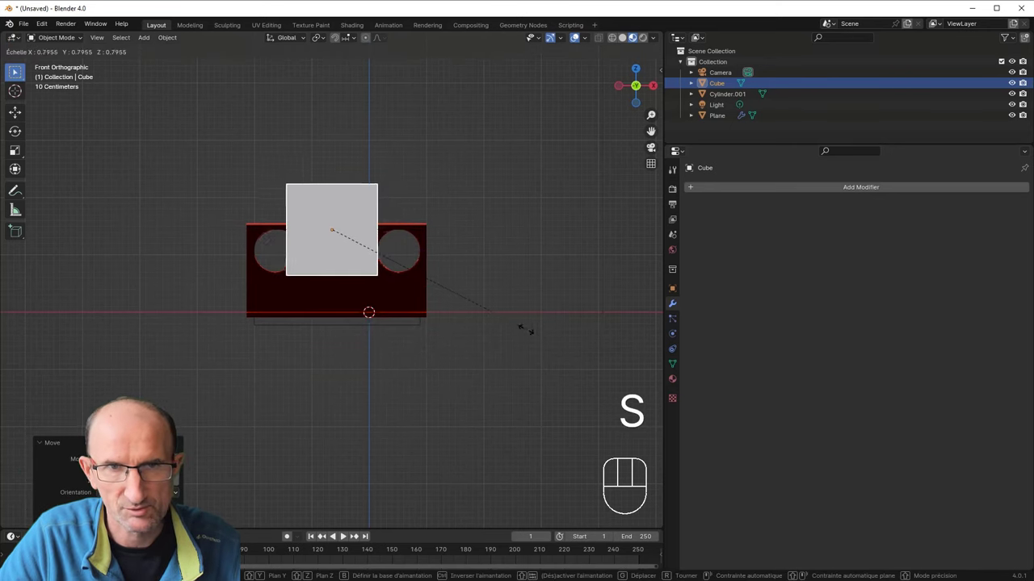
left_click(477, 307)
left_click_drag(311, 349, 422, 405)
Step: Move the cube along Y then X so it overlaps the back wall's top edge between the two holes
key("g")
key("y")
left_click(397, 269)
left_click_drag(440, 267, 353, 231)
key("KP_1")
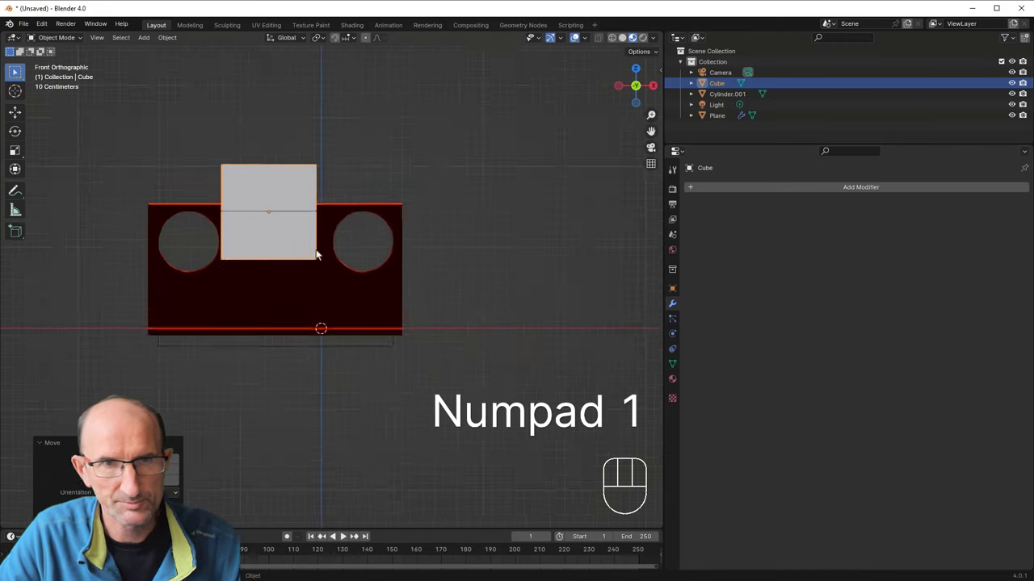
key("g")
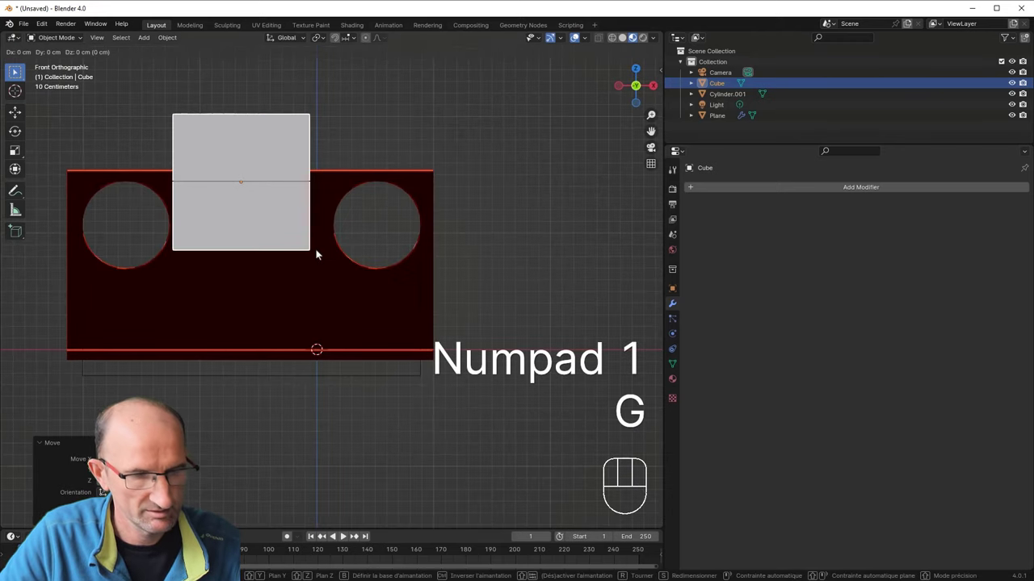
key("x")
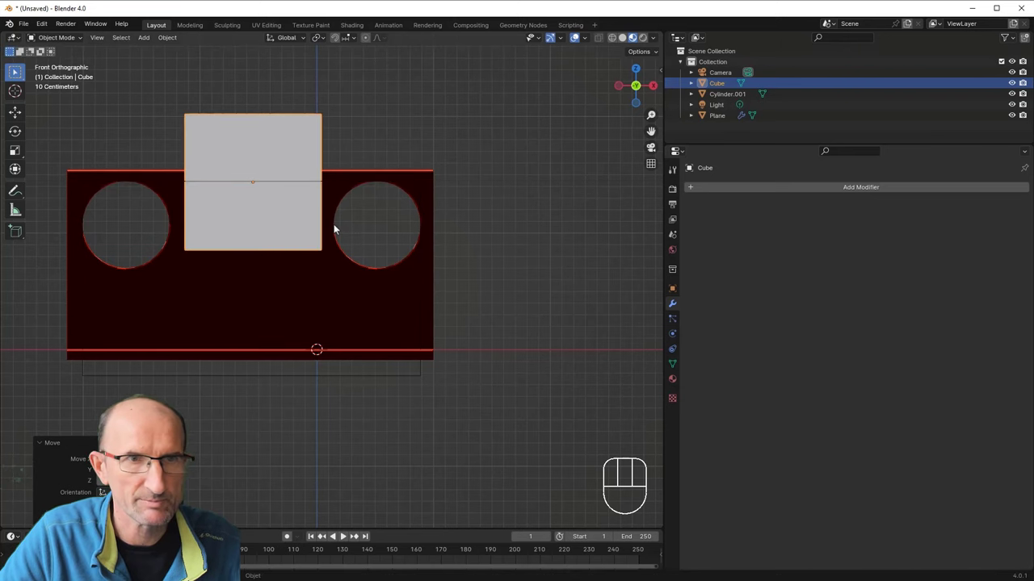
left_click_drag(267, 227, 310, 252)
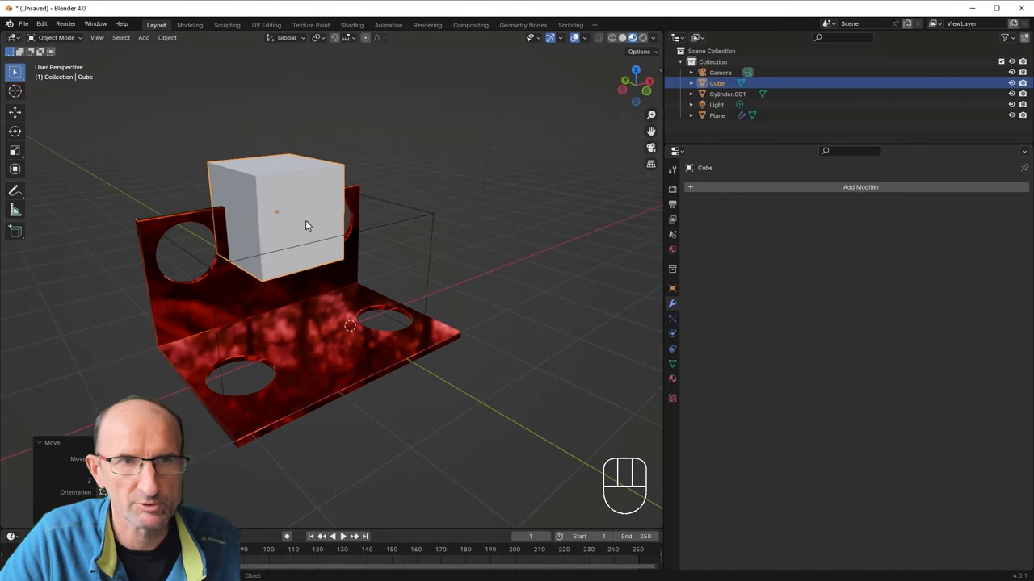
middle_click(312, 236)
left_click_drag(285, 223, 294, 243)
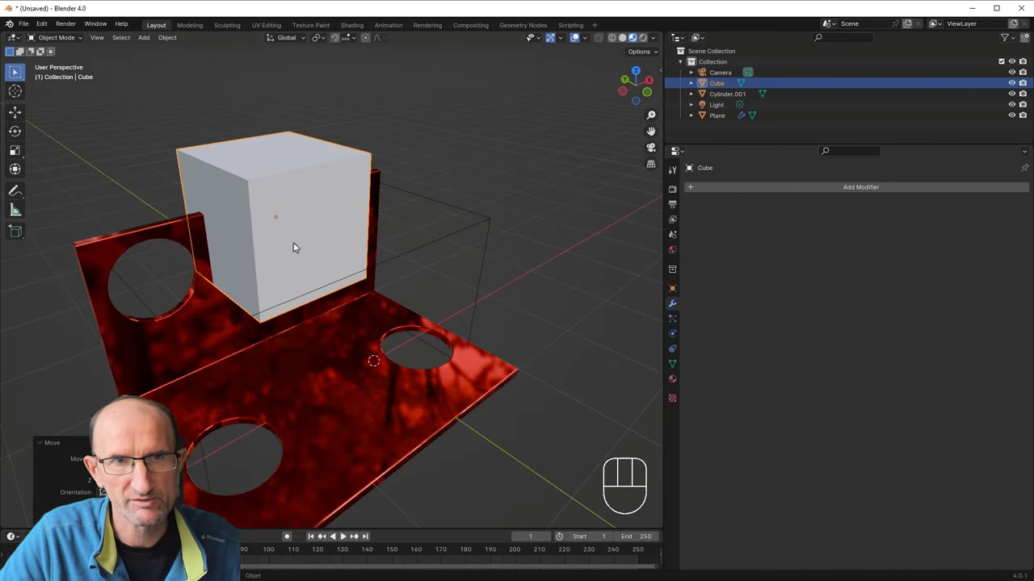
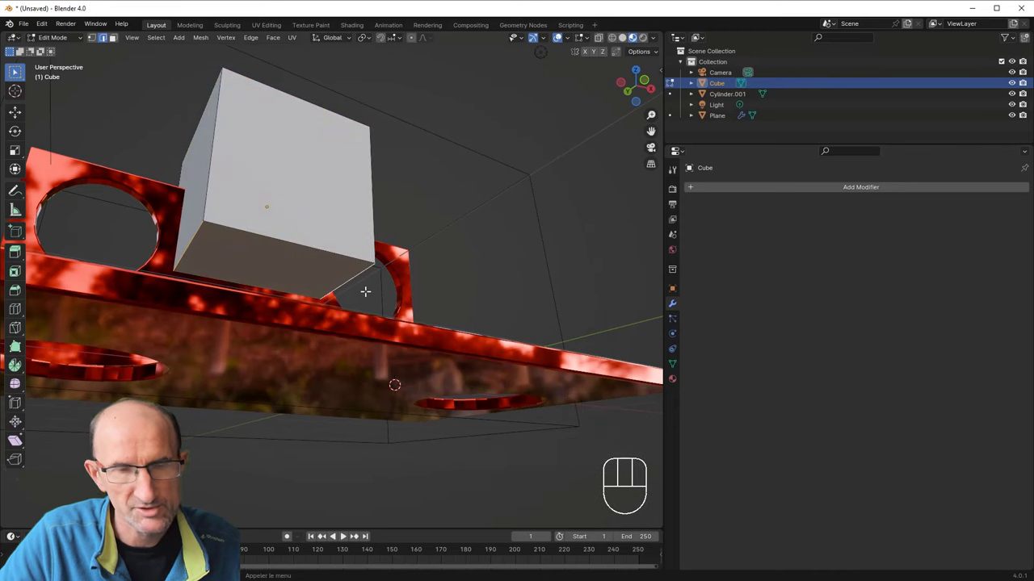
Step: Begin a Ctrl+B bevel on the cube's lower edges in Edit Mode
key("ctrl+b")
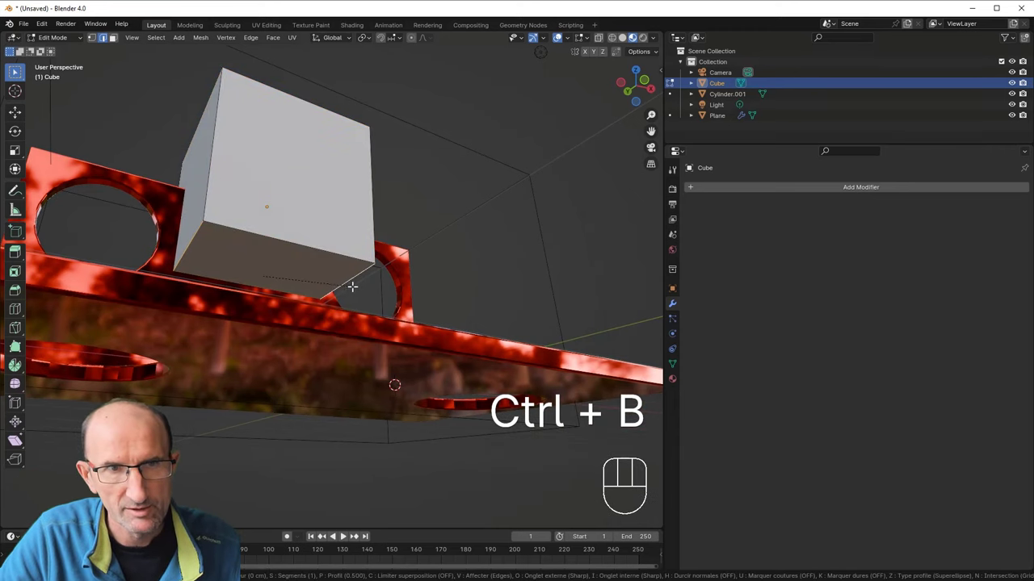
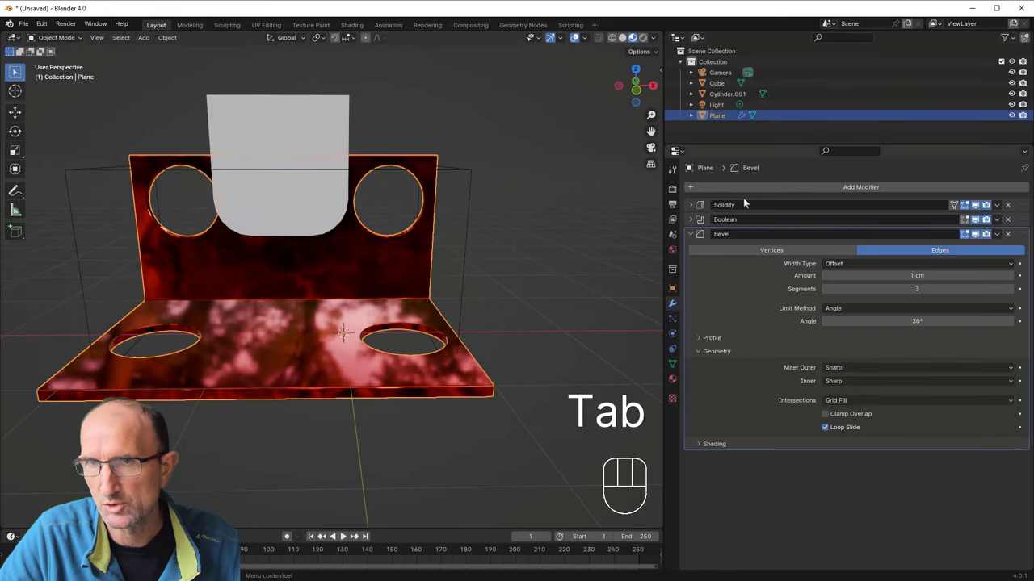
Step: Add a second Difference/Exact Boolean above Bevel with the rounded cube as cutter, notching the wall top
left_click_drag(825, 190, 807, 293)
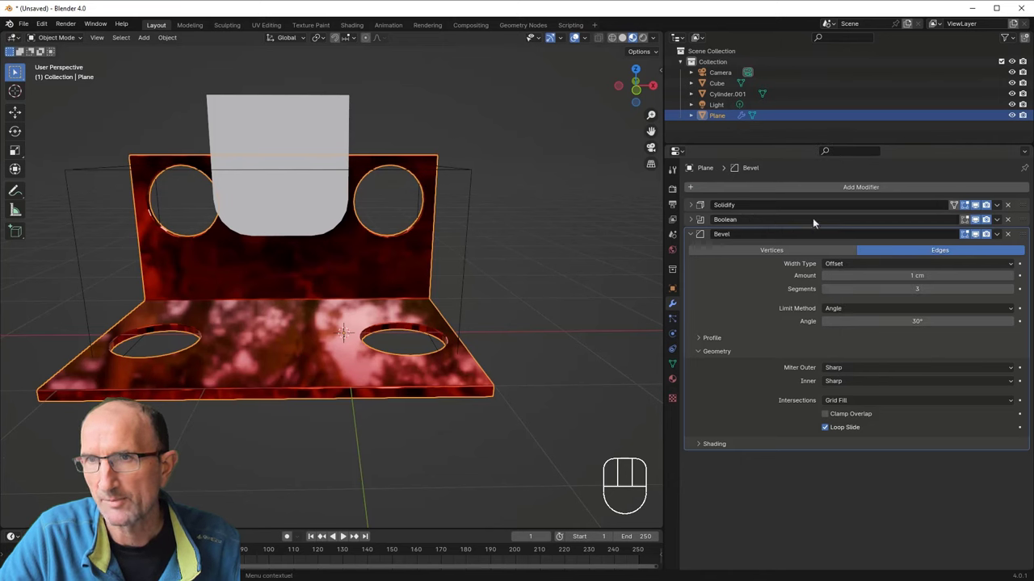
left_click_drag(1001, 221, 766, 248)
left_click(697, 227)
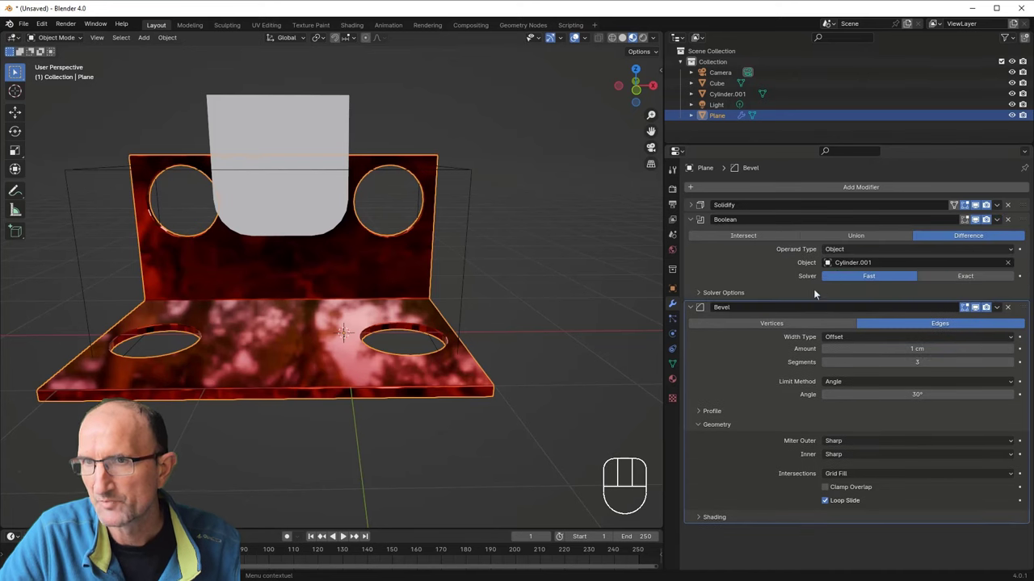
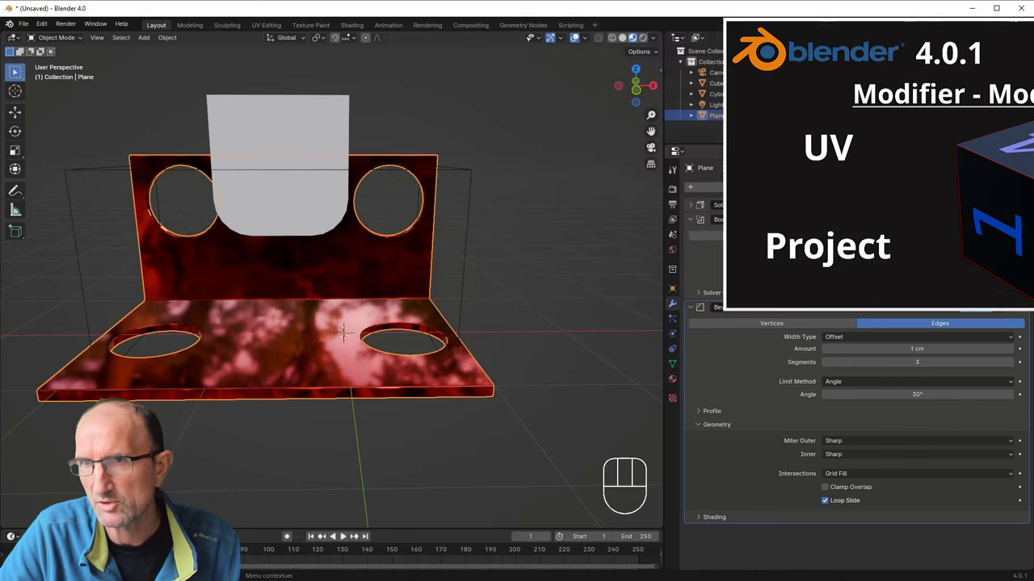
left_click(696, 224)
left_click_drag(860, 187, 900, 209)
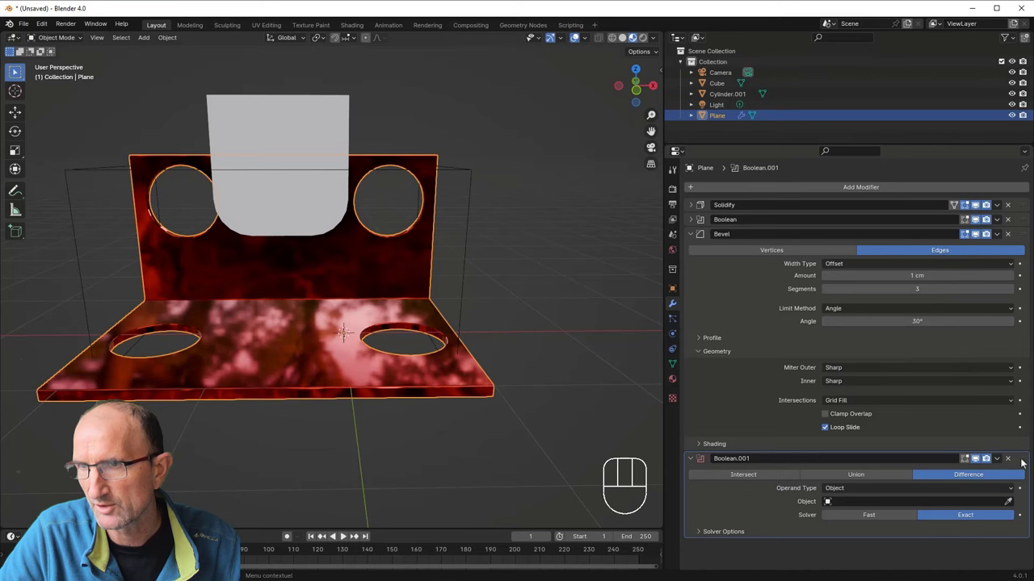
left_click_drag(1027, 461, 1002, 240)
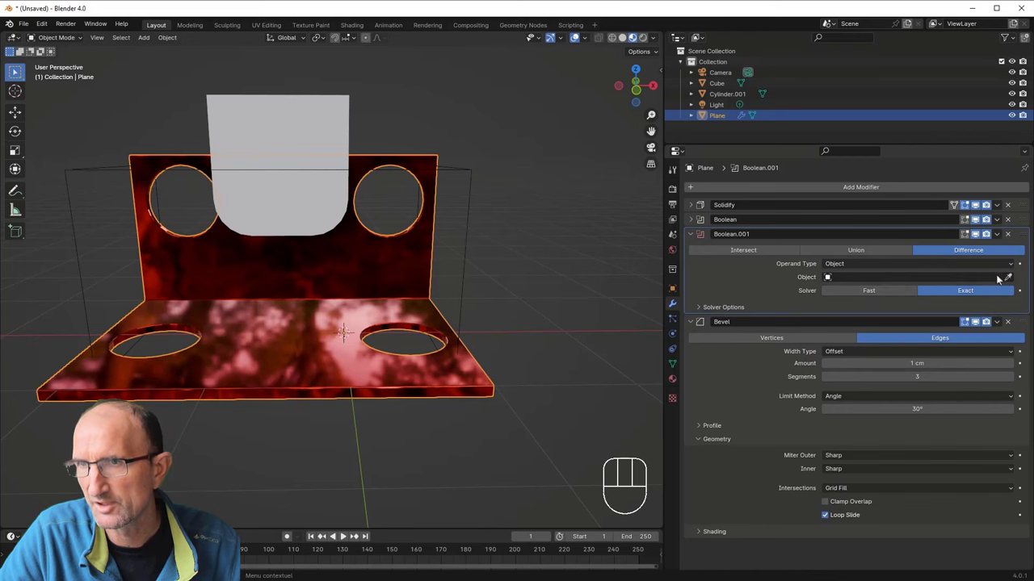
left_click(1011, 280)
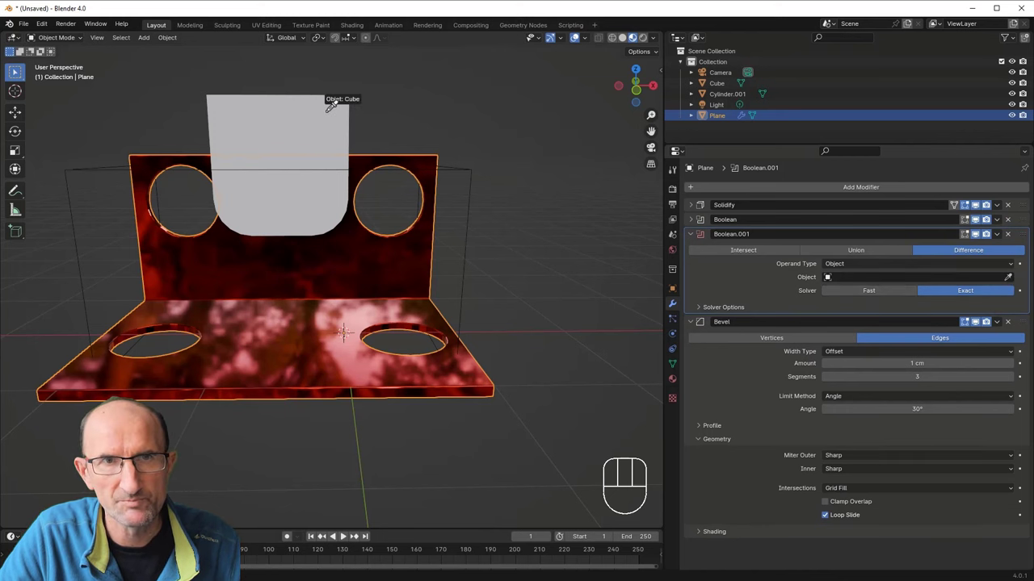
left_click_drag(307, 157, 339, 172)
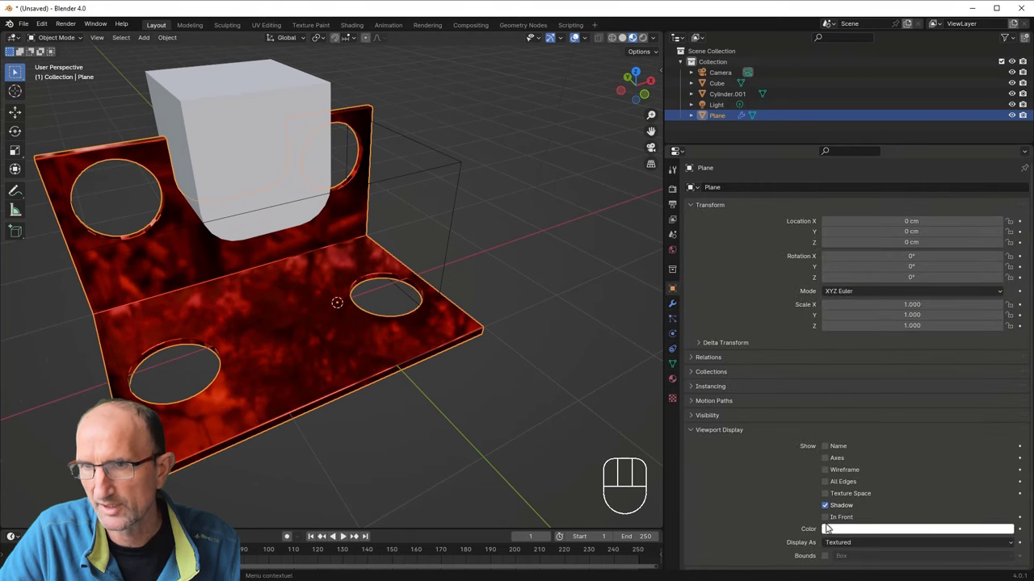
Step: Select the cube and display it as Bounds only so the notch in the wall shows
left_click_drag(841, 546, 848, 496)
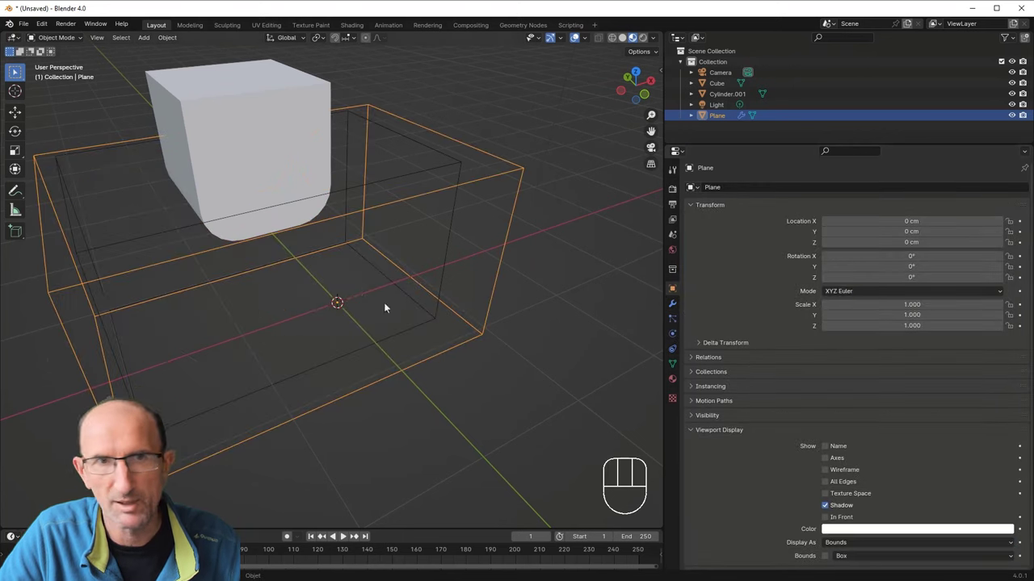
left_click_drag(336, 279, 336, 272)
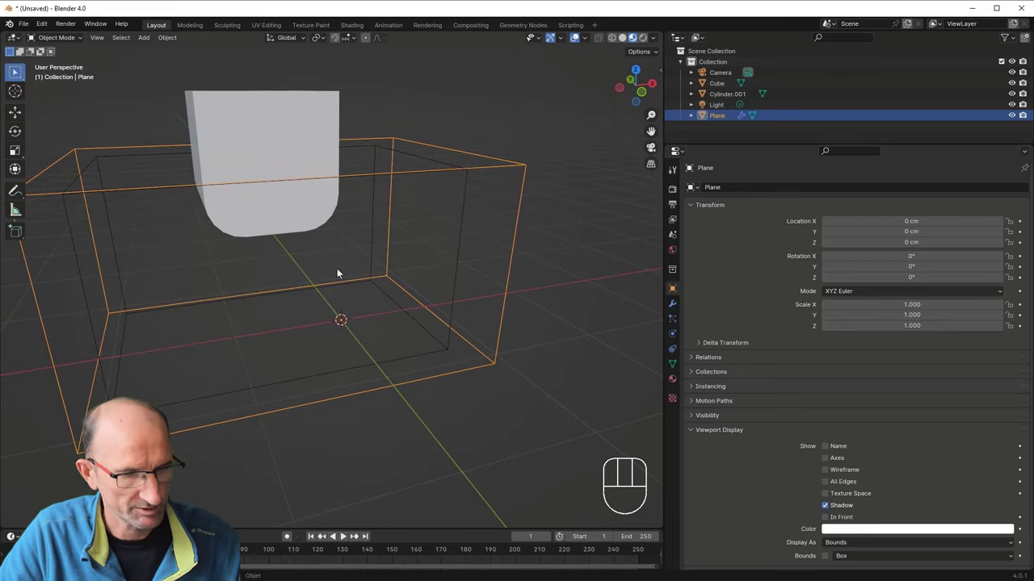
key("ctrl+z")
left_click(296, 126)
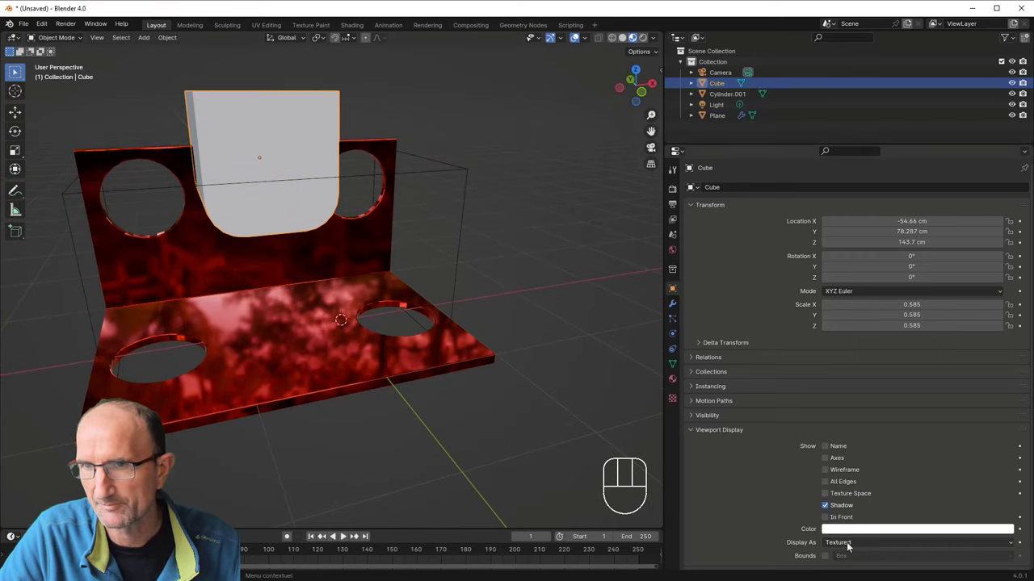
left_click_drag(852, 546, 827, 485)
middle_click(361, 282)
Step: Zoom in close to inspect the rounded notch edge, then back out to the whole plate
left_click_drag(370, 258, 387, 256)
left_click_drag(370, 253, 355, 260)
left_click_drag(328, 254, 326, 273)
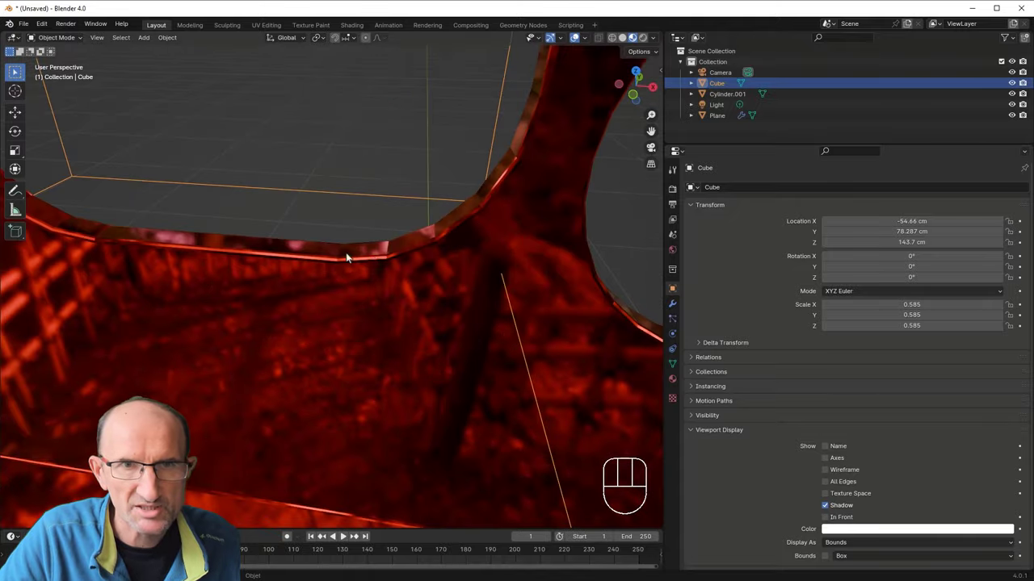
left_click_drag(390, 269, 420, 265)
left_click_drag(395, 260, 386, 294)
left_click_drag(345, 317, 379, 308)
left_click_drag(361, 300, 285, 302)
middle_click(336, 294)
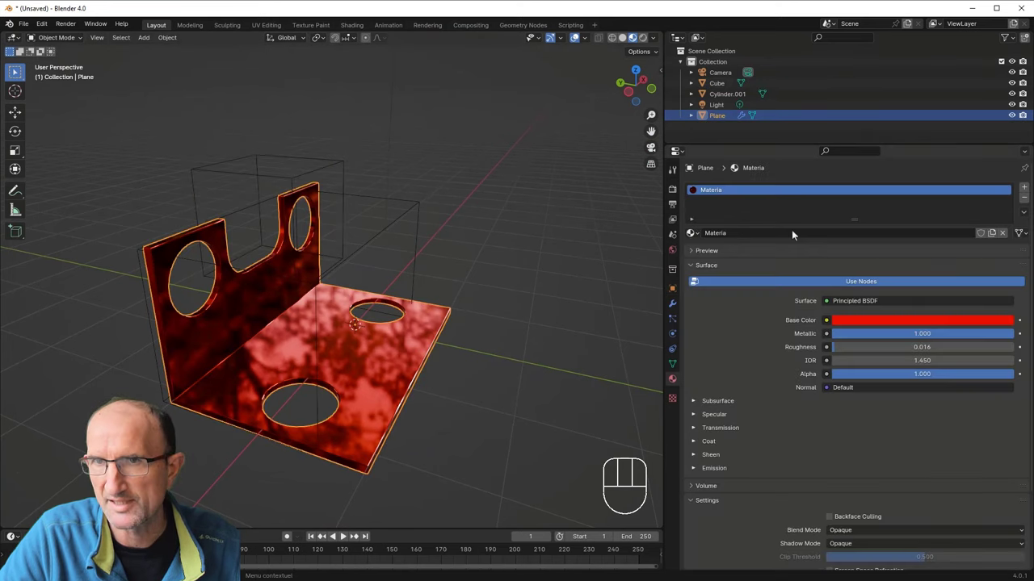
Step: Add a second material slot with a new blue material named Bevel at roughness 0.037
left_click(1023, 188)
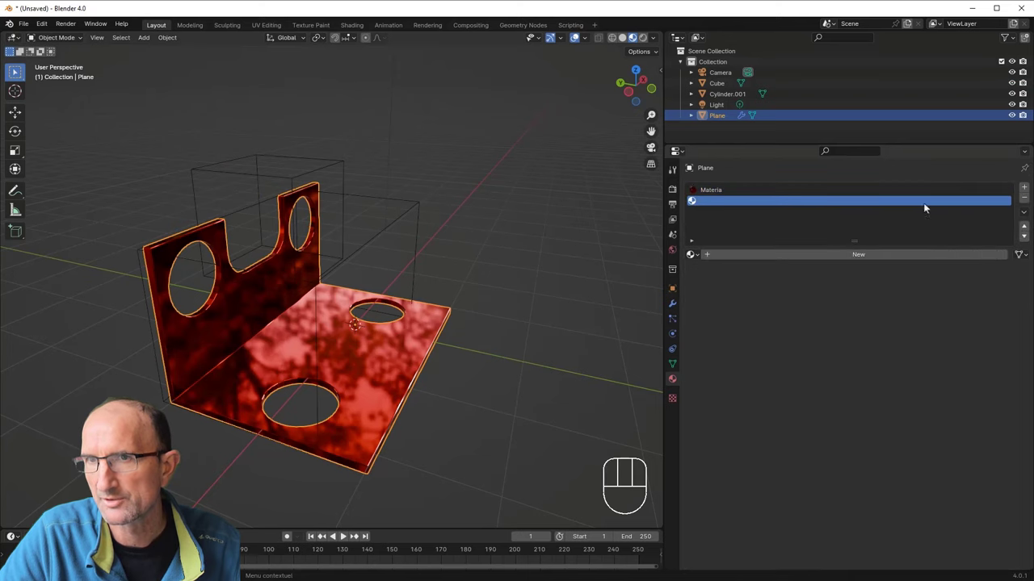
left_click(865, 261)
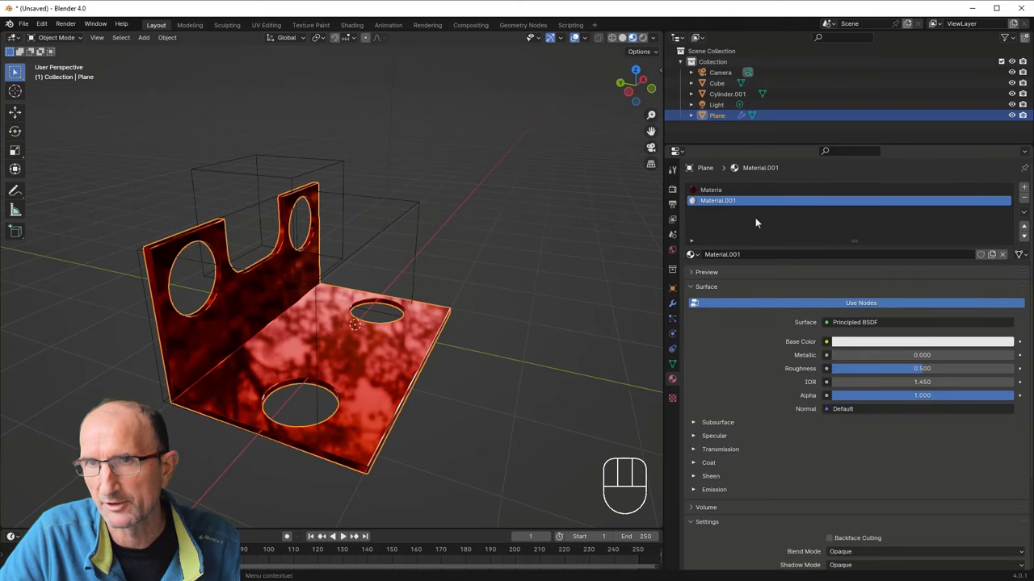
left_click(746, 203)
left_click(689, 196)
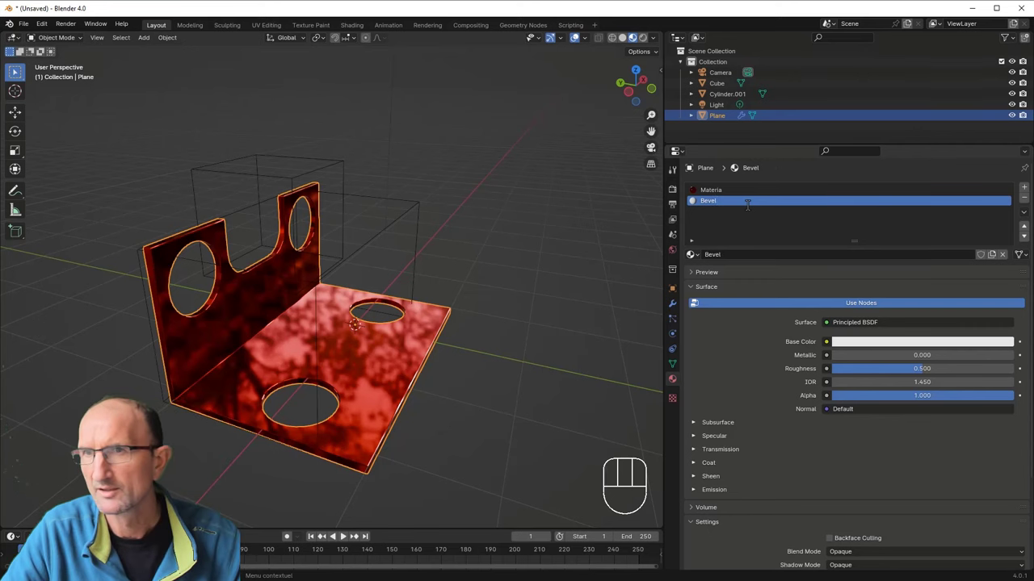
left_click(862, 343)
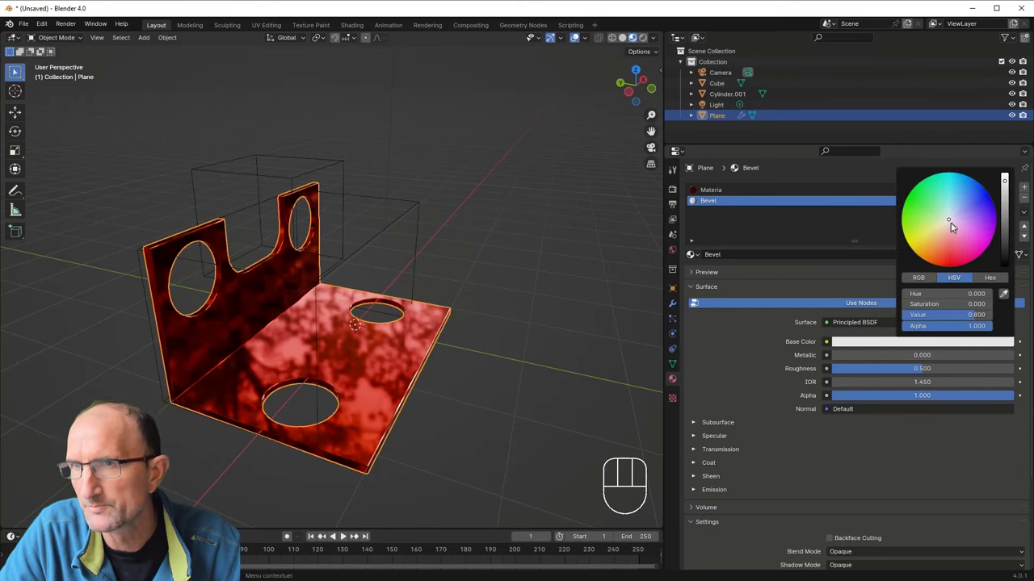
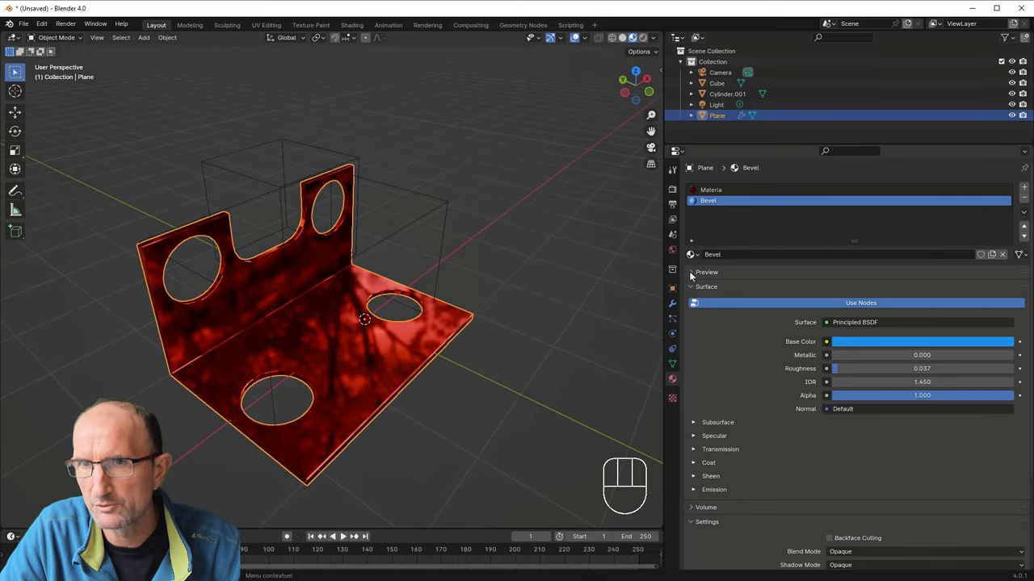
left_click(680, 303)
left_click(695, 235)
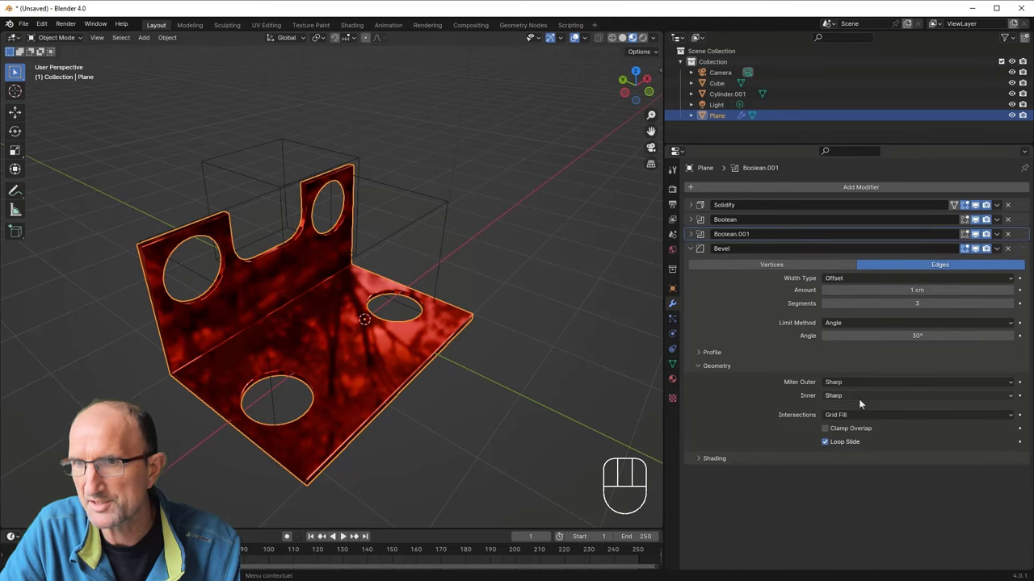
Step: Set the Bevel modifier's Material Index to 1 so the bevelled rims use the blue material, and inspect the result
left_click_drag(704, 464, 745, 451)
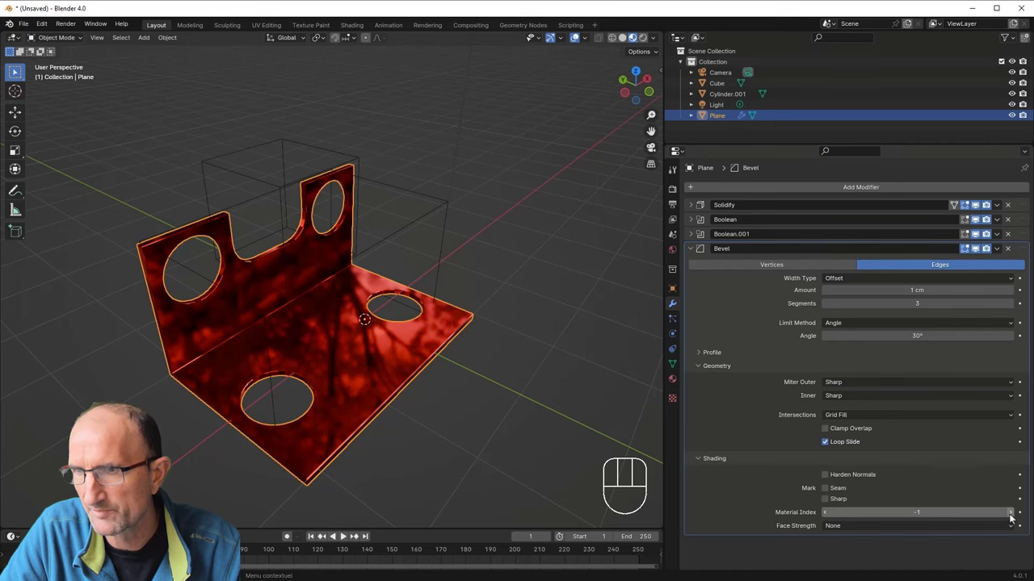
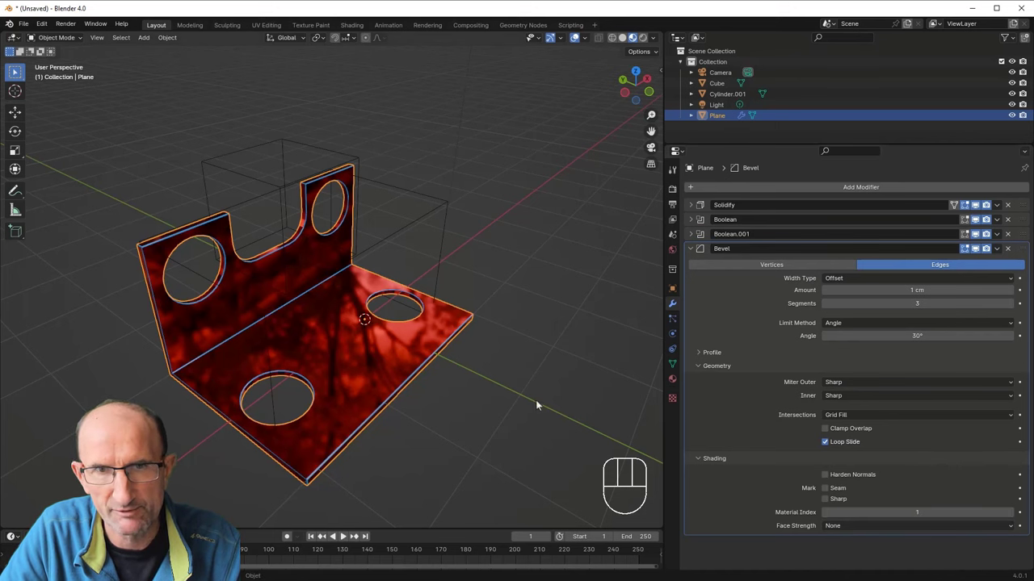
left_click_drag(460, 398, 475, 388)
left_click_drag(380, 393, 419, 314)
left_click_drag(432, 344, 288, 270)
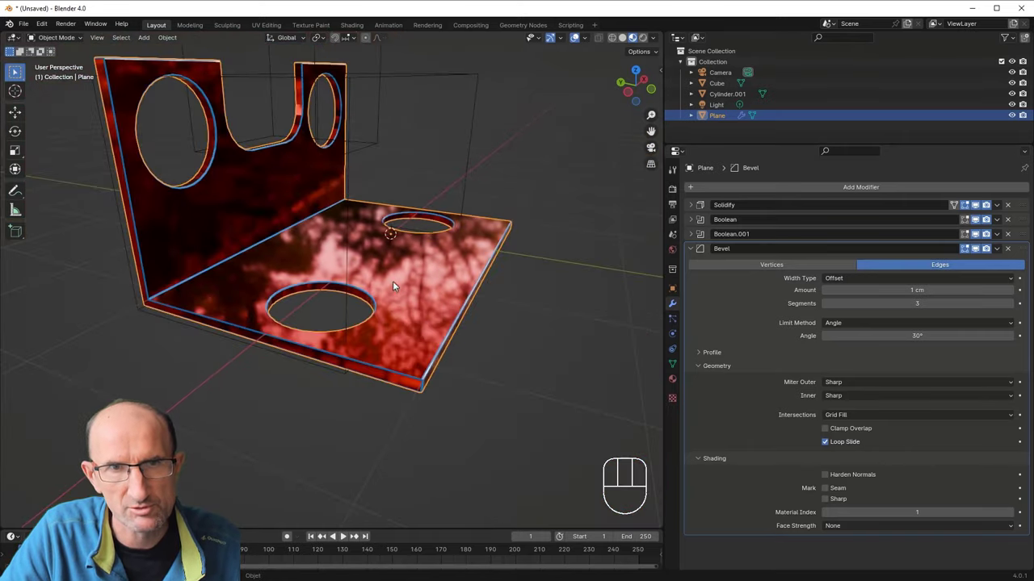
left_click_drag(362, 302, 340, 300)
left_click_drag(326, 266, 493, 250)
left_click_drag(424, 267, 402, 275)
left_click_drag(437, 291, 317, 305)
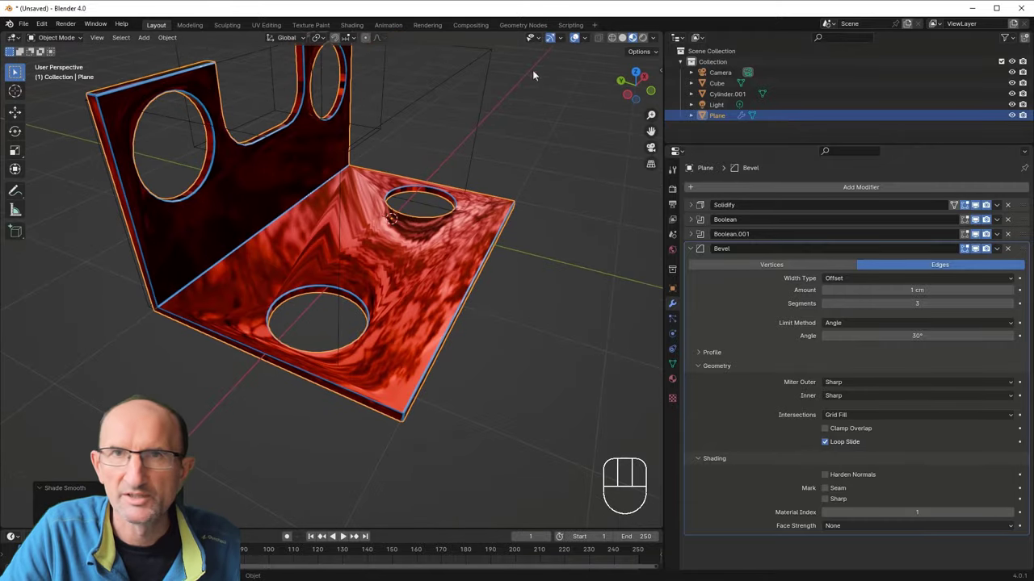
left_click(622, 42)
left_click_drag(398, 279, 480, 182)
middle_click(458, 233)
middle_click(379, 152)
left_click_drag(455, 191, 421, 266)
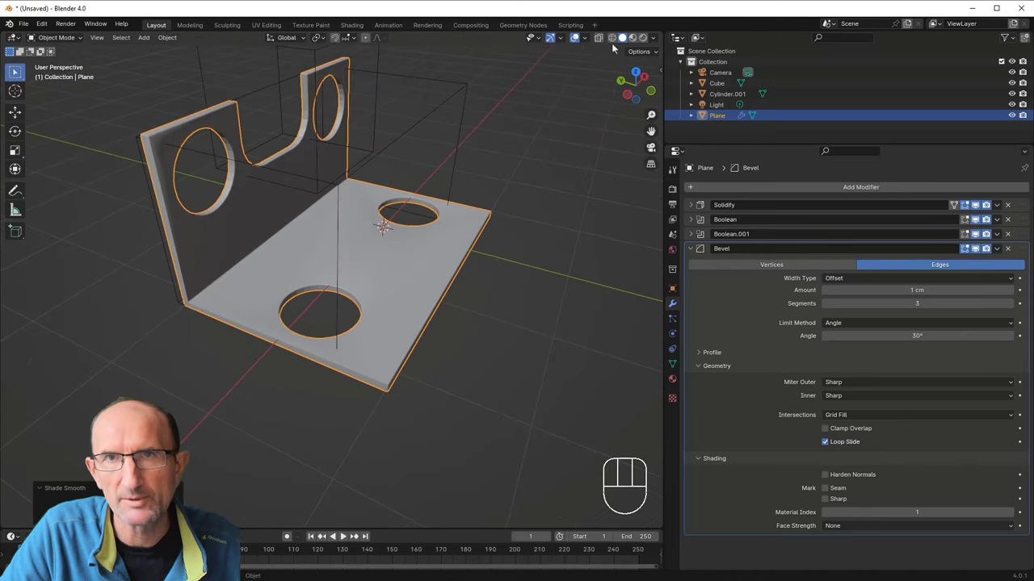
left_click(640, 42)
middle_click(464, 268)
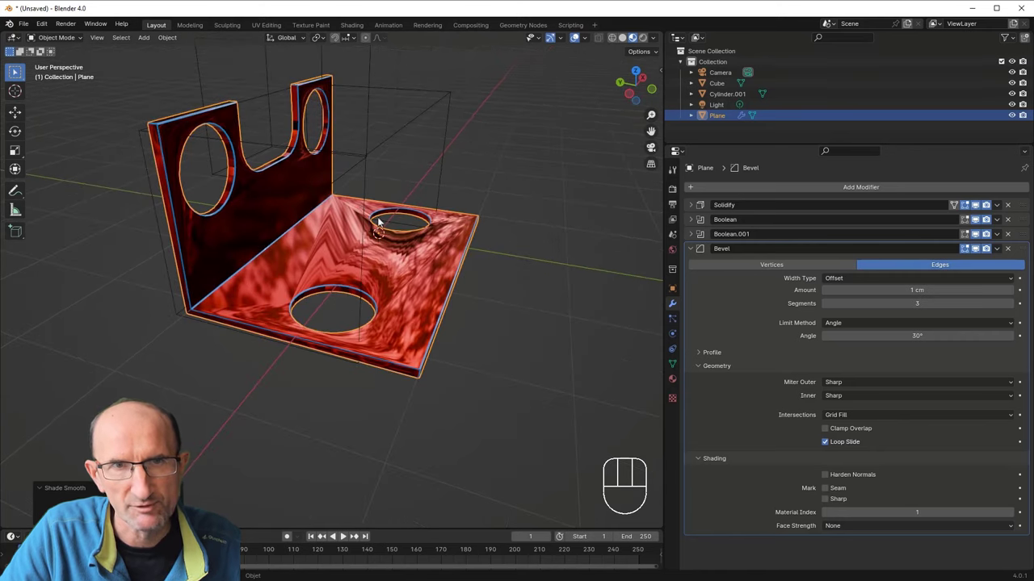
left_click_drag(316, 276, 298, 295)
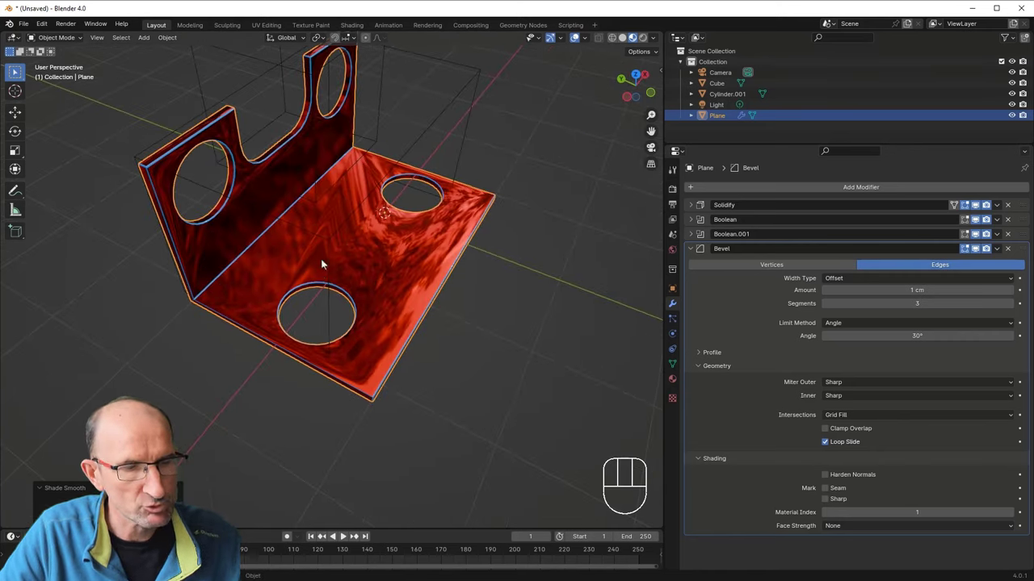
left_click_drag(387, 197, 391, 279)
left_click_drag(377, 272, 338, 240)
left_click_drag(372, 225, 387, 283)
left_click_drag(471, 298, 444, 280)
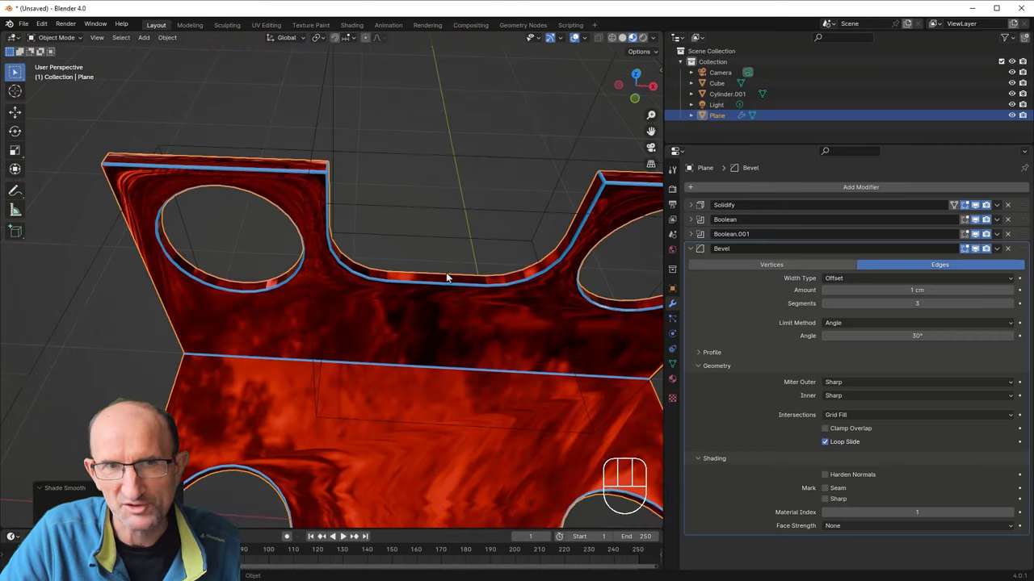
left_click_drag(448, 307, 432, 175)
left_click_drag(431, 264, 435, 238)
left_click_drag(425, 258, 424, 274)
Step: Add an icosphere to the scene from the front orthographic view
left_click_drag(407, 292, 424, 282)
key("KP_1")
key("shift+a")
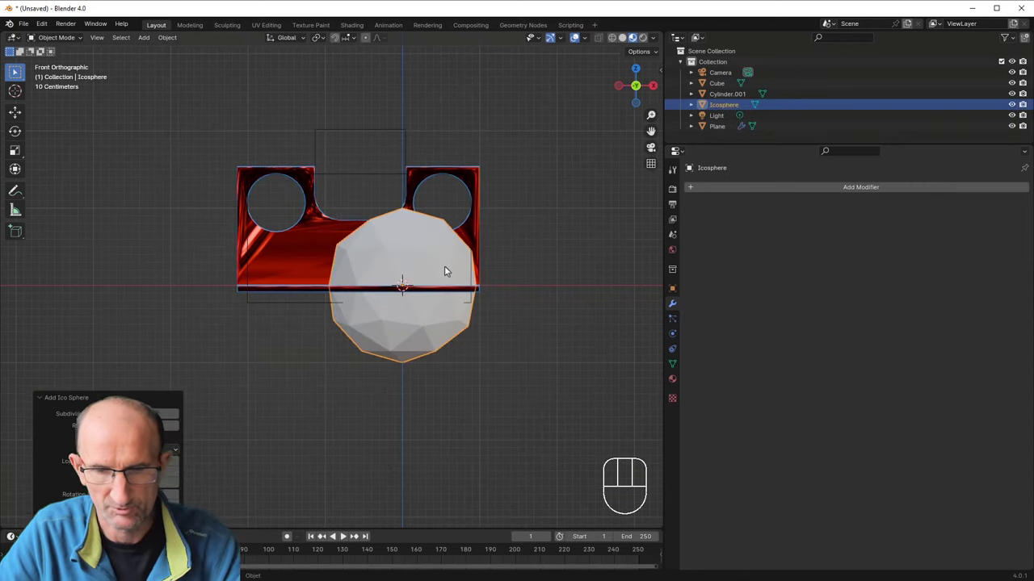
key("Right")
left_click(382, 262)
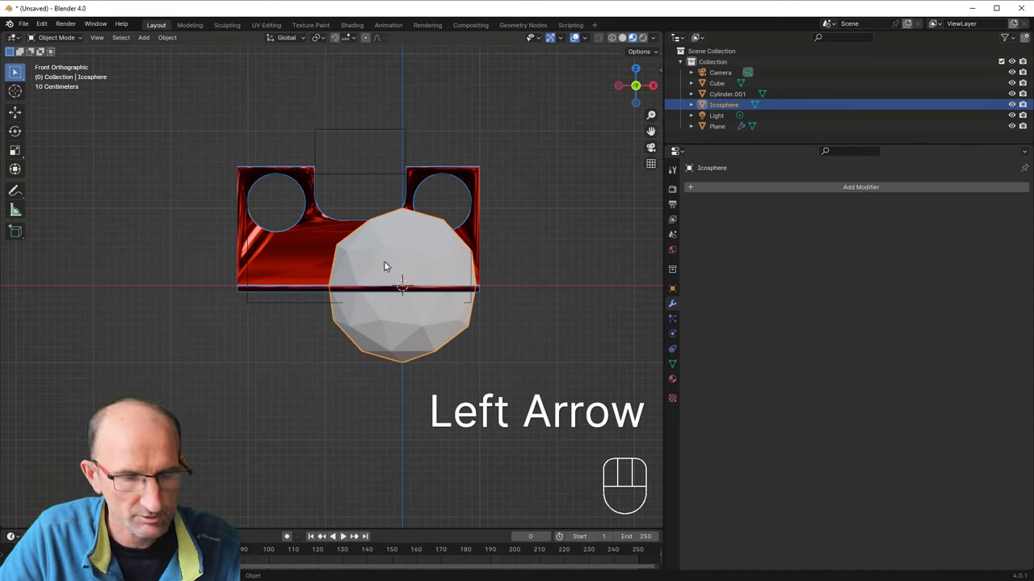
key("Right")
left_click(507, 256)
Step: Scale the icosphere down to hole size and shift it along Y toward the plate
key("g")
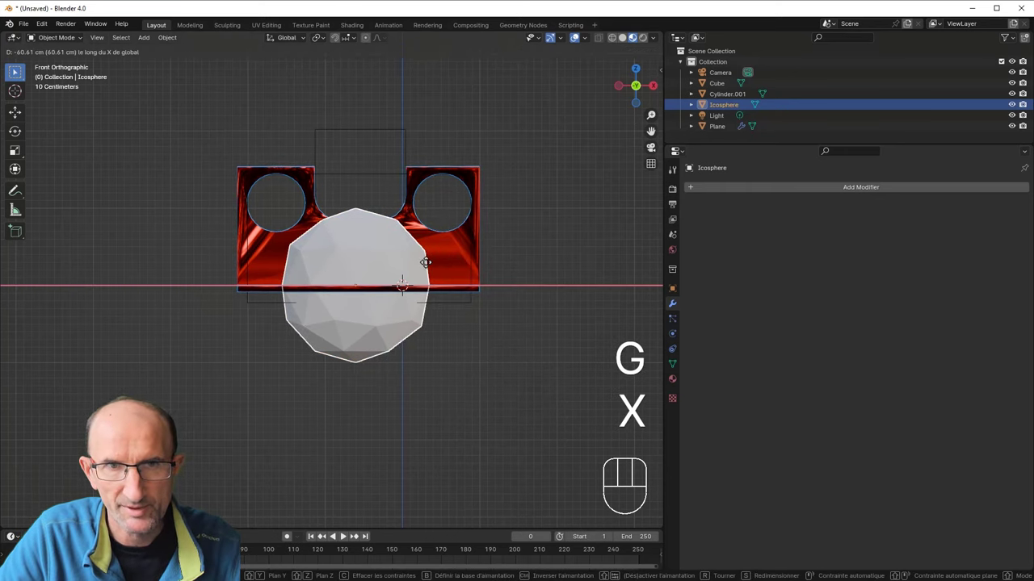
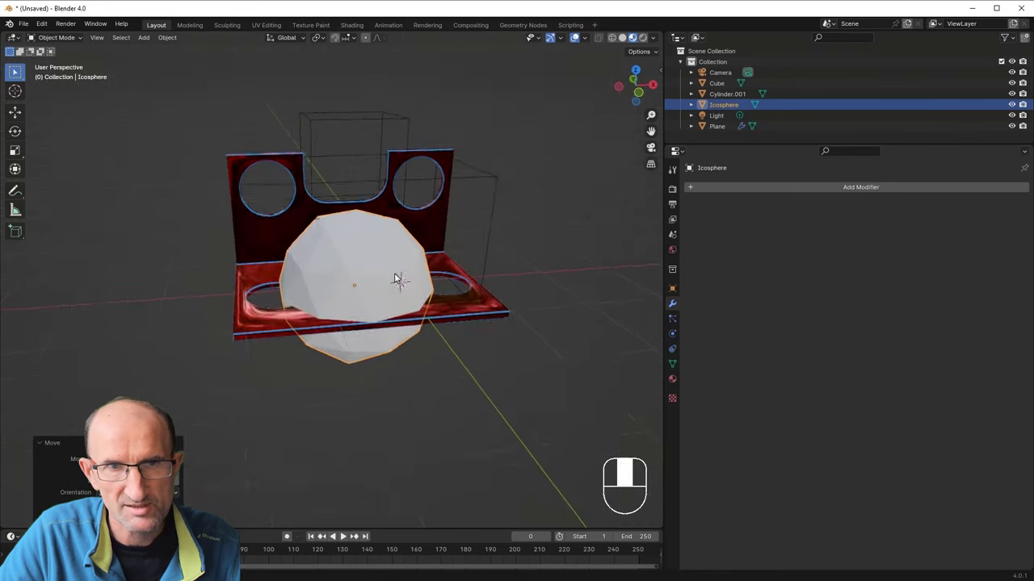
key("s")
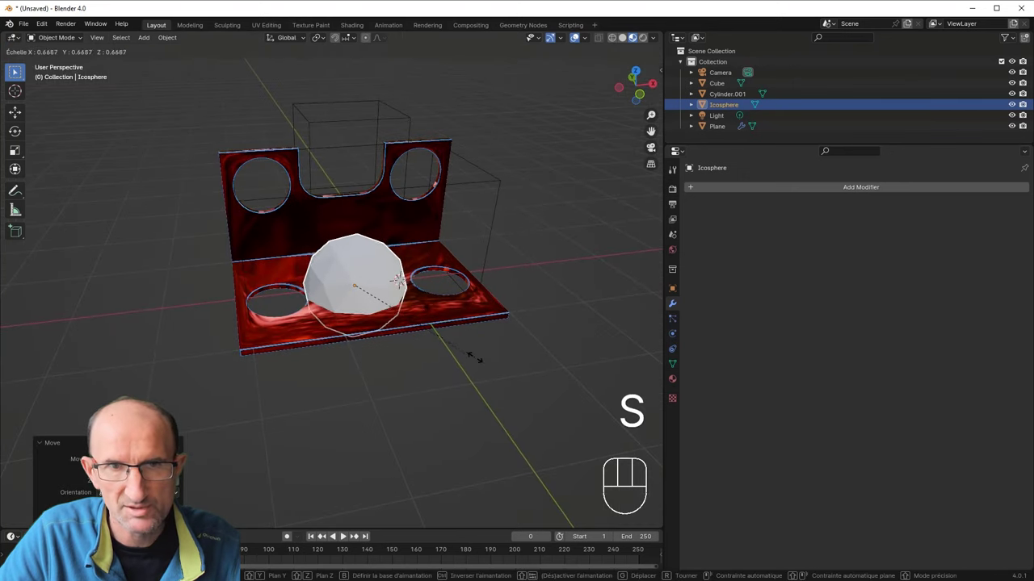
left_click_drag(385, 366, 451, 355)
key("g")
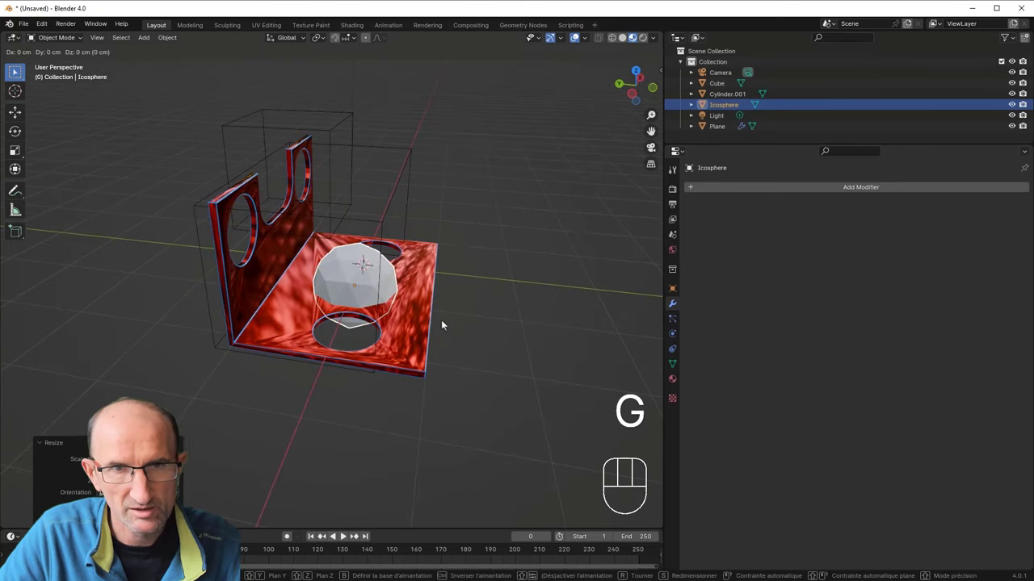
key("y")
left_click(376, 294)
Step: In front wireframe view, slide the icosphere along X onto the plate's bend
left_click_drag(404, 299, 309, 274)
key("KP_1")
key("z")
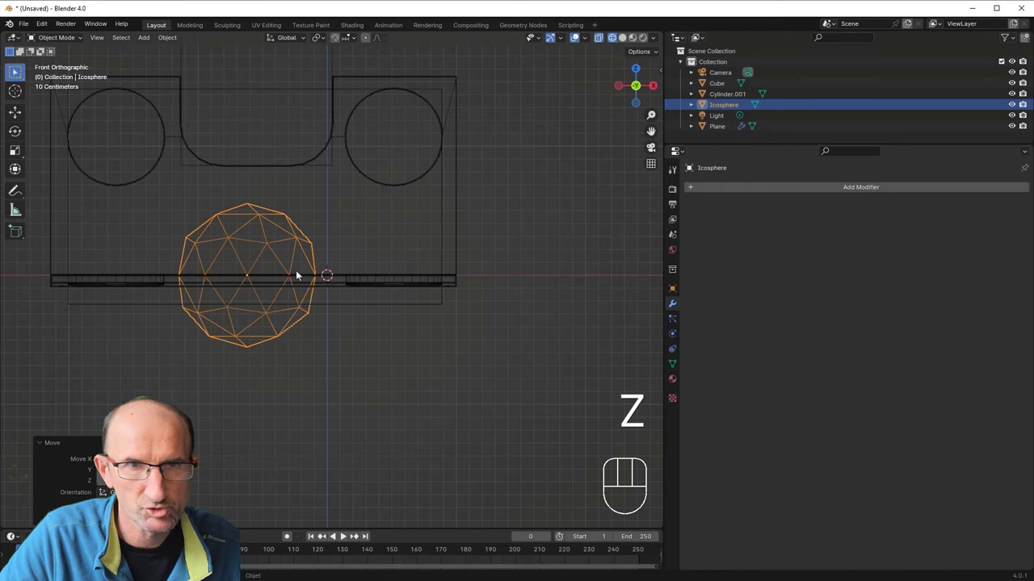
key("g")
key("x")
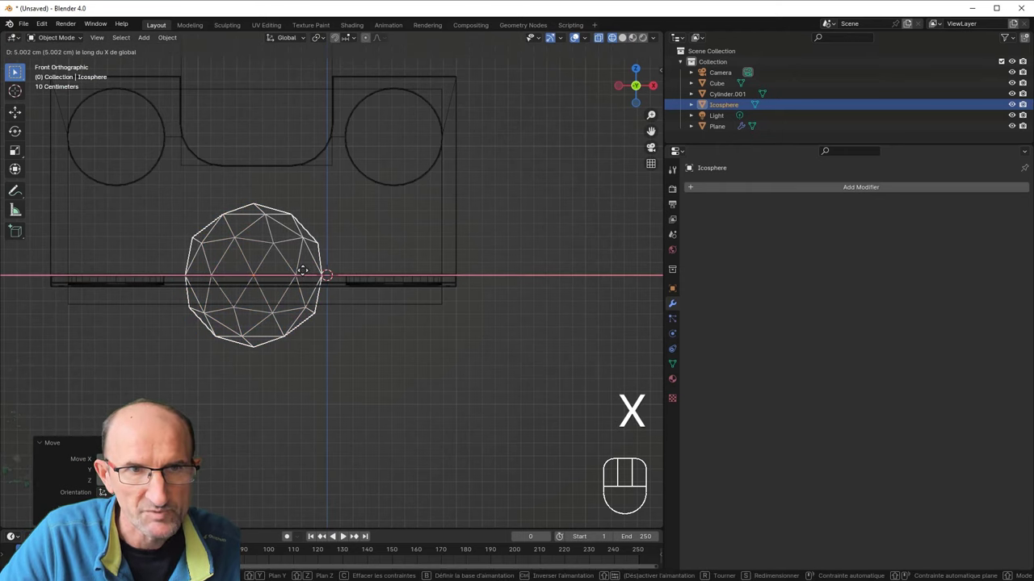
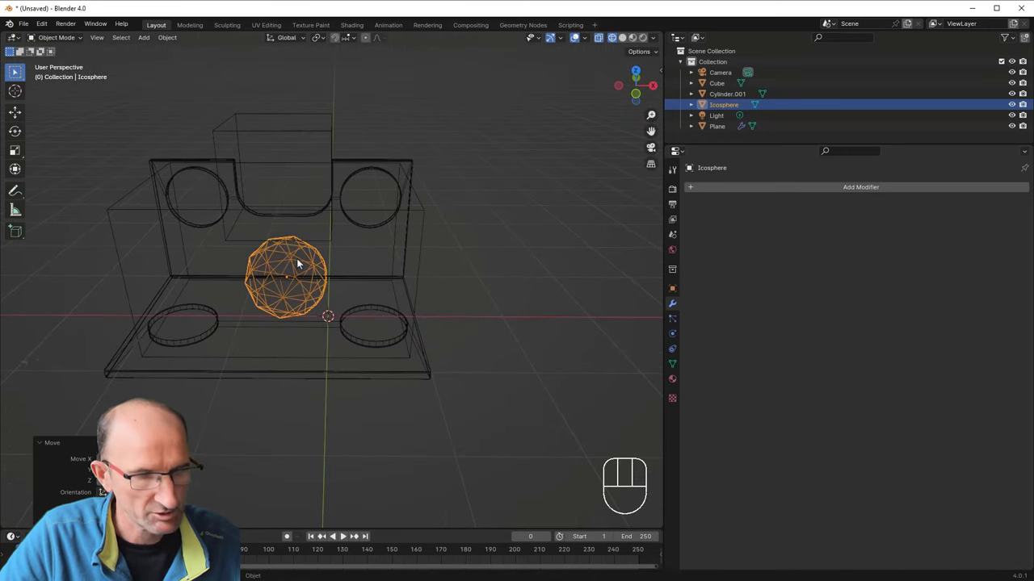
Step: Select the L-shaped plate and add a third Boolean modifier to its stack
key("ctrl+a")
left_click_drag(304, 292, 321, 296)
left_click(313, 345)
left_click(317, 368)
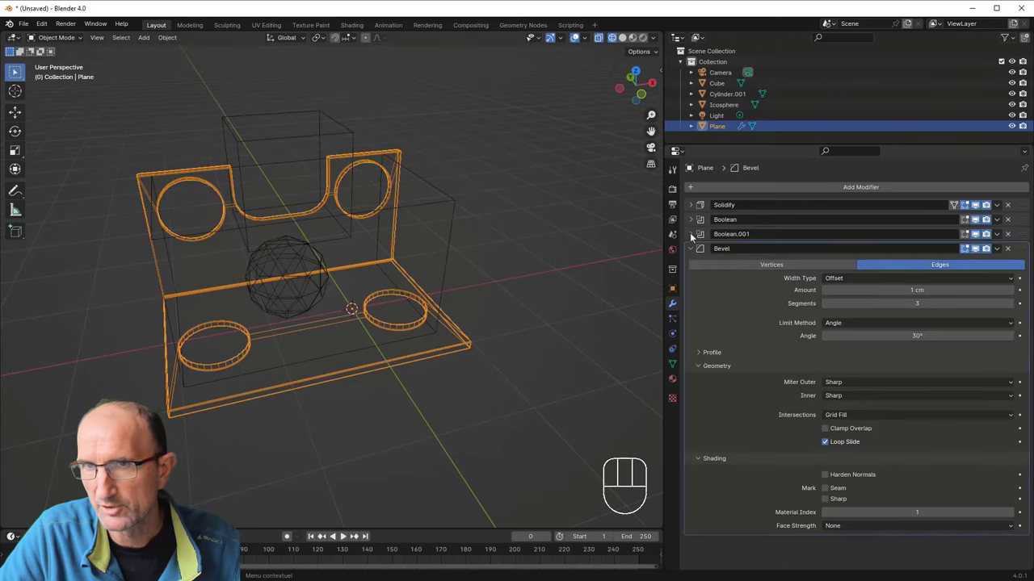
left_click_drag(828, 190, 869, 211)
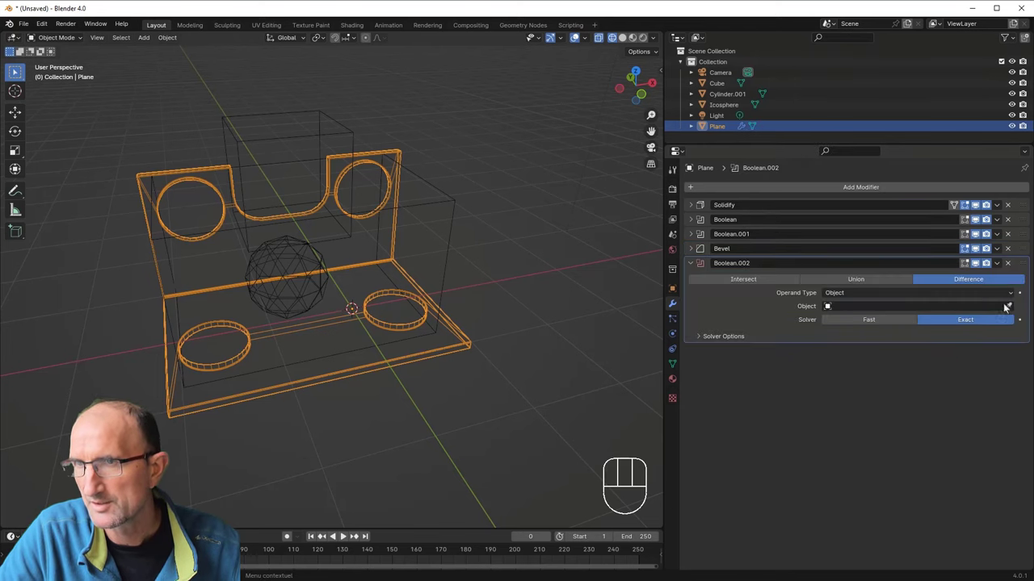
Step: Set the Boolean to Exact Difference with the icosphere as cutter, then reselect the icosphere
left_click(1013, 308)
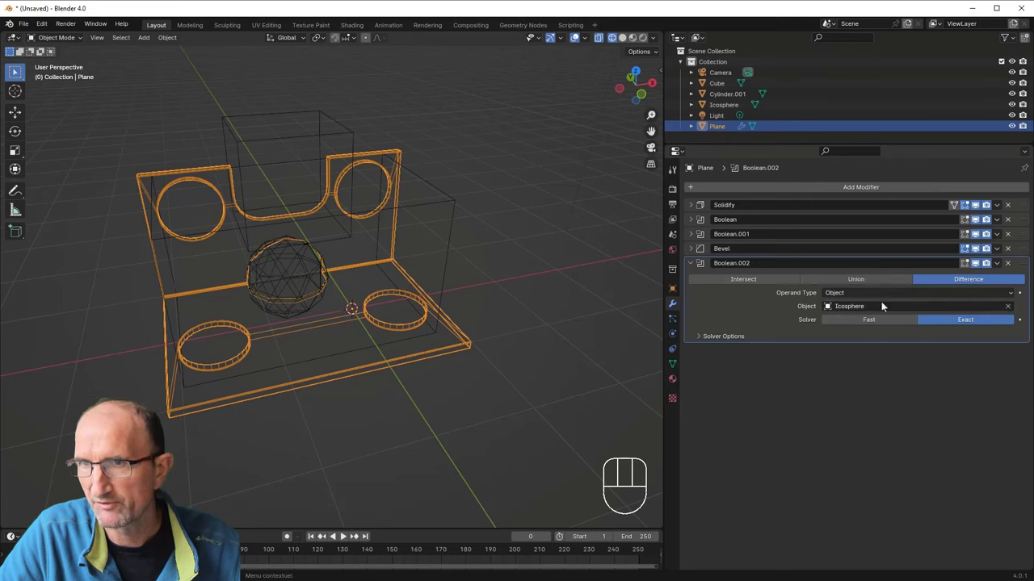
left_click(695, 266)
left_click_drag(1025, 267, 1023, 256)
left_click_drag(372, 326, 366, 328)
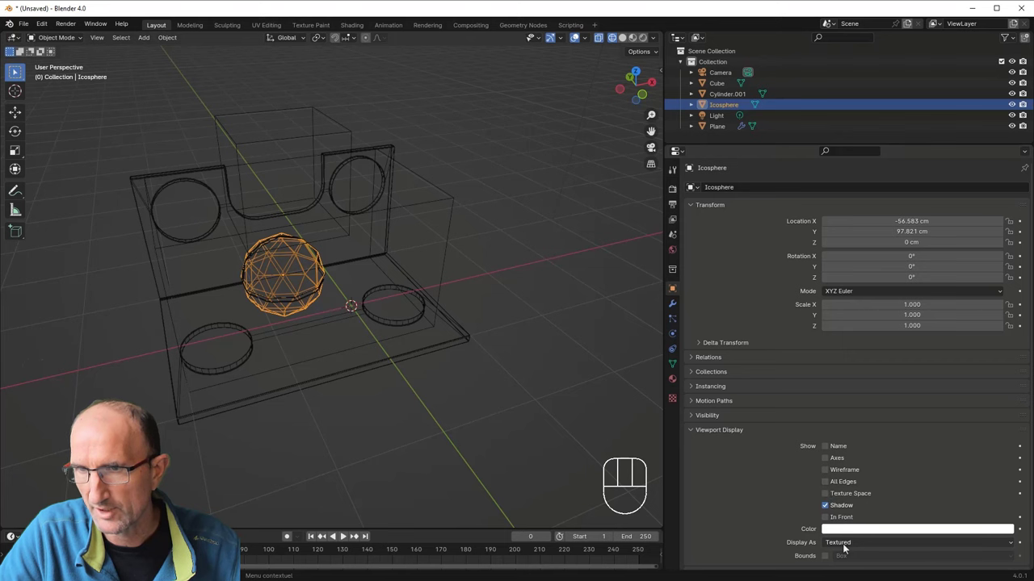
Step: Set the icosphere's Viewport Display to Bounds so only its outline shows
left_click_drag(843, 548, 788, 491)
left_click_drag(503, 372, 445, 388)
left_click_drag(405, 294, 453, 274)
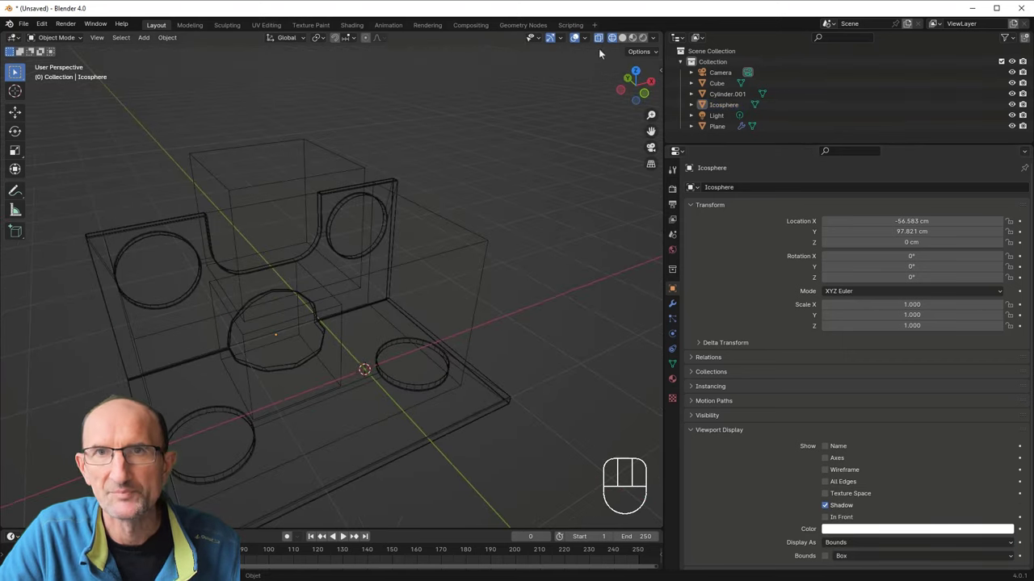
Step: Inspect the new angular hole through the bend in solid shading, zooming in on its rim
middle_click(578, 34)
middle_click(579, 33)
left_click_drag(578, 34, 578, 34)
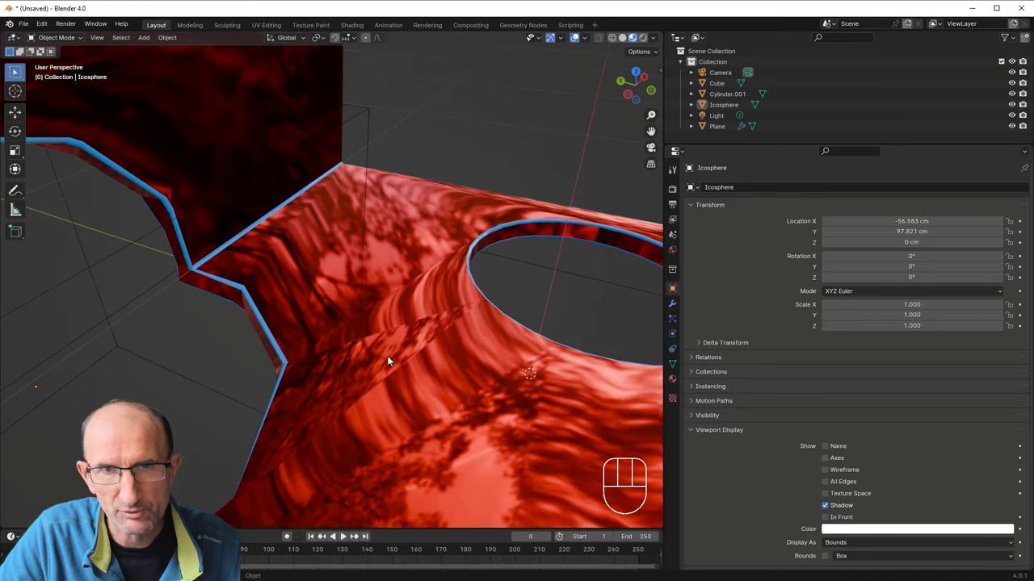
middle_click(579, 34)
left_click_drag(579, 34, 462, 363)
left_click_drag(302, 356, 384, 335)
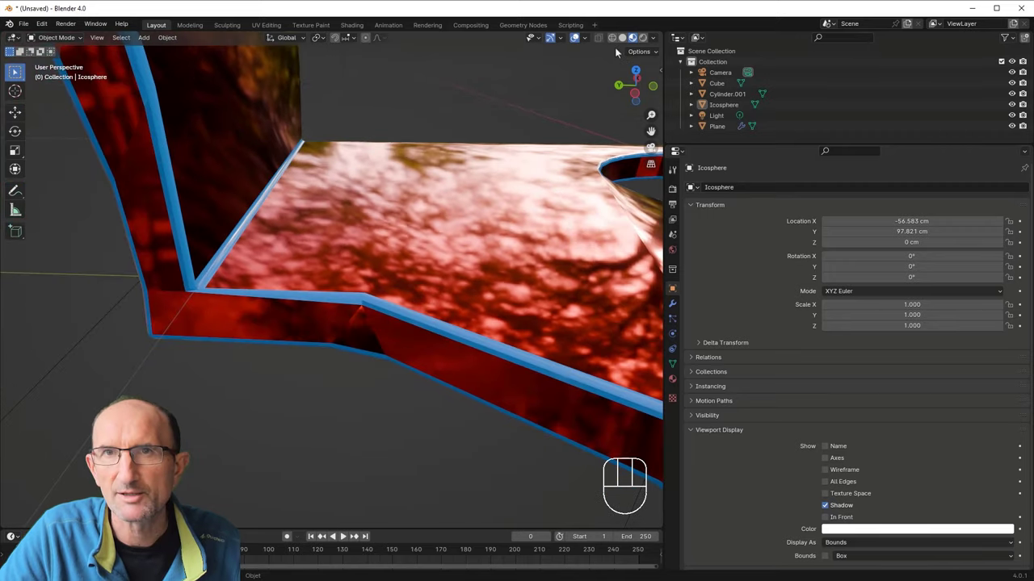
left_click(623, 42)
left_click_drag(303, 341, 314, 325)
left_click_drag(249, 328, 291, 338)
left_click_drag(249, 328, 210, 329)
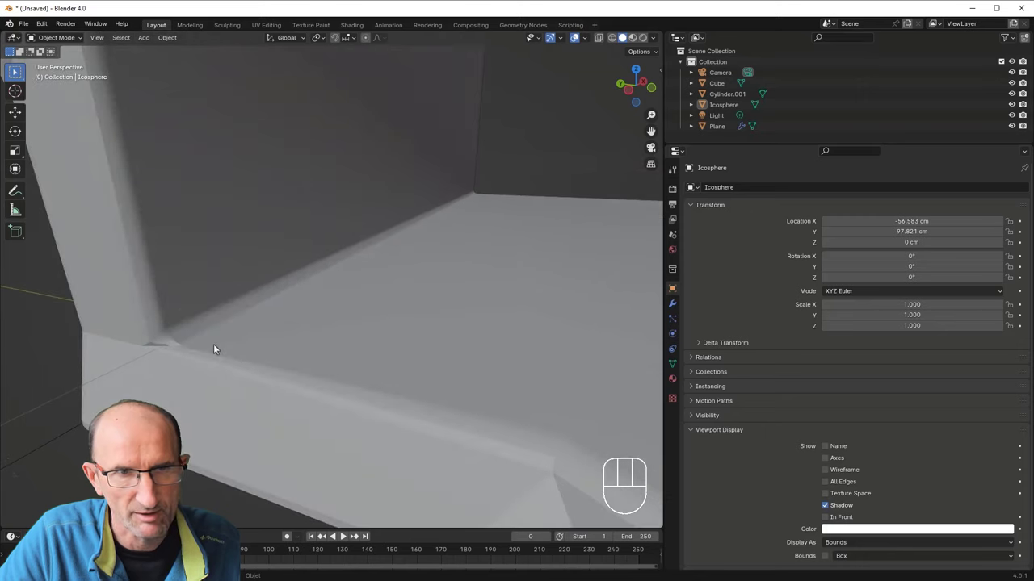
Step: Select the plate and move Boolean.002 above Bevel in the modifier stack, expanding the Bevel settings
left_click_drag(367, 265, 278, 237)
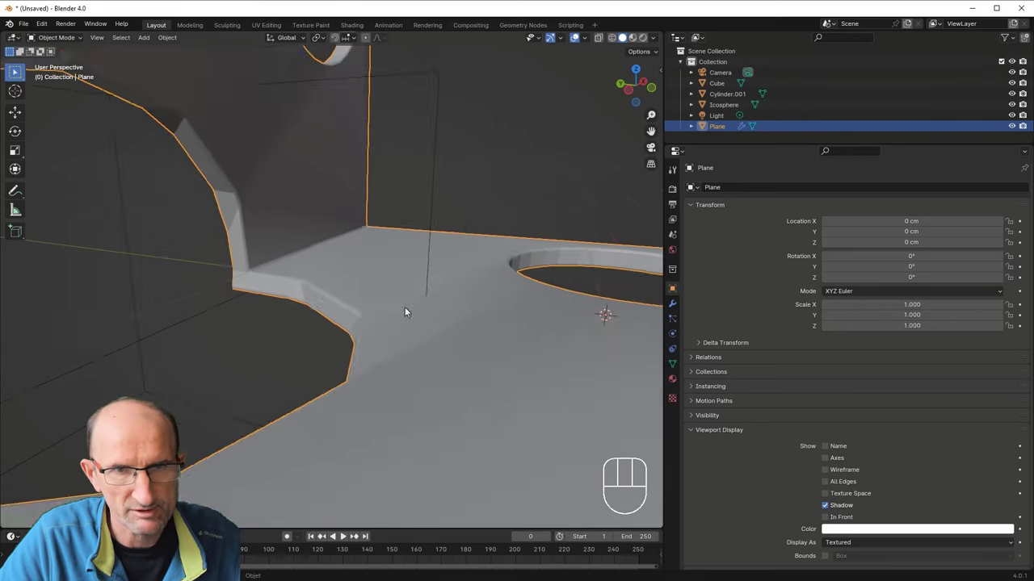
left_click_drag(170, 295, 353, 330)
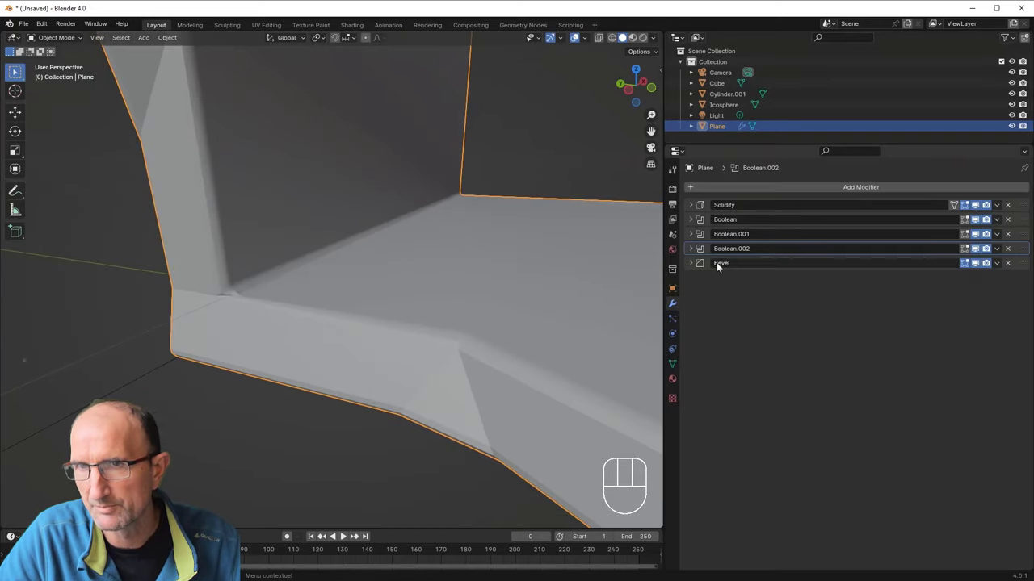
left_click(695, 267)
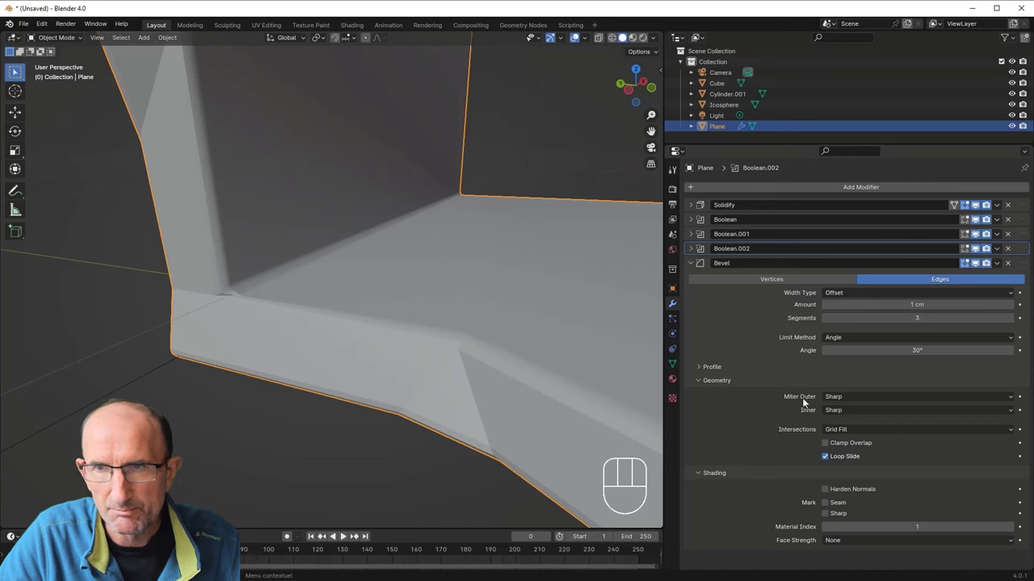
Step: Orbit around the third hole to inspect its now-beveled edges, then zoom out to the whole plate
left_click_drag(846, 399, 839, 423)
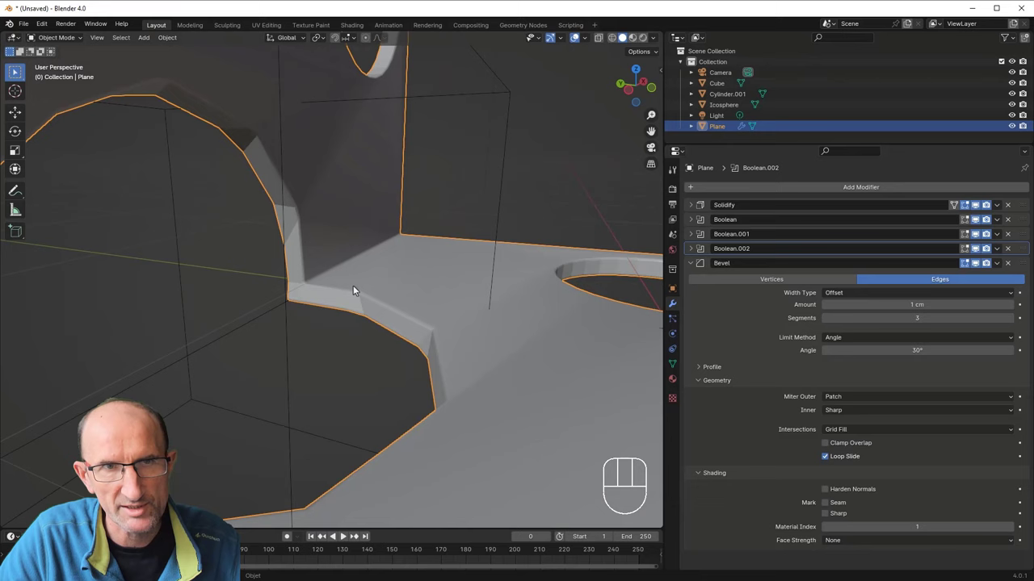
left_click_drag(336, 378, 266, 363)
middle_click(261, 353)
left_click_drag(441, 358, 488, 377)
left_click_drag(350, 357, 510, 390)
left_click_drag(470, 327, 307, 351)
left_click_drag(434, 358, 406, 353)
left_click_drag(405, 354, 381, 362)
left_click_drag(484, 348, 289, 332)
left_click_drag(400, 337, 393, 344)
left_click_drag(413, 352, 428, 348)
left_click_drag(487, 315, 511, 308)
left_click_drag(445, 314, 406, 330)
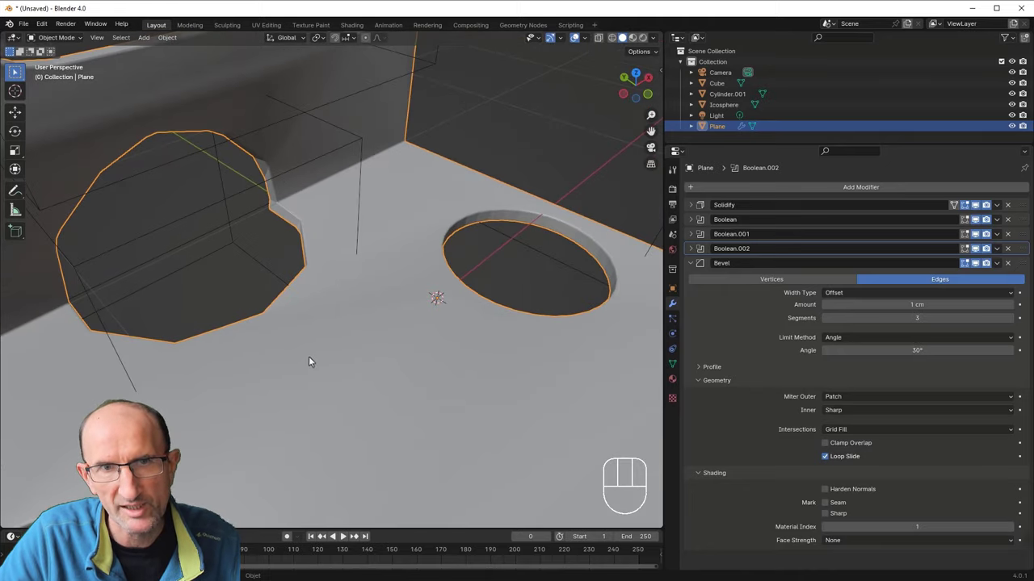
left_click_drag(326, 346, 312, 275)
left_click_drag(363, 265, 362, 256)
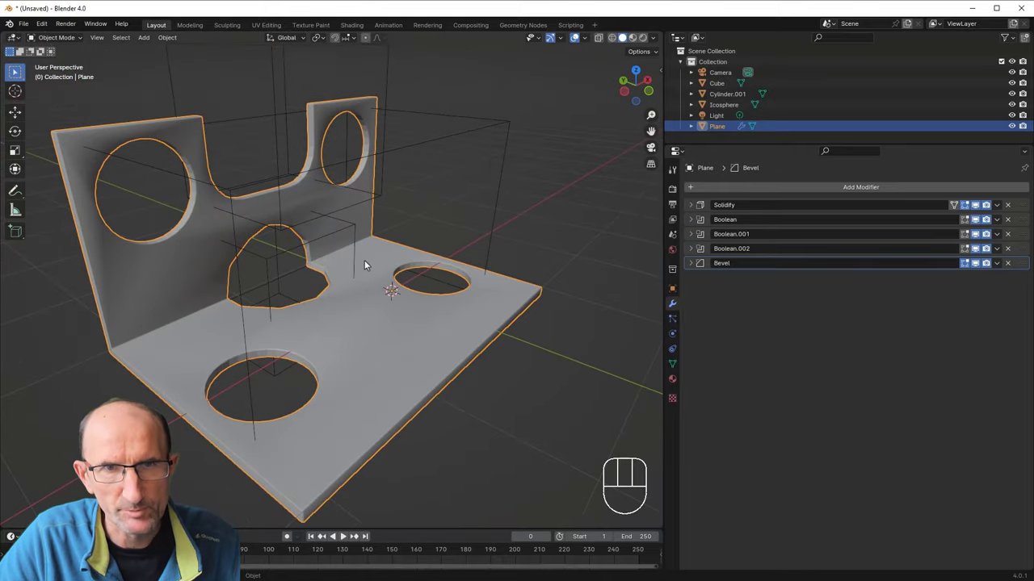
Step: Orbit to check the hole shading across the whole plate
left_click_drag(369, 269, 358, 272)
left_click_drag(318, 192, 325, 203)
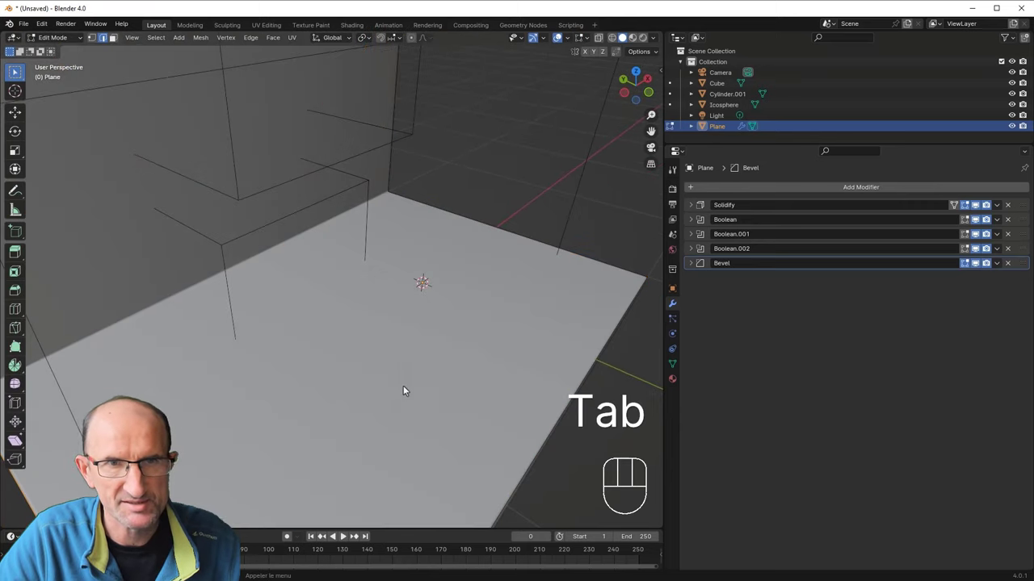
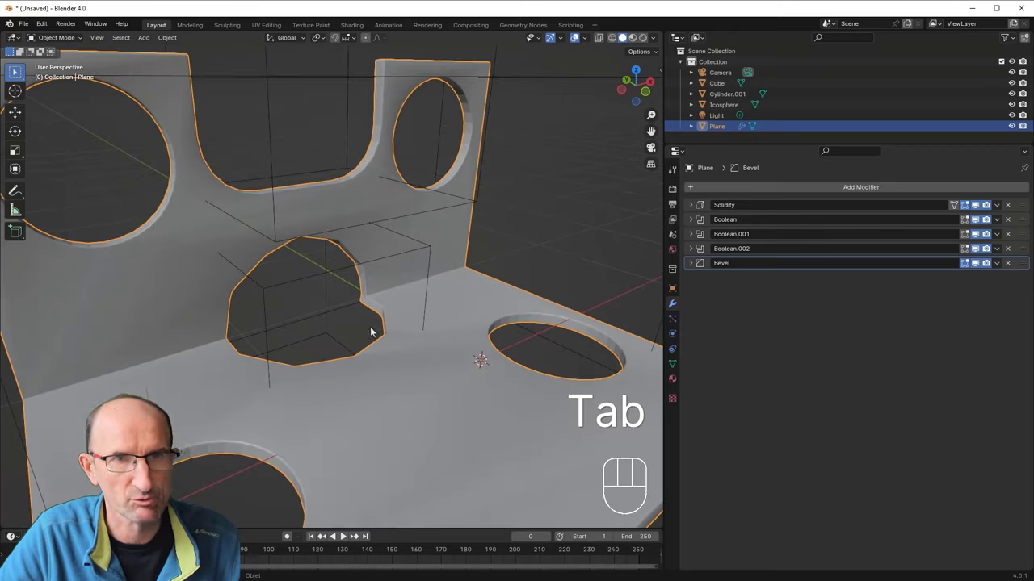
left_click_drag(398, 345, 364, 356)
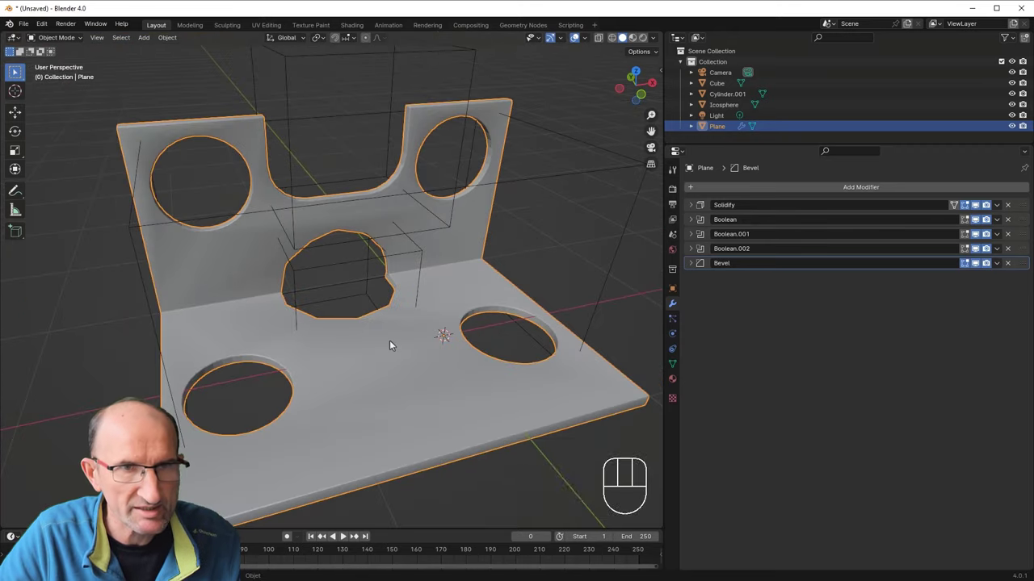
left_click_drag(356, 353, 338, 361)
left_click_drag(343, 355, 359, 350)
left_click_drag(350, 361, 368, 351)
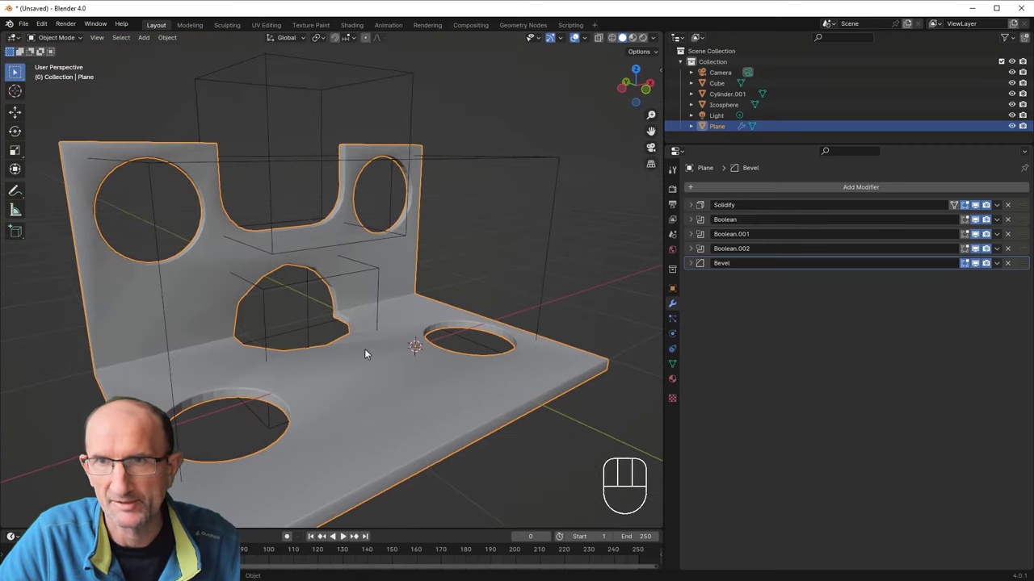
Step: Add a Weighted Normal modifier (weight 50, threshold 0.01) on top of the plate's stack
left_click_drag(858, 190, 915, 232)
left_click_drag(292, 326, 328, 340)
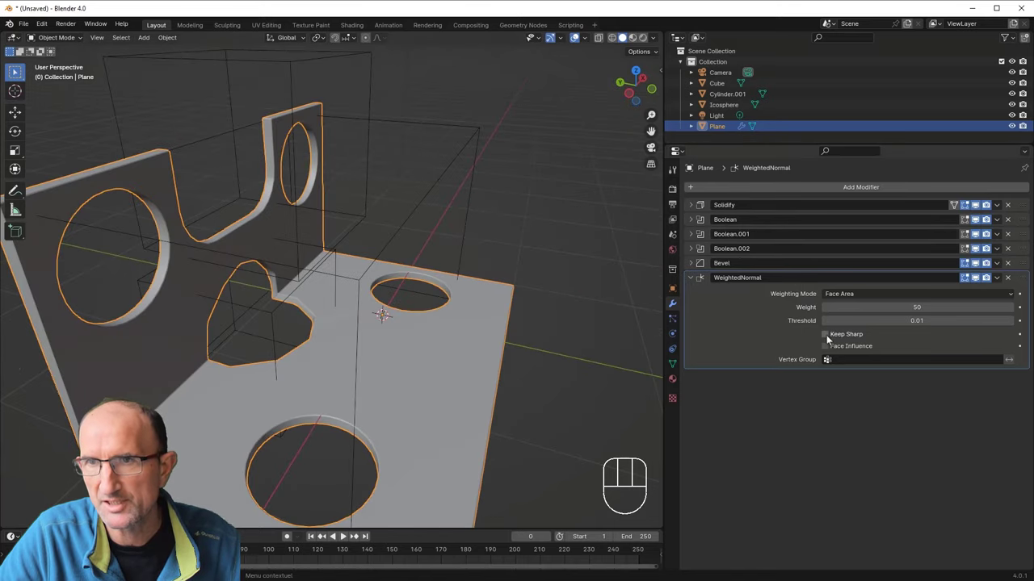
Step: View the finished red plate in Material Preview shading, orbiting all around it
left_click_drag(453, 335, 494, 285)
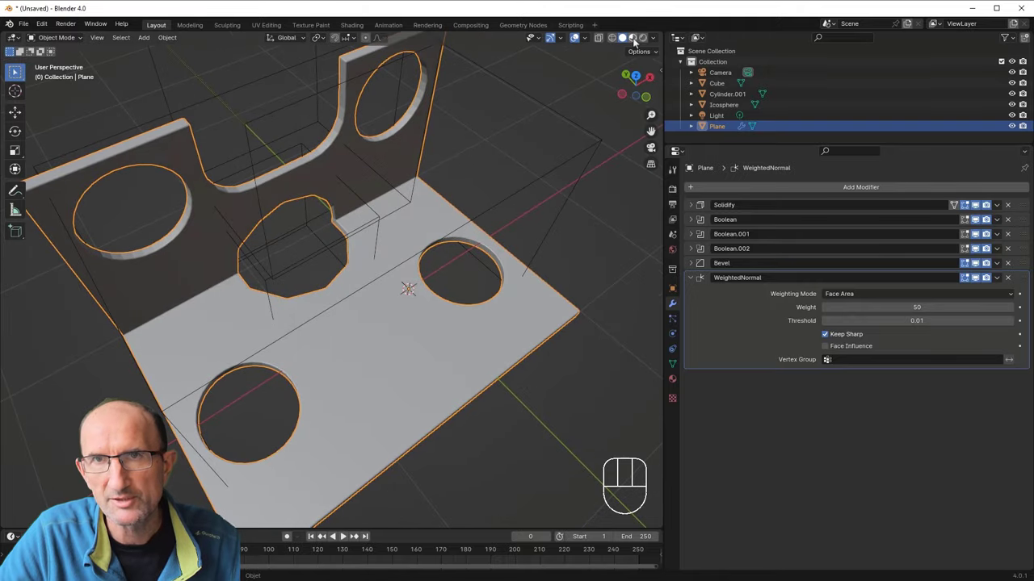
left_click(638, 41)
left_click_drag(334, 353, 507, 268)
left_click_drag(441, 307, 402, 289)
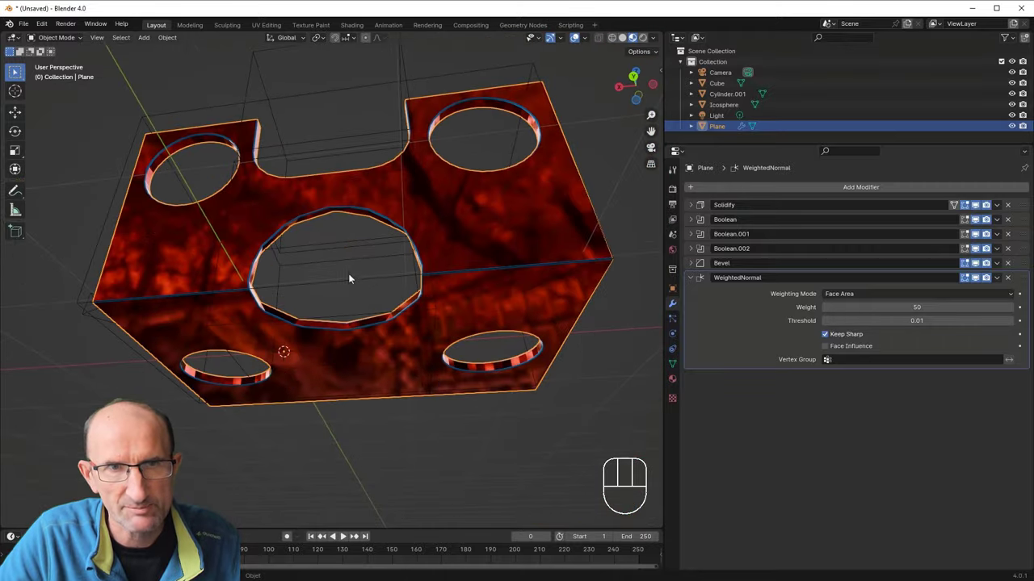
left_click_drag(335, 272, 333, 297)
left_click_drag(334, 302, 456, 351)
left_click_drag(302, 342, 348, 325)
left_click_drag(326, 317, 312, 309)
Step: Bring up the Blender 3D FRANCE Facebook post about booleans beside the scene
middle_click(350, 326)
middle_click(315, 325)
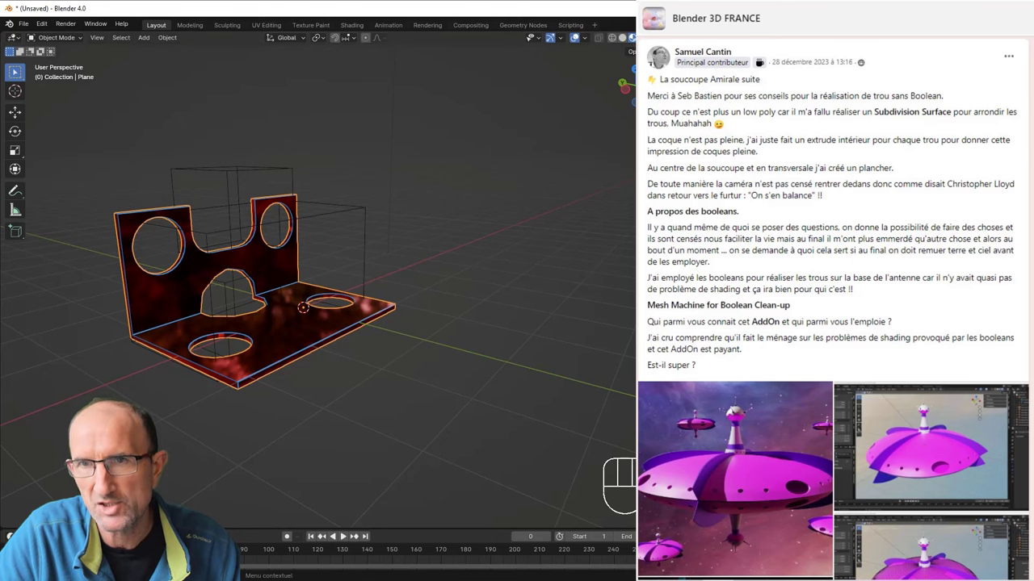
Step: Close the Facebook post and return to Blender's viewport with the finished plate
left_click_drag(272, 351, 280, 354)
left_click_drag(281, 352, 351, 334)
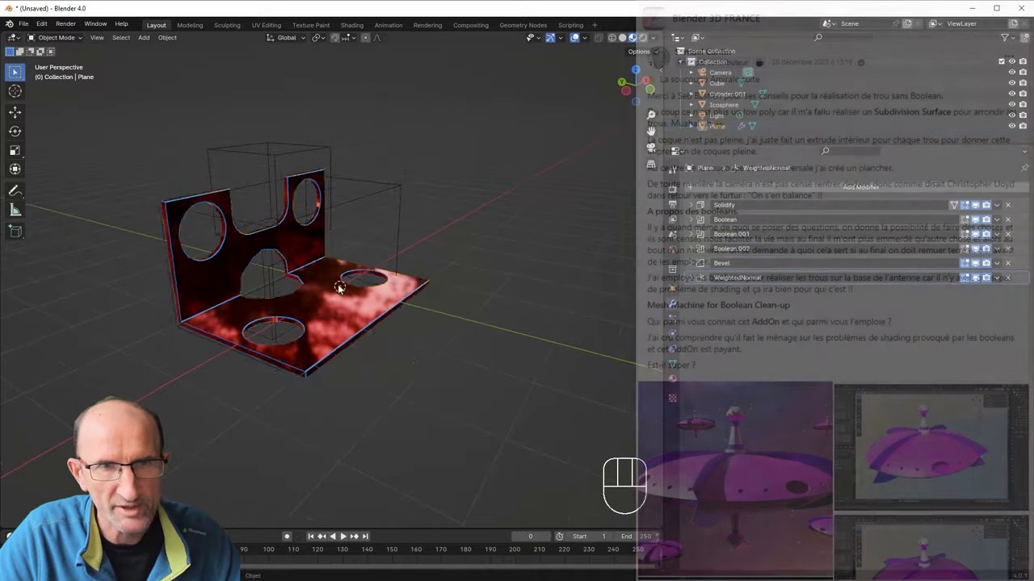
Step: Add Subdivision (Ctrl+2) to the icosphere cutter, check the smoothed hole, then undo it
left_click_drag(335, 301, 451, 293)
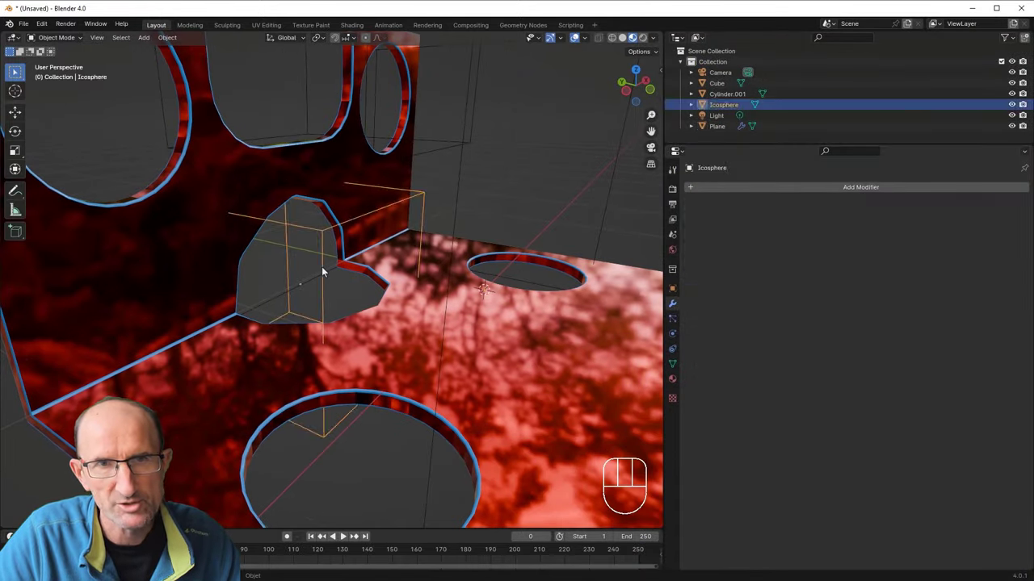
key("ctrl+2")
left_click_drag(377, 323, 393, 334)
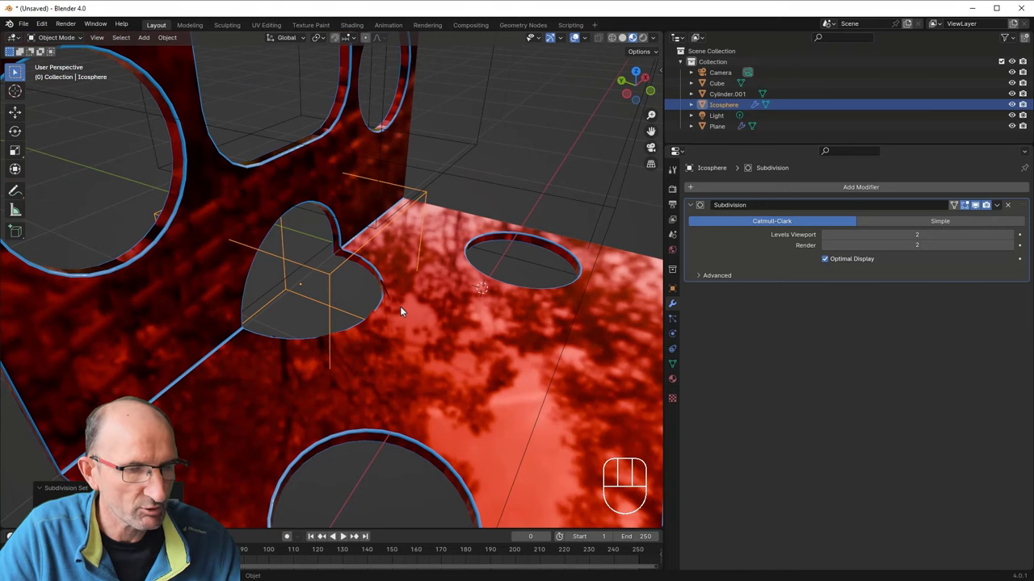
key("ctrl+z")
Step: Orbit around the plate and switch to the tuto.com wooden-toy course page
left_click_drag(431, 322, 378, 324)
left_click_drag(378, 330, 411, 336)
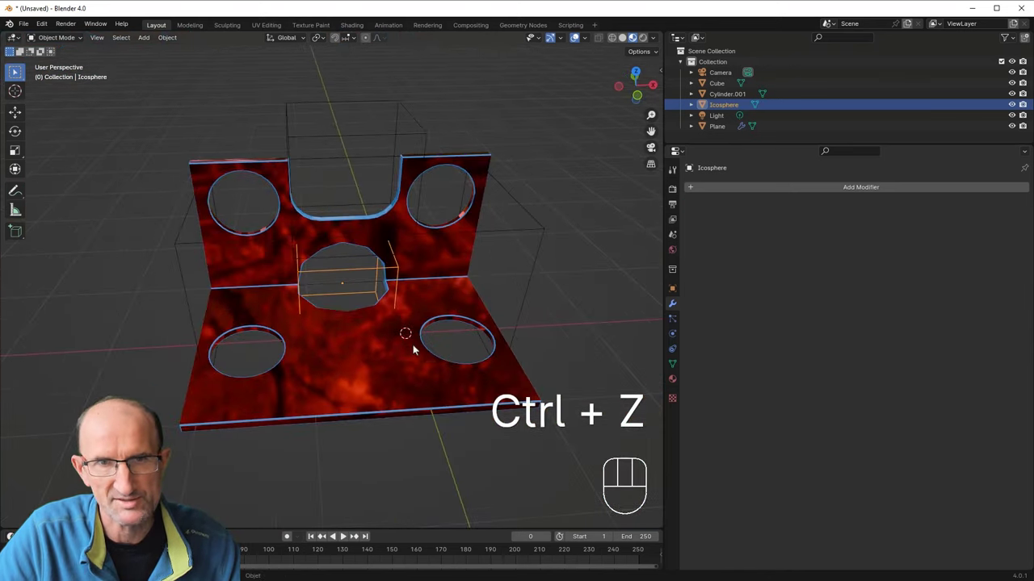
left_click_drag(401, 337, 427, 344)
middle_click(410, 324)
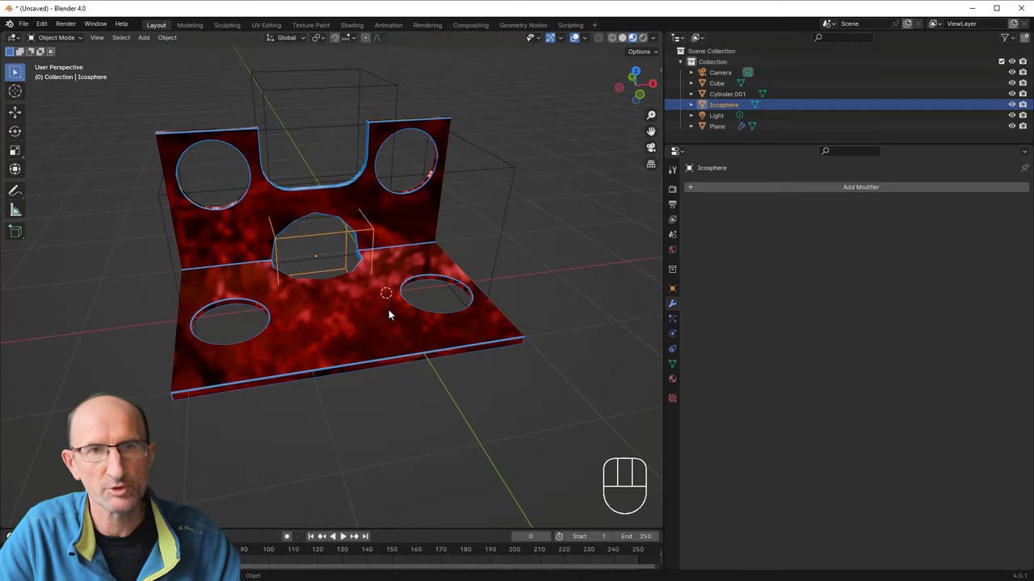